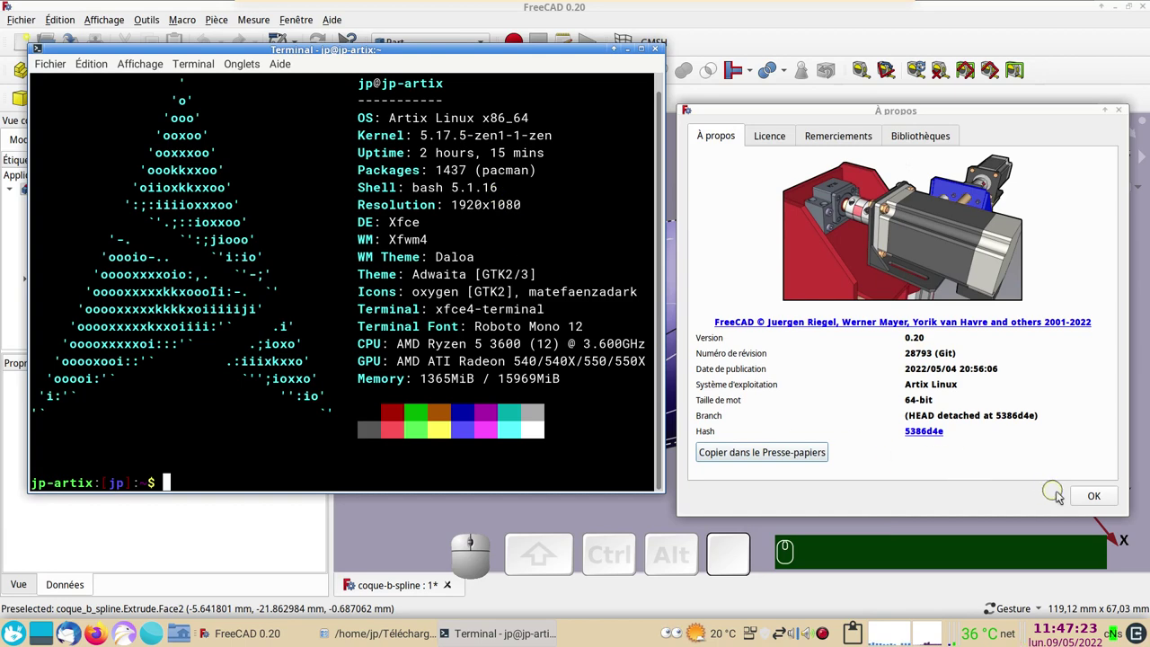
Step: Dismiss the About FreeCAD version dialog
{"action": "left_click", "coordinate": [1094, 500]}
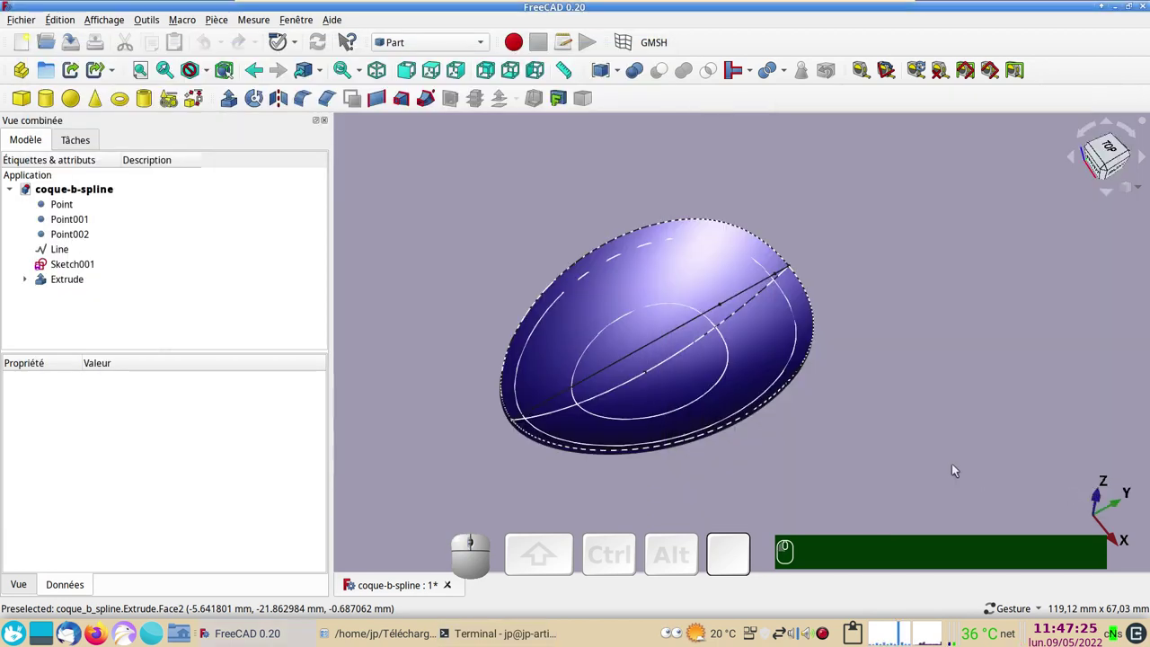
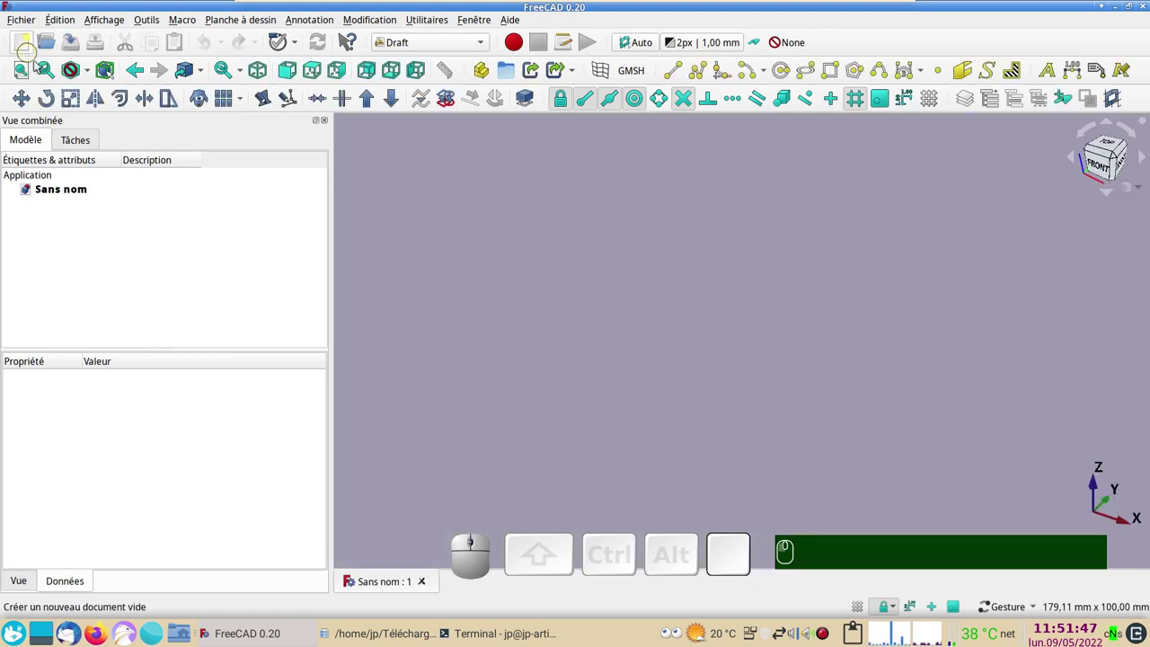
Step: Switch to the Sketcher workbench and start a new sketch
{"action": "left_click", "coordinate": [485, 44]}
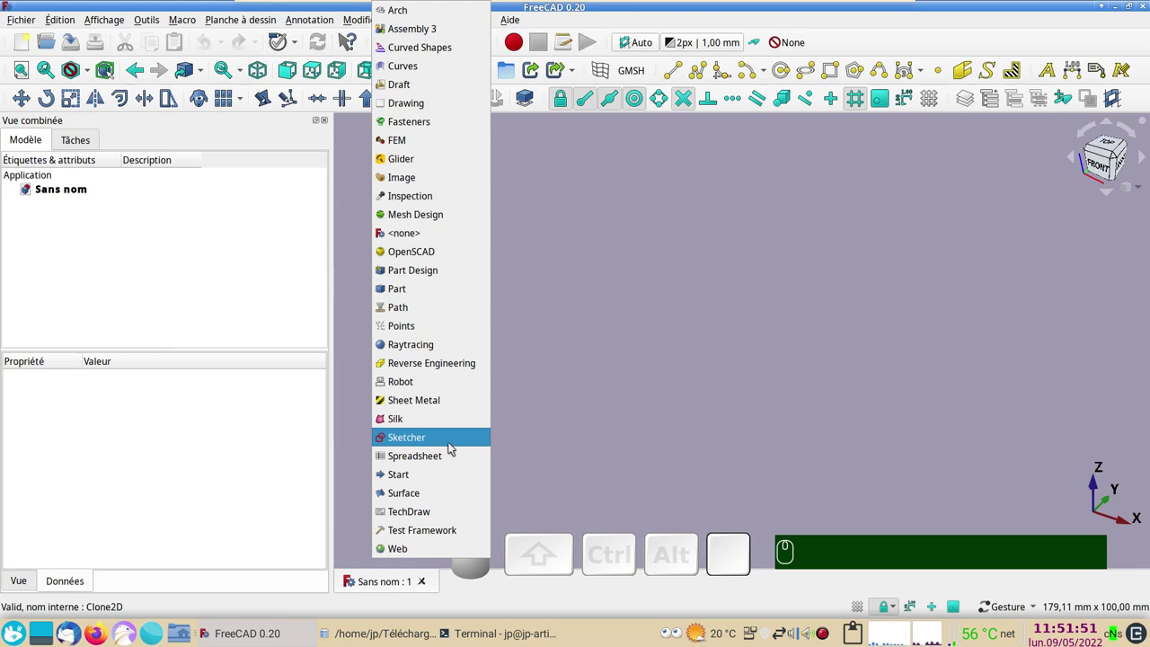
{"action": "left_click", "coordinate": [453, 447]}
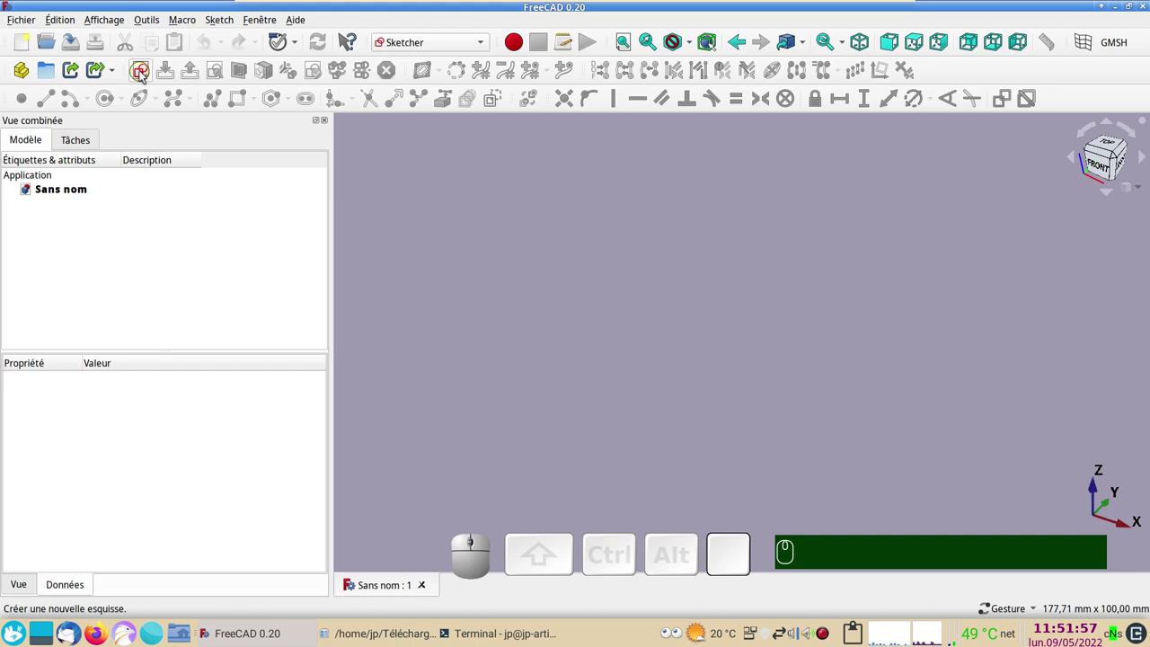
{"action": "left_click", "coordinate": [143, 74]}
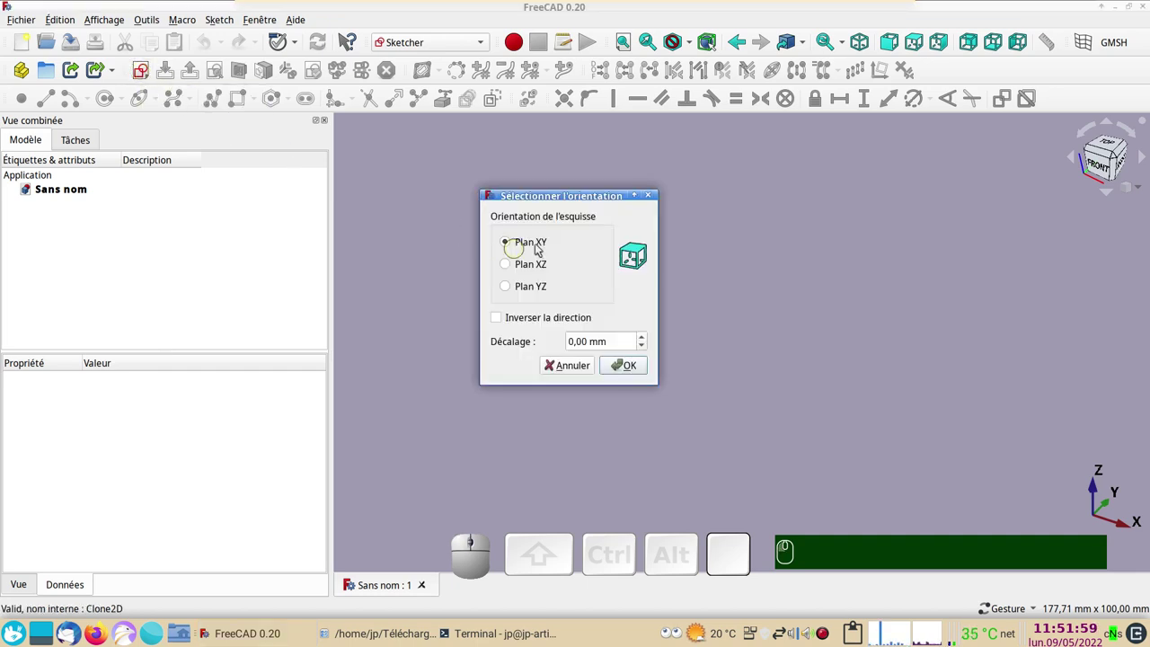
Step: On the XY plane, draw a construction rectangle symmetric about the origin
{"action": "left_click", "coordinate": [630, 368]}
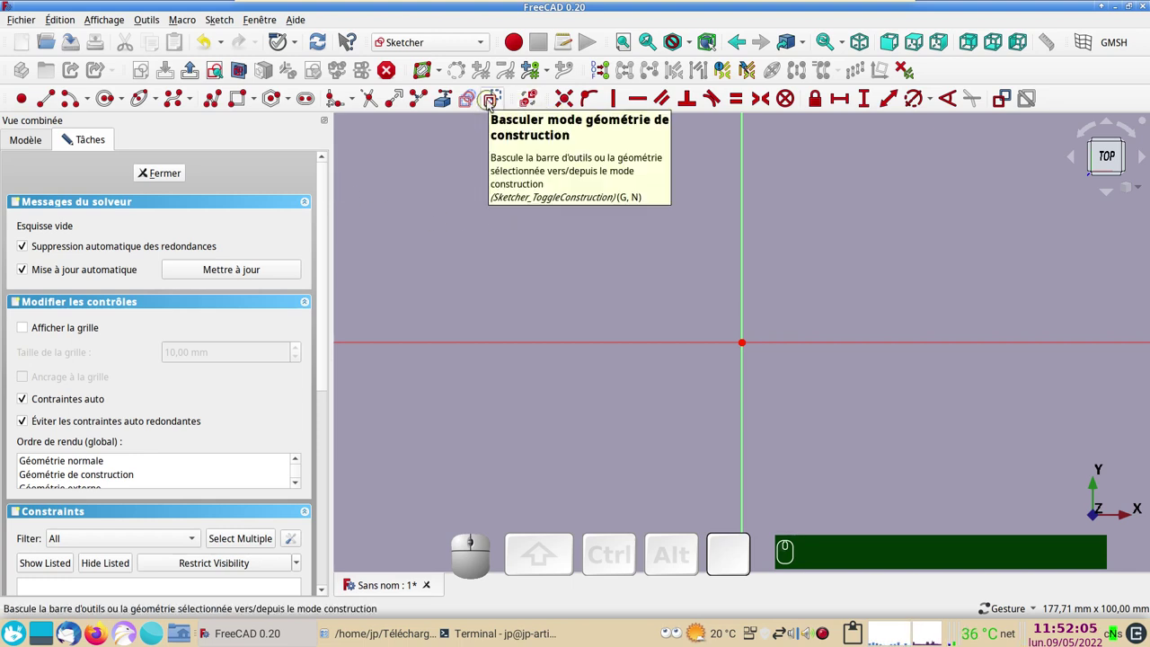
{"action": "left_click", "coordinate": [492, 103]}
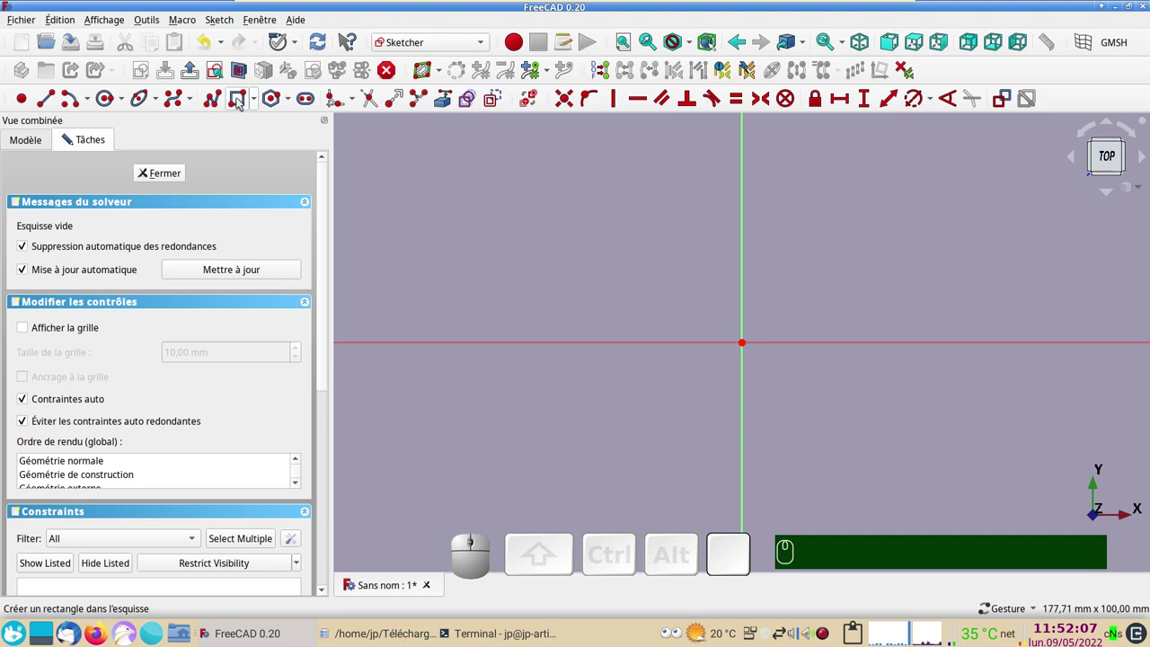
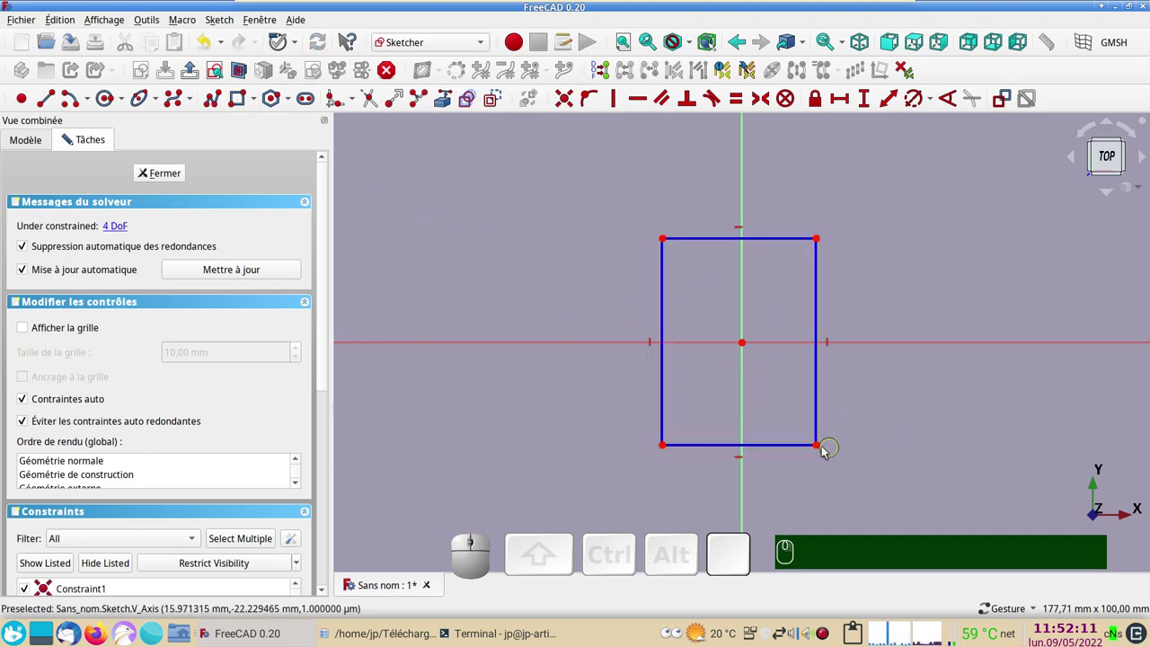
{"action": "left_click", "coordinate": [817, 444]}
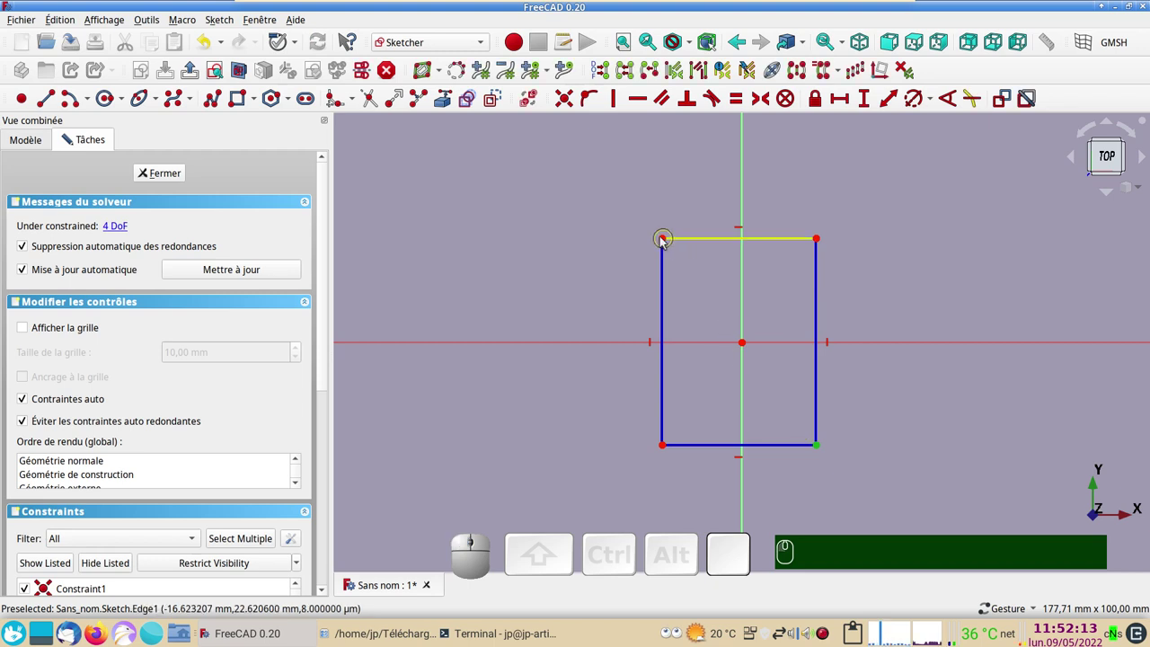
{"action": "left_click", "coordinate": [665, 241]}
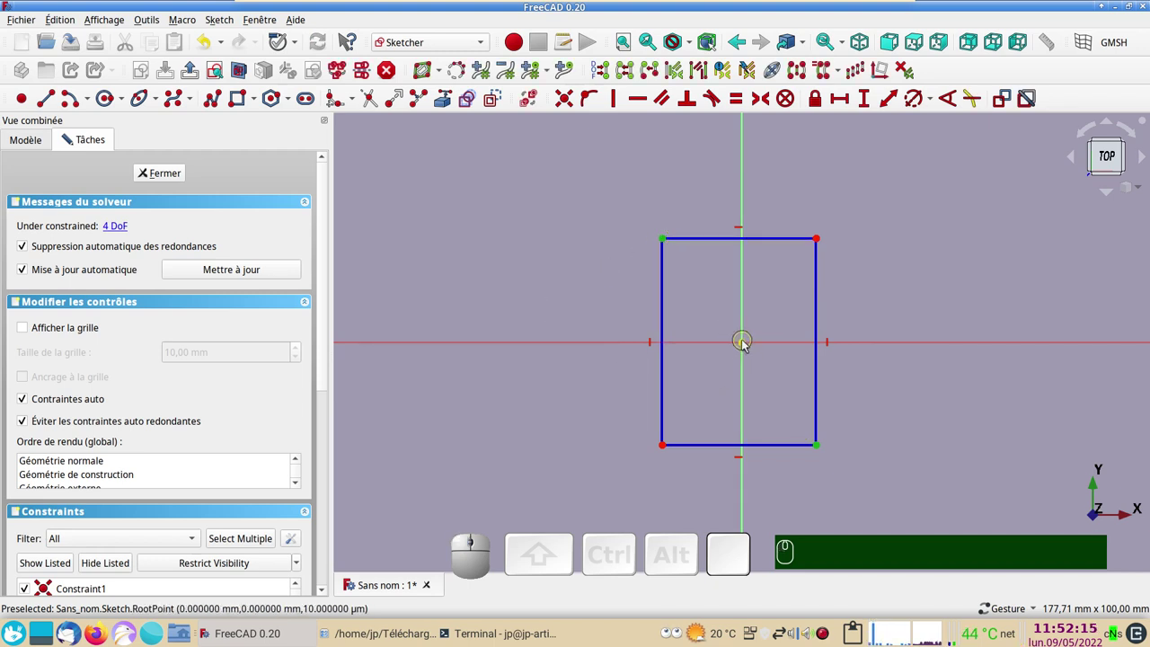
{"action": "left_click", "coordinate": [744, 340]}
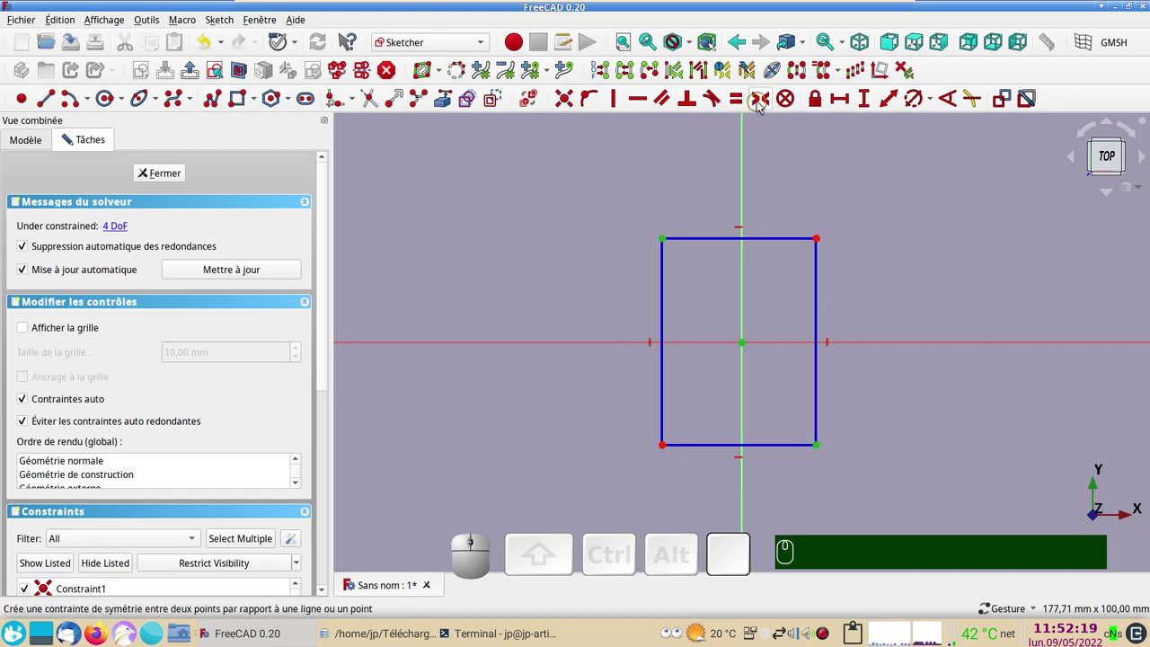
{"action": "key", "text": "s"}
Step: Dimension the rectangle's left side to a height of 50 mm
{"action": "right_click", "coordinate": [648, 276]}
{"action": "left_click", "coordinate": [589, 275]}
{"action": "left_click", "coordinate": [671, 299]}
{"action": "left_click", "coordinate": [870, 99]}
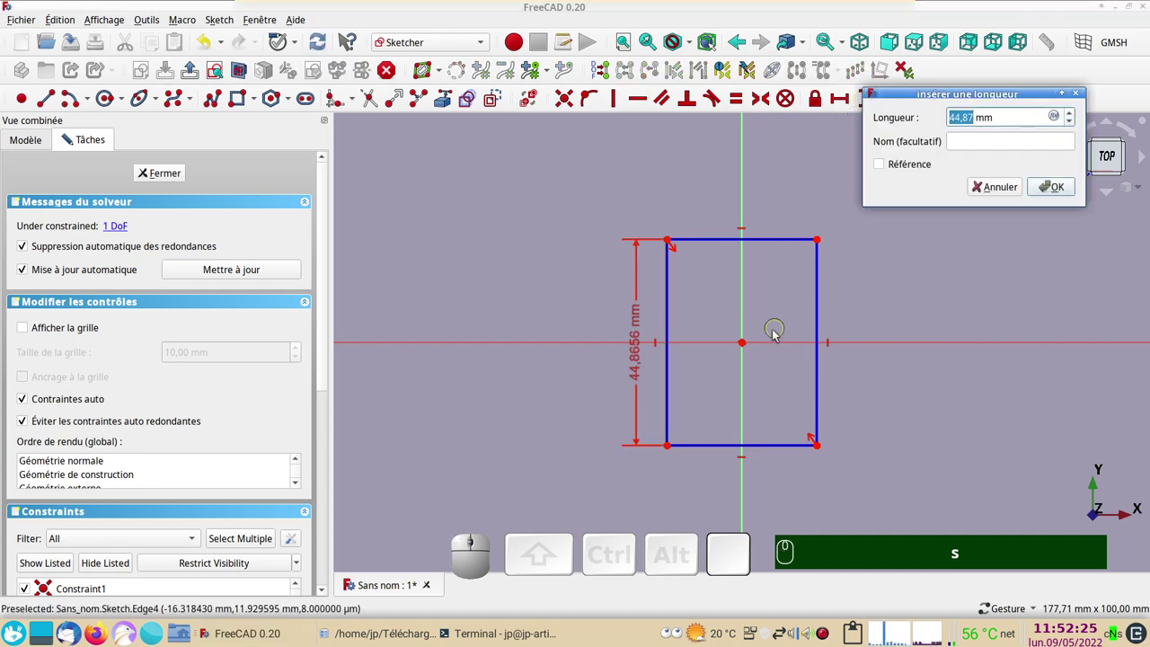
{"action": "key", "text": "KP_5"}
{"action": "key", "text": "KP_0"}
{"action": "key", "text": "KP_Enter"}
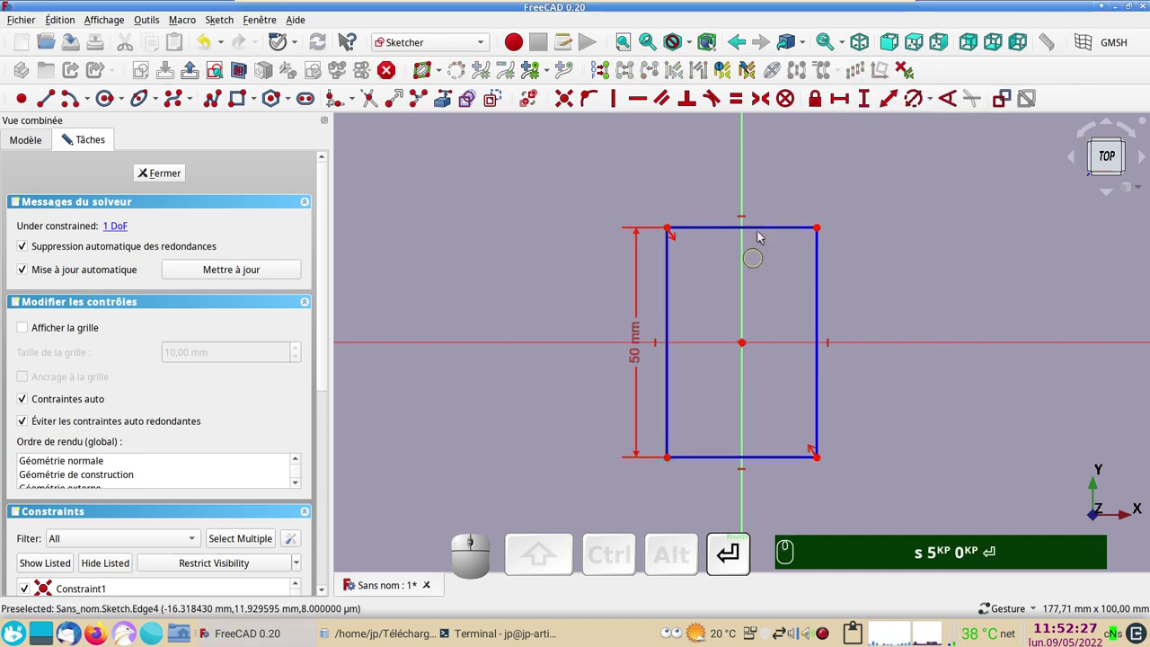
Step: Dimension the rectangle's top side to a width of 35 mm, fully constraining it
{"action": "left_click", "coordinate": [779, 231]}
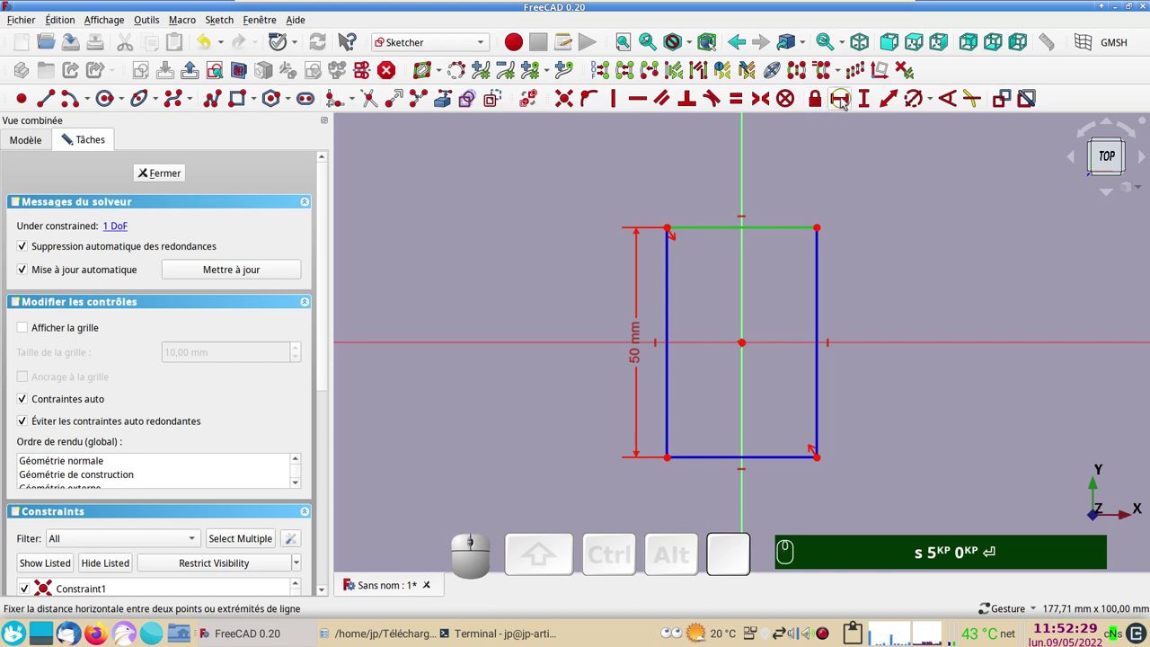
{"action": "left_click", "coordinate": [846, 101]}
{"action": "key", "text": "KP_3"}
{"action": "key", "text": "KP_5"}
{"action": "key", "text": "Return"}
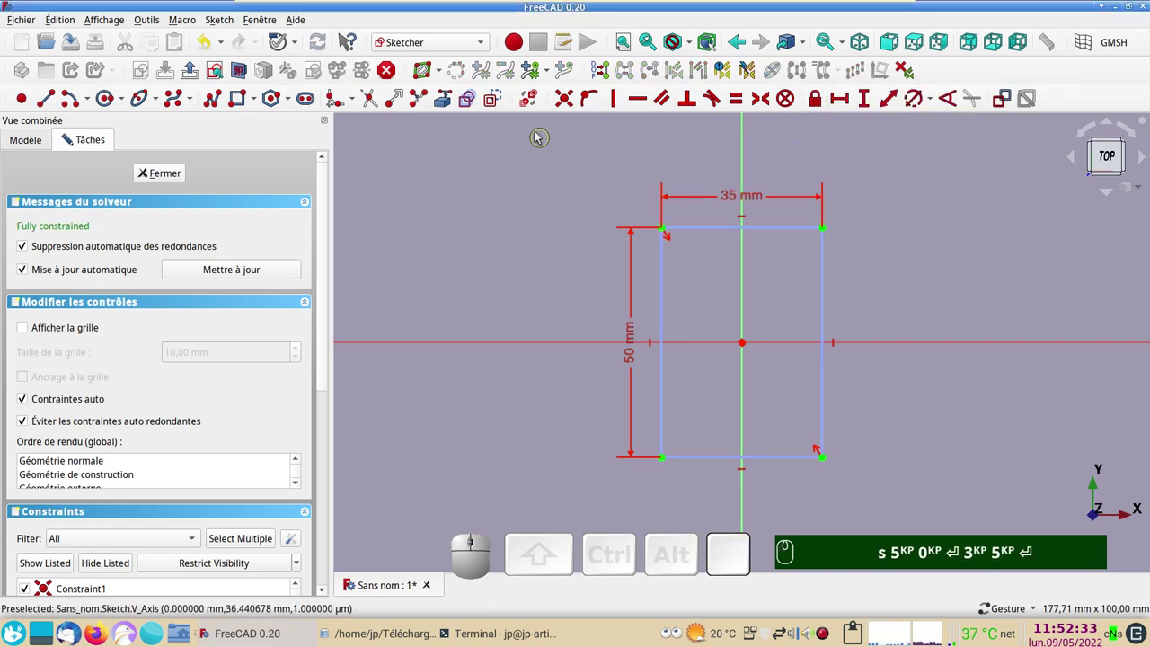
{"action": "type", "text": "s"}
{"action": "key", "text": "KP_5"}
{"action": "key", "text": "KP_0"}
{"action": "key", "text": "Return"}
{"action": "key", "text": "KP_3"}
{"action": "left_click", "coordinate": [493, 104]}
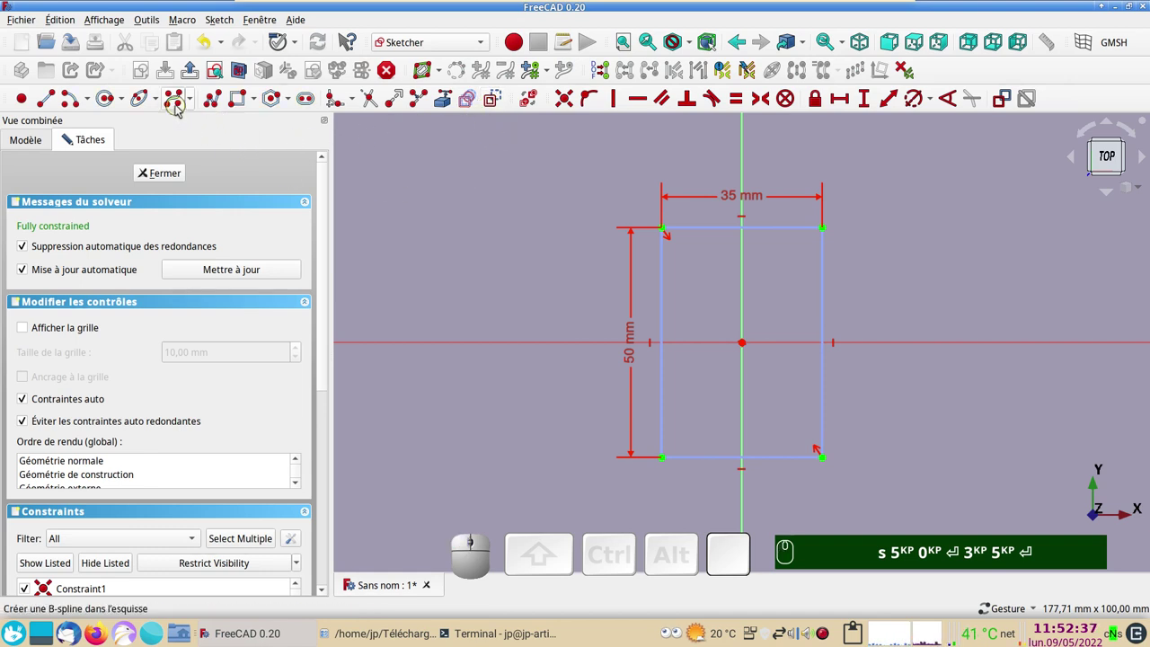
Step: Draw a closed B-spline with control points around the rectangle and select its top points
{"action": "left_click", "coordinate": [180, 106]}
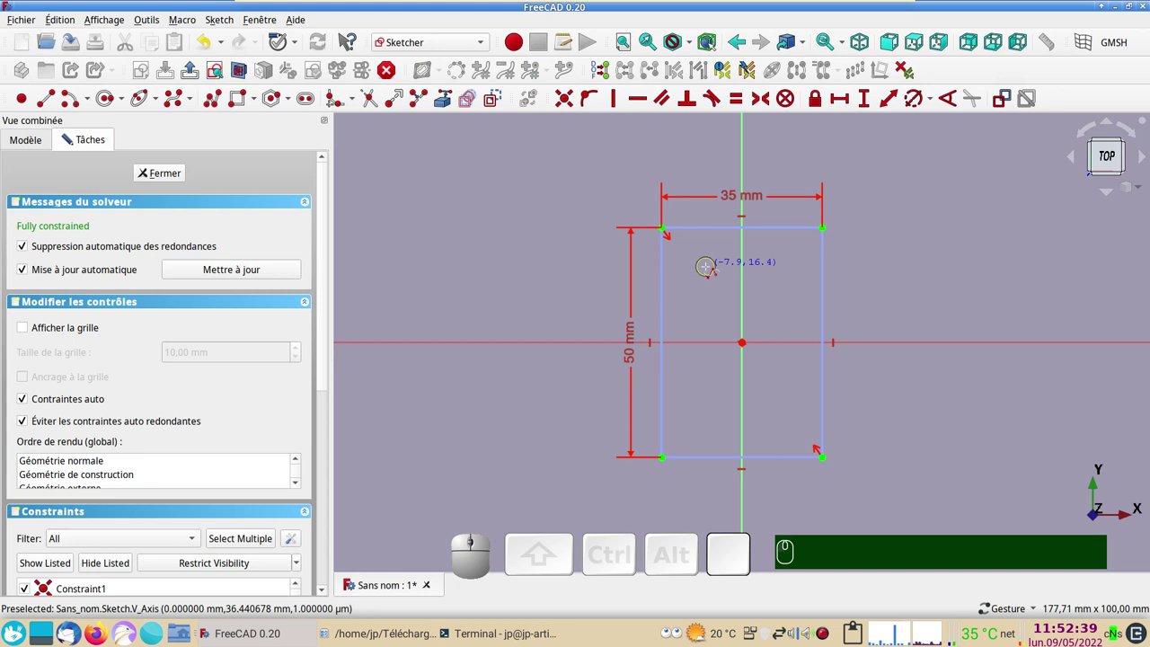
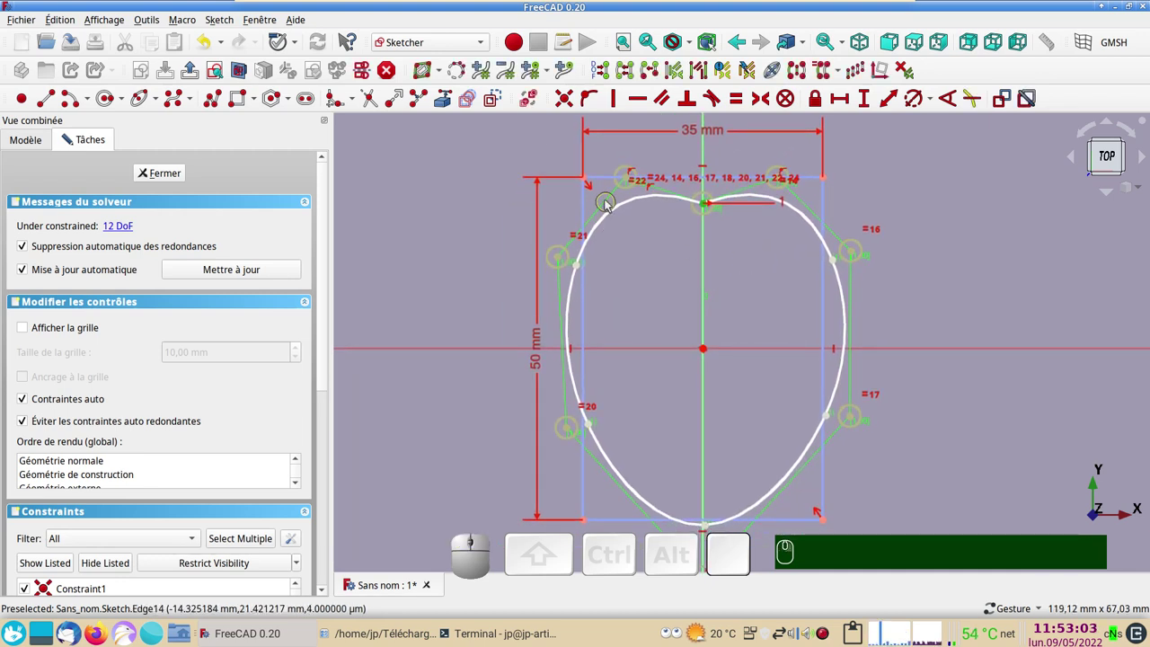
{"action": "left_click", "coordinate": [610, 179]}
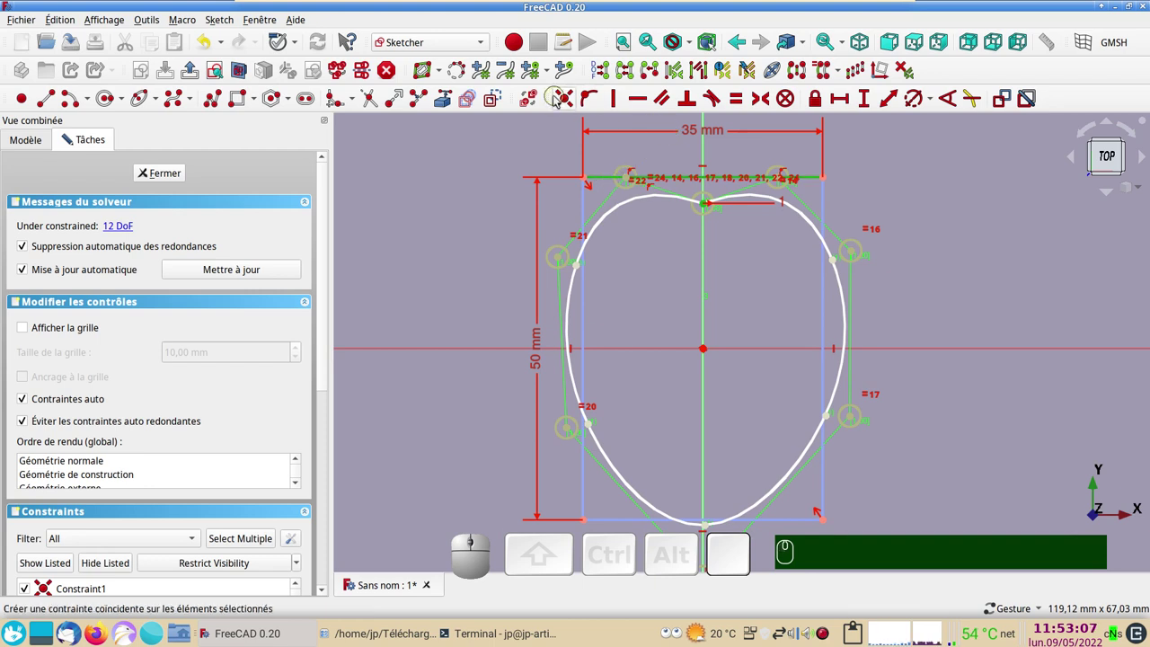
Step: Constrain the B-spline pole pairs symmetric and pull the upper points inward
{"action": "key", "text": "o"}
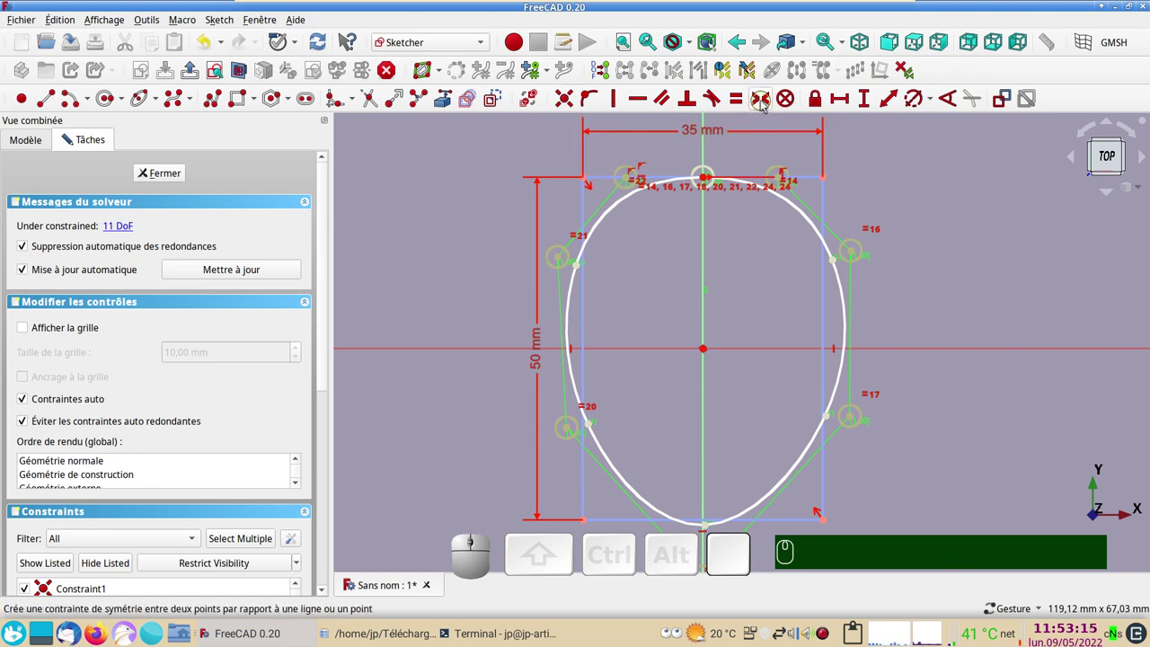
{"action": "key", "text": "s"}
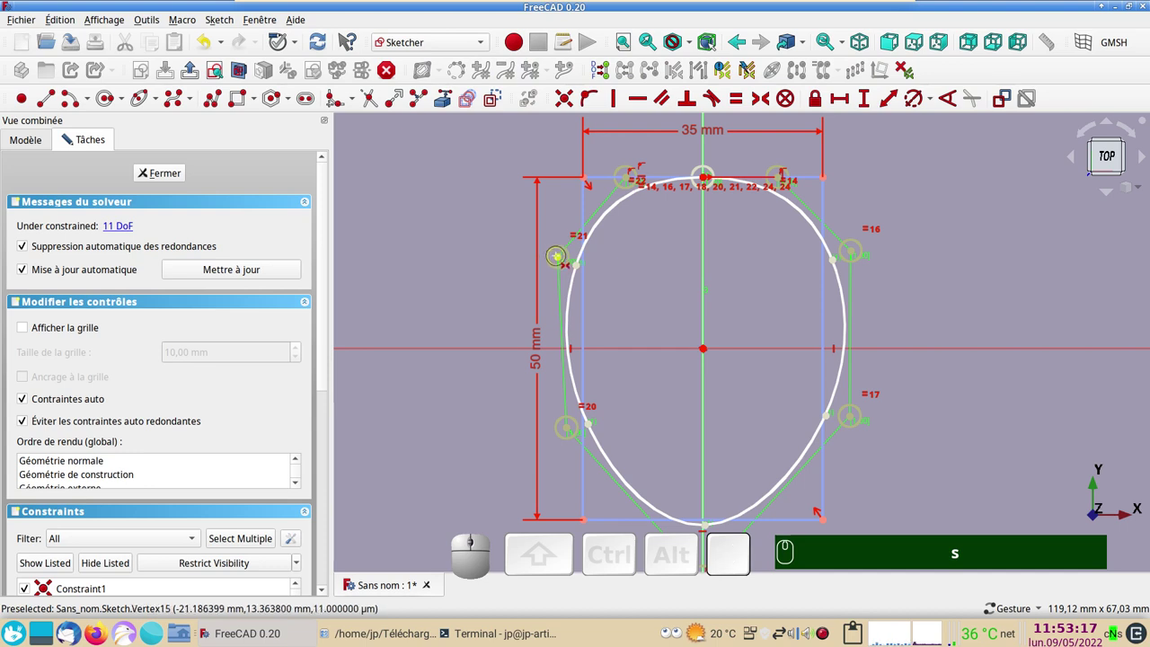
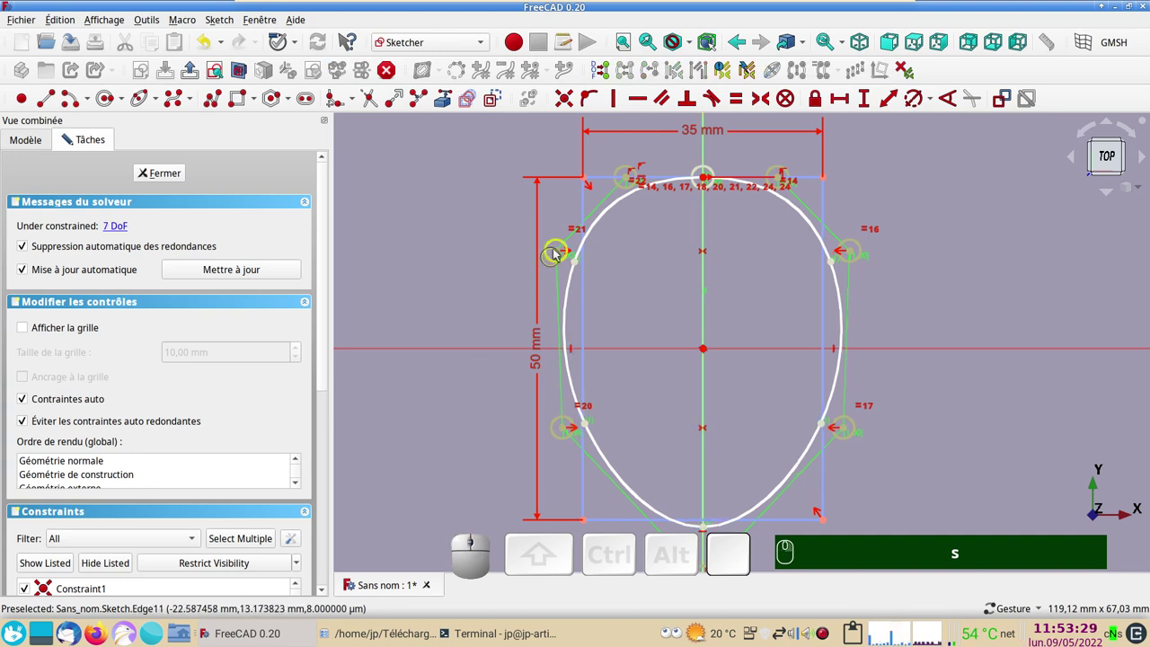
{"action": "left_click_drag", "start_coordinate": [561, 253], "coordinate": [544, 359]}
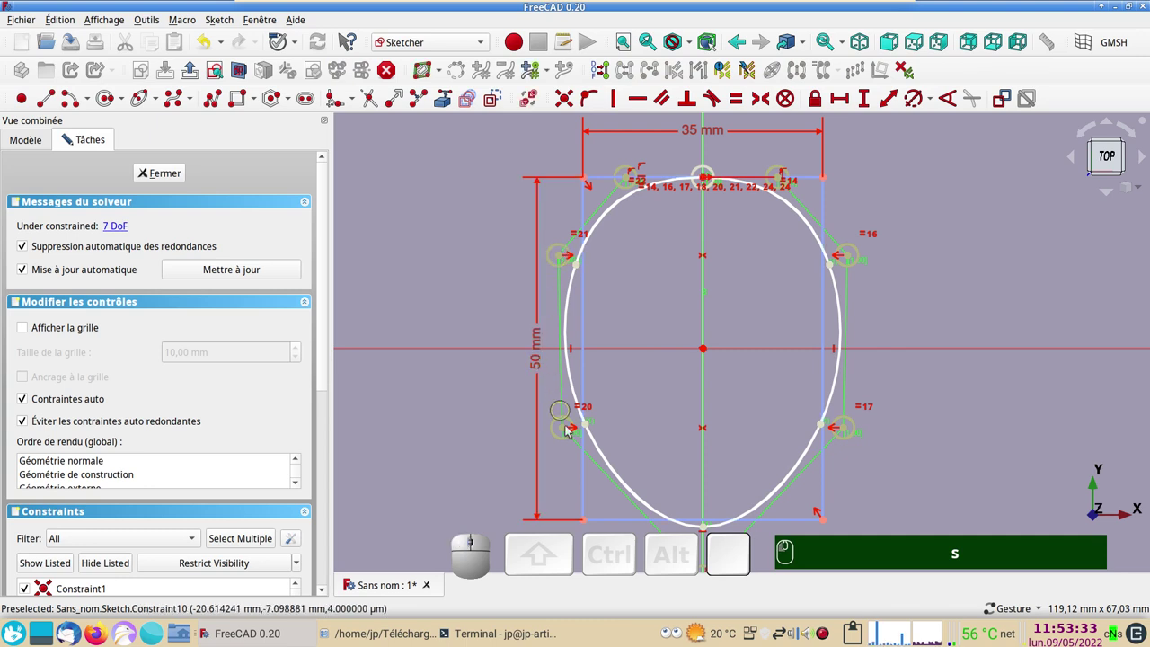
{"action": "left_click_drag", "start_coordinate": [417, 433], "coordinate": [413, 405]}
{"action": "type", "text": "s"}
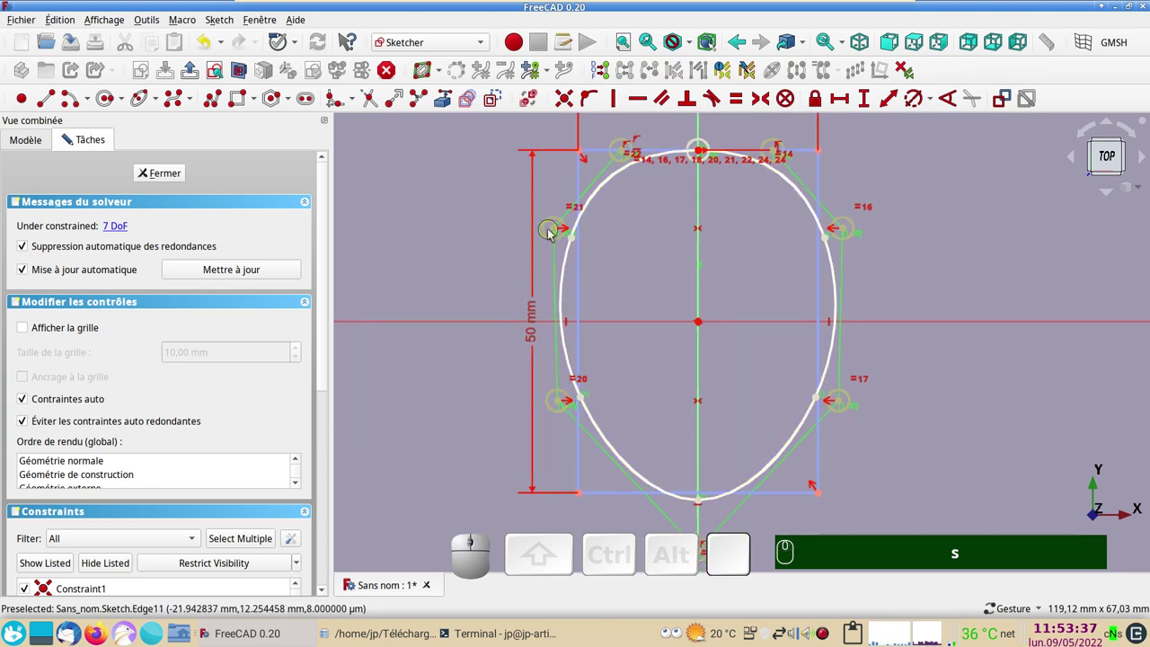
{"action": "left_click_drag", "start_coordinate": [557, 230], "coordinate": [607, 196]}
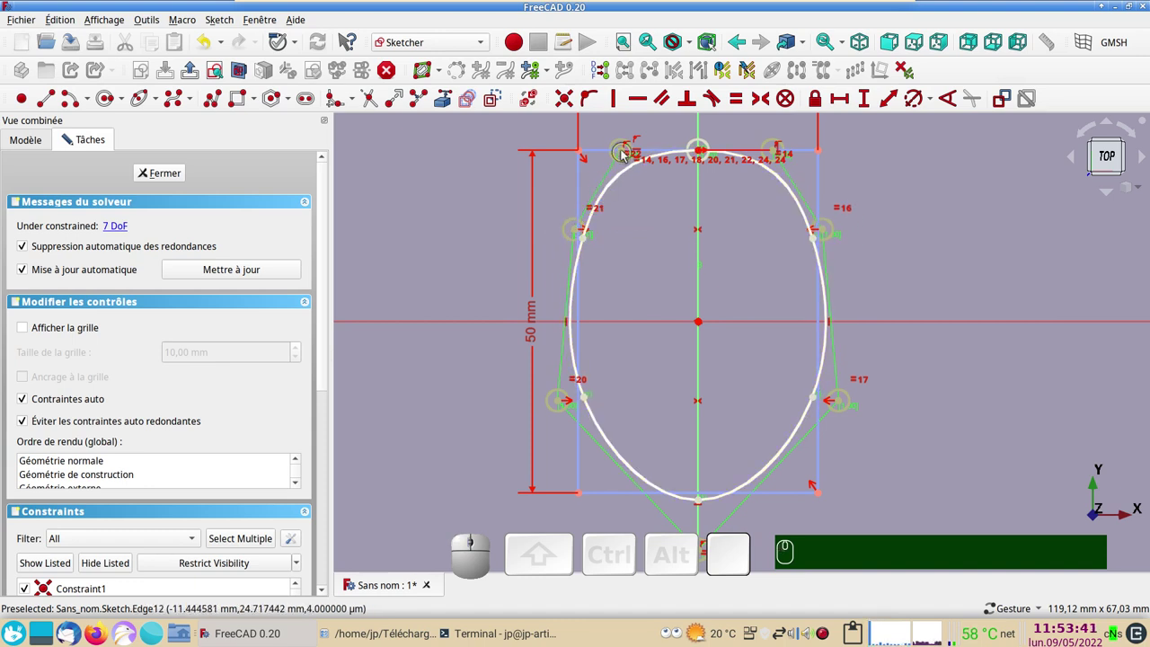
Step: Drag the lower and bottom control points to narrow the egg's tip
{"action": "left_click", "coordinate": [628, 156]}
{"action": "left_click", "coordinate": [622, 152]}
{"action": "left_click", "coordinate": [626, 151]}
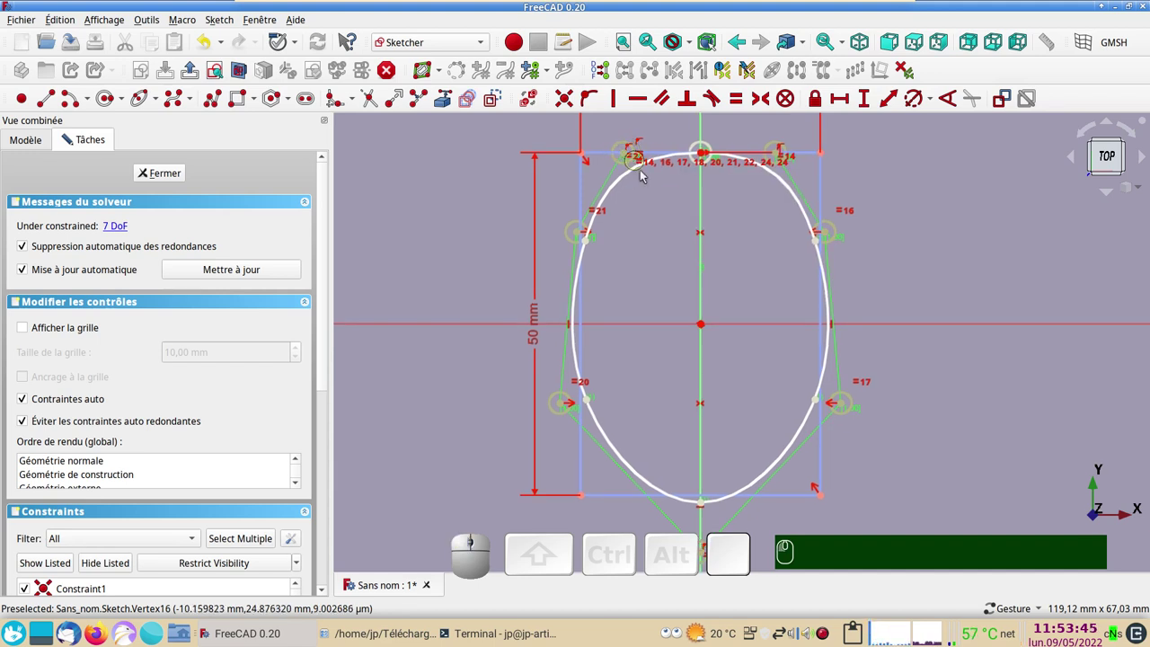
{"action": "left_click_drag", "start_coordinate": [627, 155], "coordinate": [671, 388]}
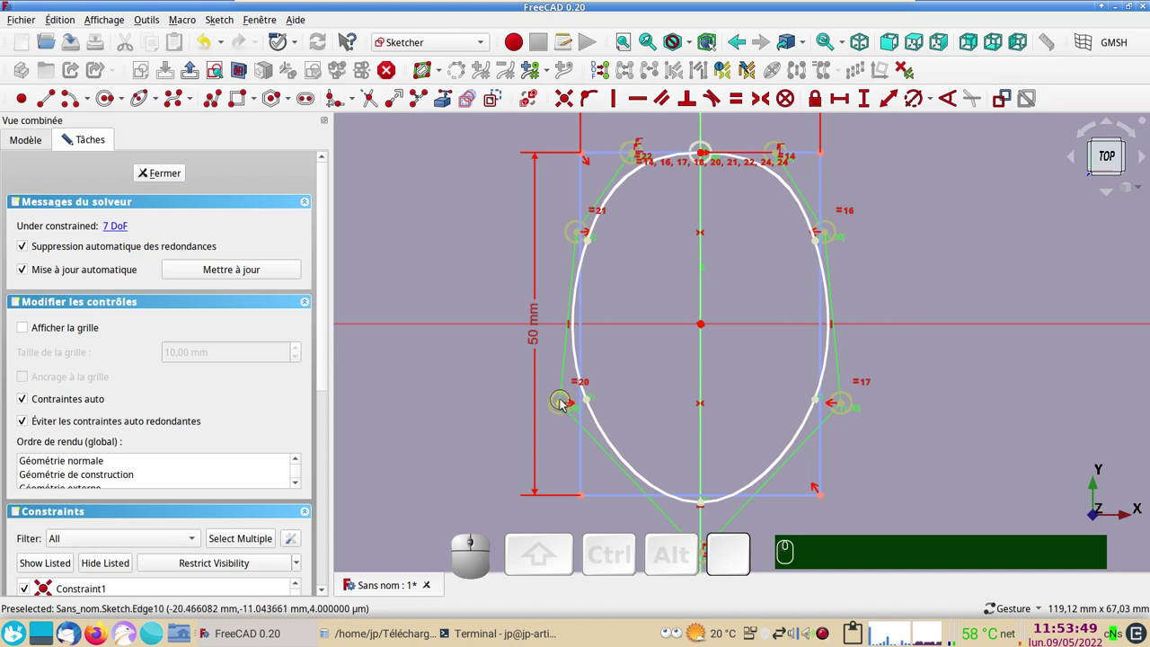
{"action": "left_click_drag", "start_coordinate": [567, 407], "coordinate": [663, 515]}
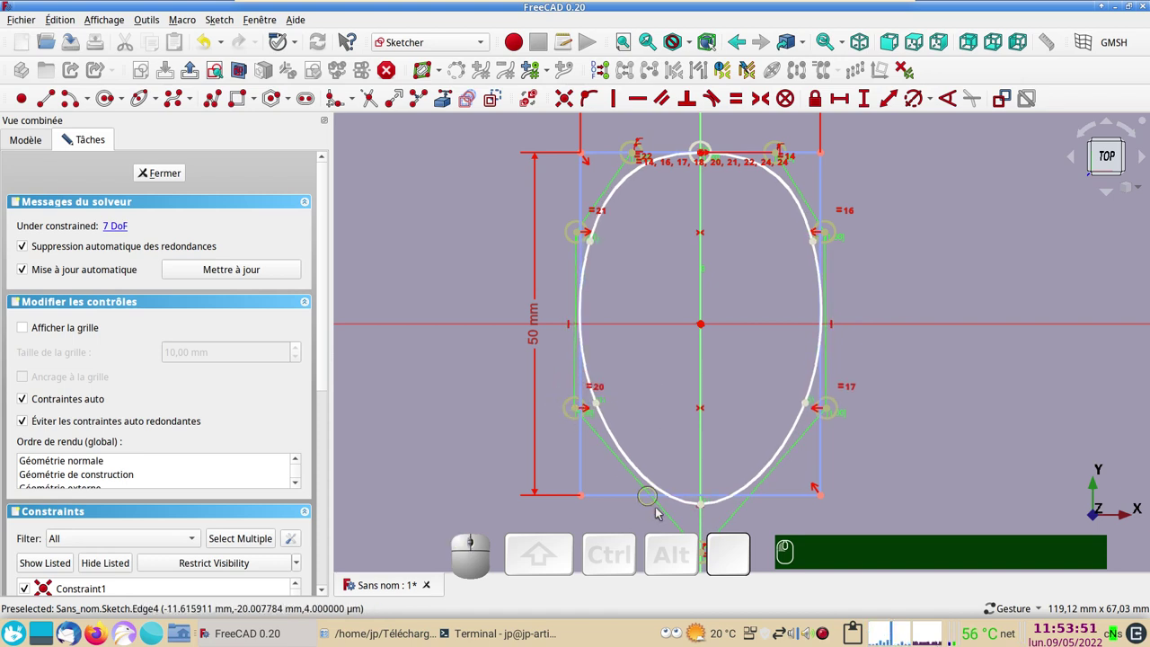
{"action": "right_click", "coordinate": [927, 430]}
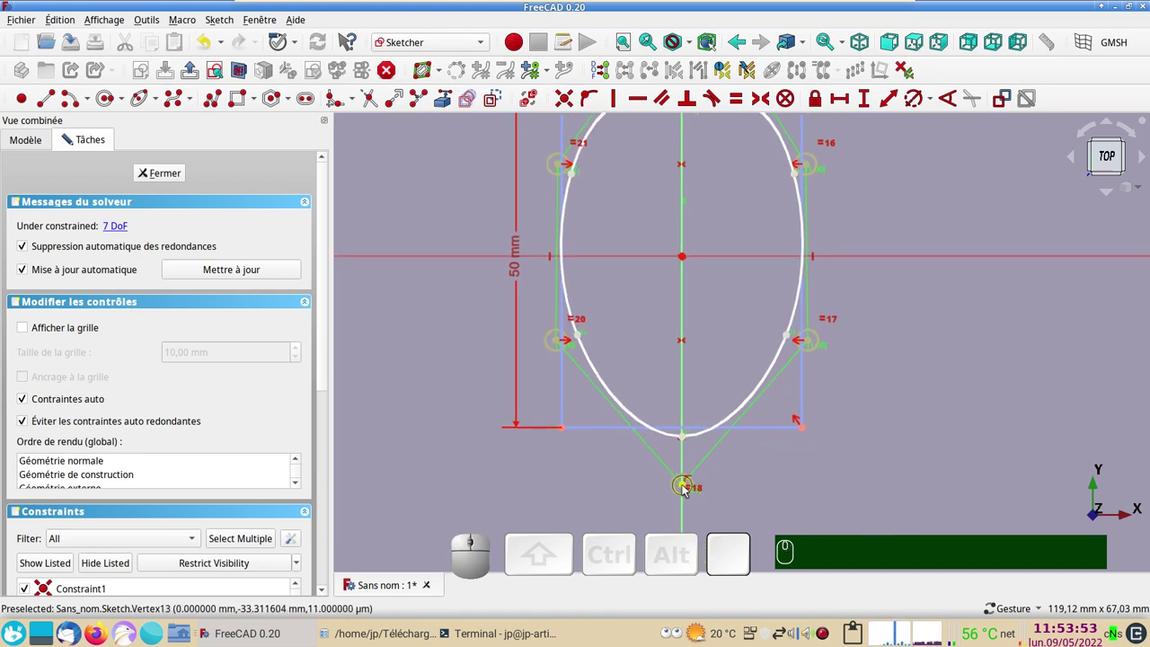
{"action": "left_click_drag", "start_coordinate": [685, 485], "coordinate": [925, 369]}
{"action": "scroll", "scroll_direction": "down", "scroll_amount": 3}
{"action": "right_click", "coordinate": [939, 359]}
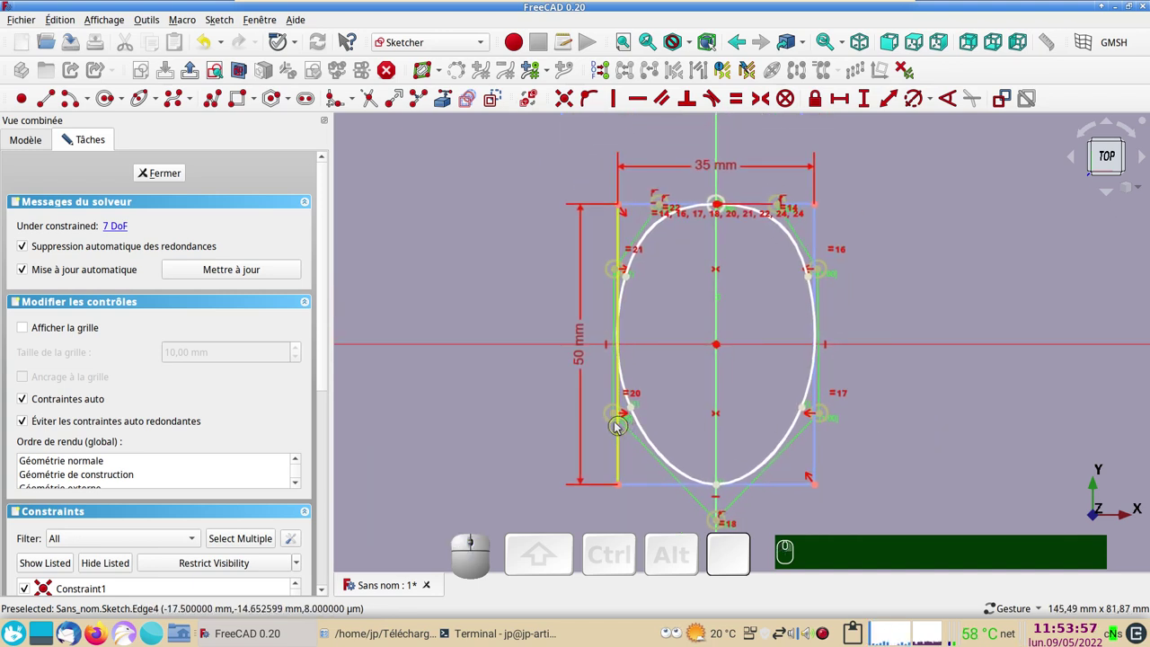
{"action": "left_click_drag", "start_coordinate": [616, 417], "coordinate": [723, 319]}
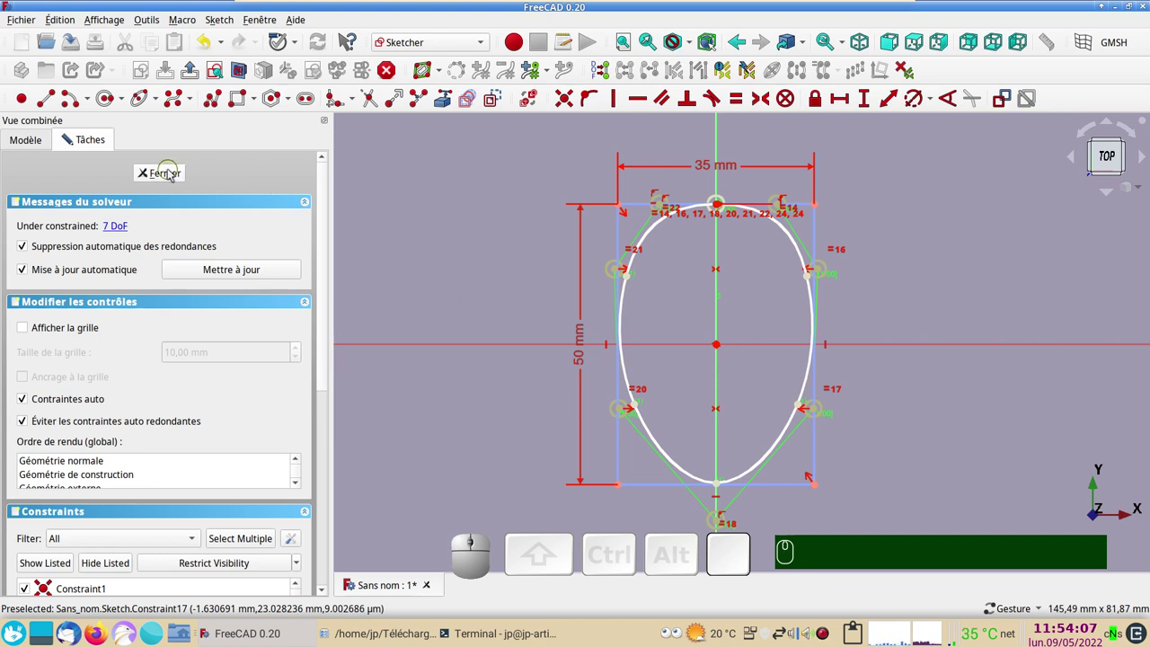
Step: Select the egg sketch, switch to the Draft workbench and hide the grid
{"action": "left_click", "coordinate": [171, 172]}
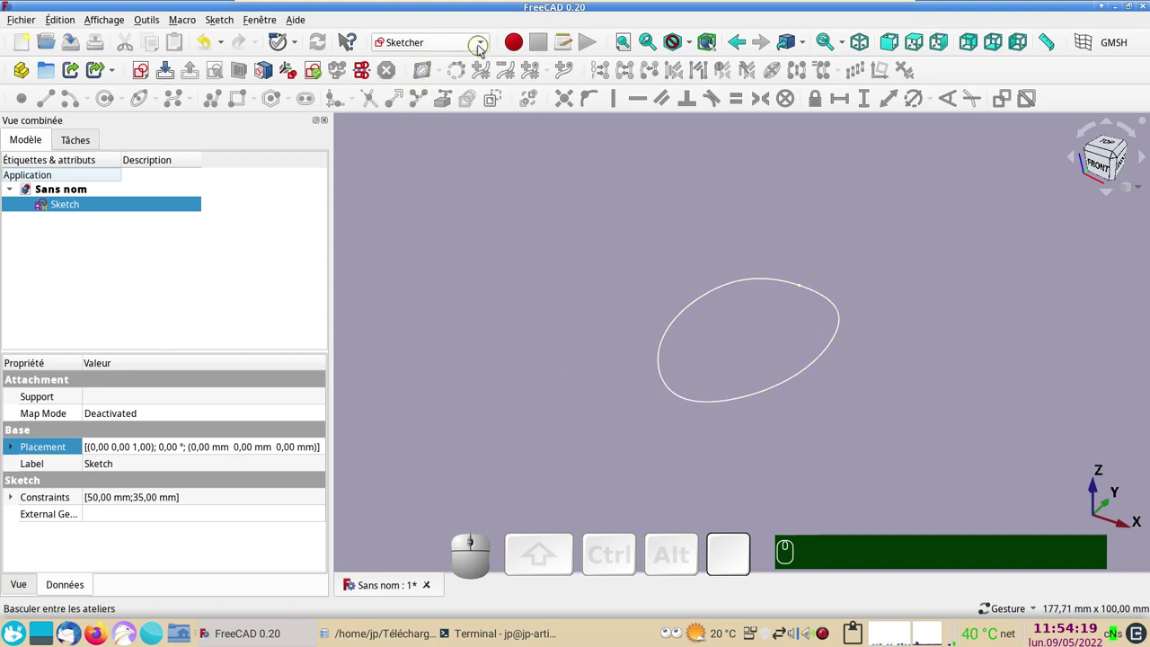
{"action": "left_click", "coordinate": [458, 85]}
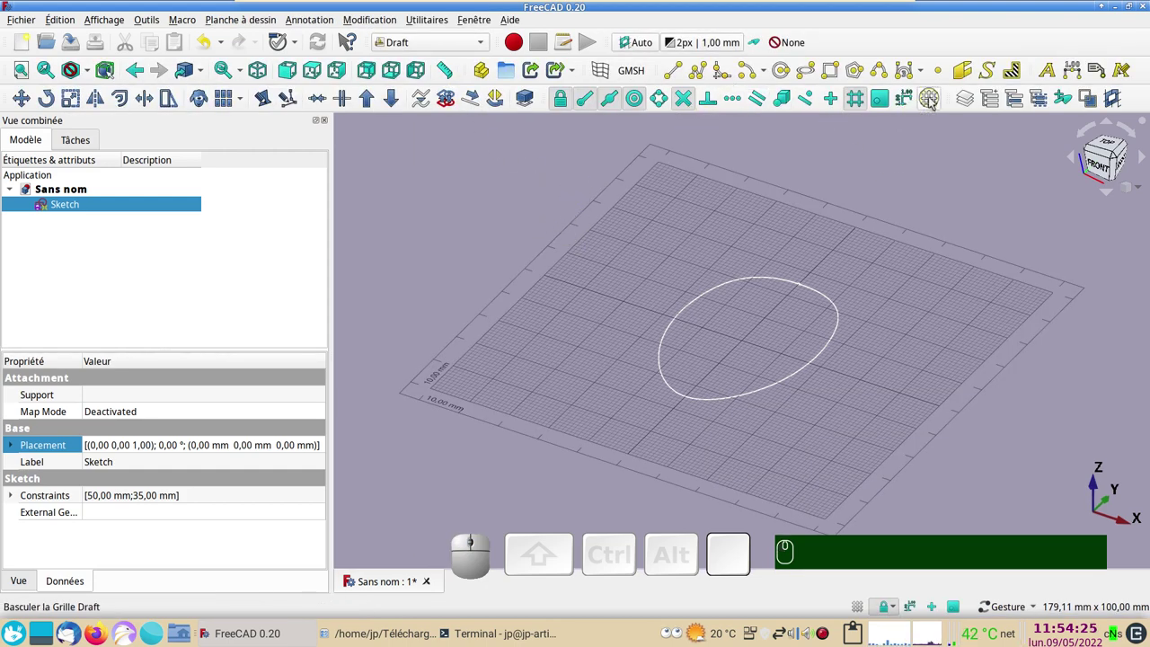
{"action": "type", "text": "gr"}
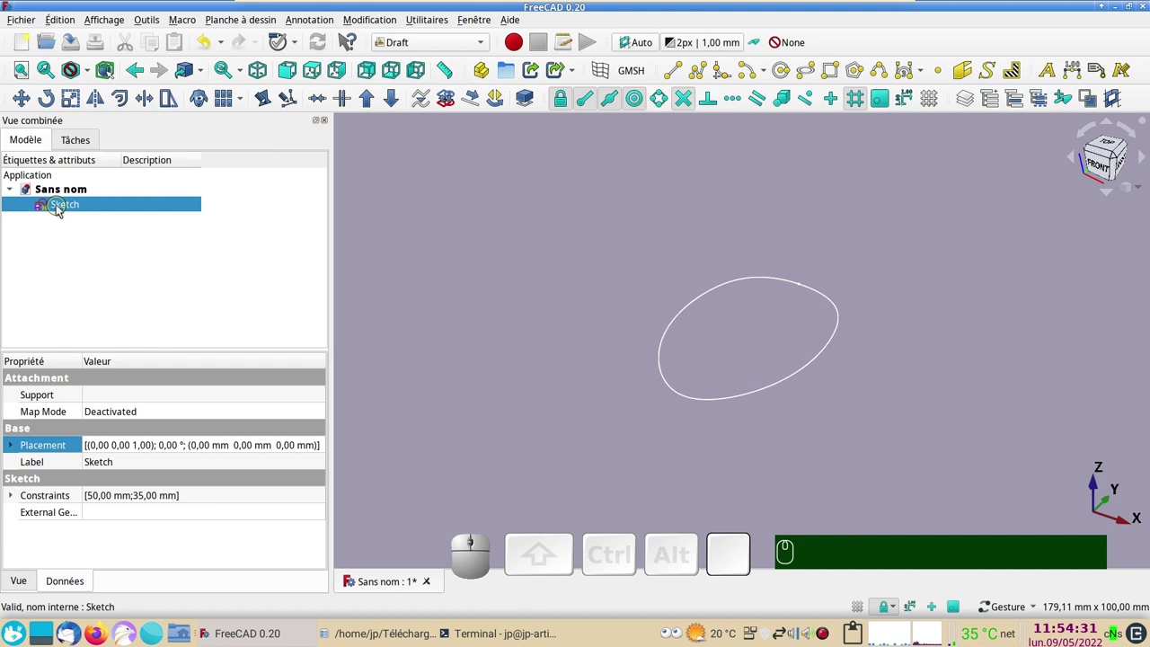
Step: Scale the egg sketch by 0.9 from the origin as a clone
{"action": "left_click", "coordinate": [78, 100]}
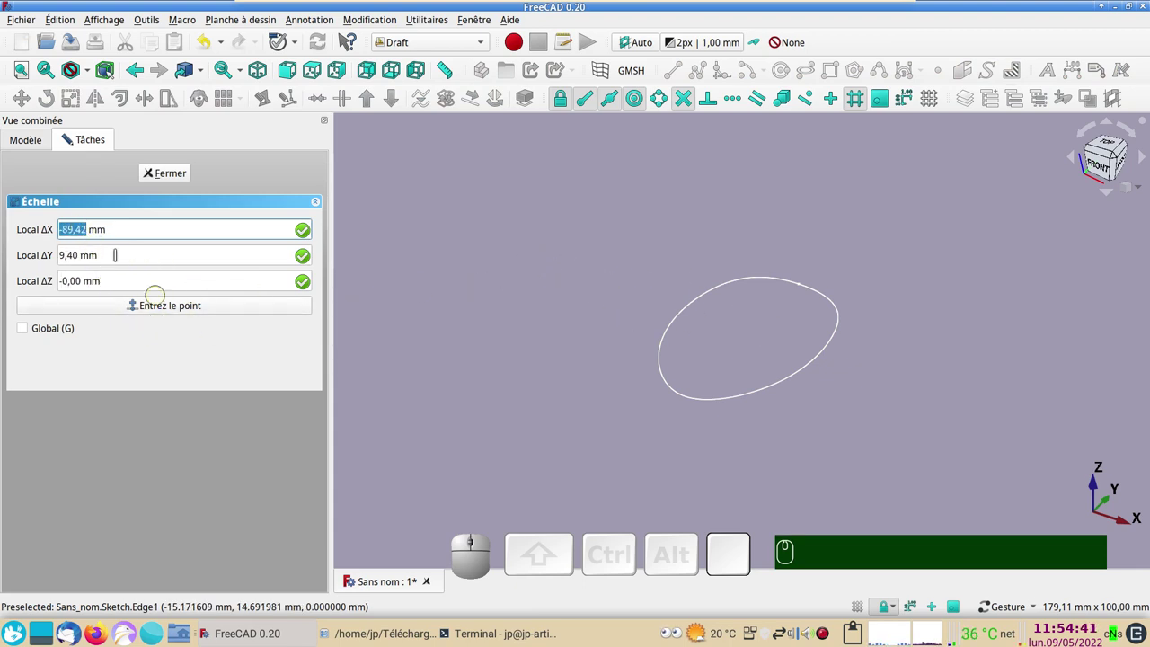
{"action": "left_click", "coordinate": [174, 181]}
{"action": "left_click", "coordinate": [77, 97]}
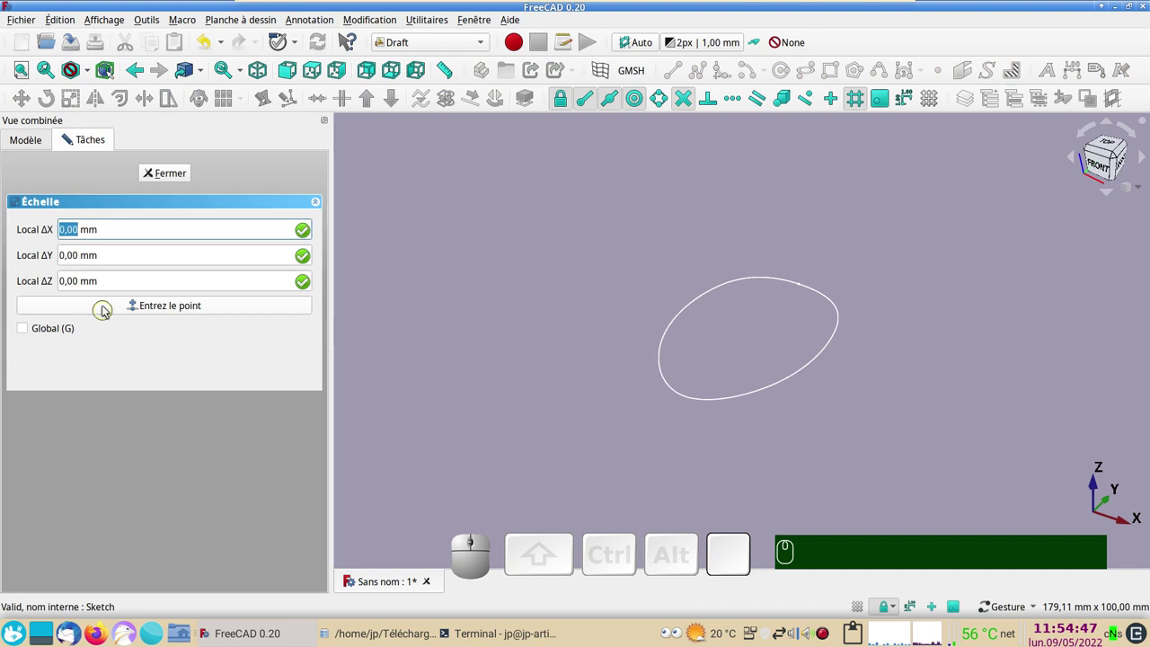
{"action": "left_click", "coordinate": [112, 311]}
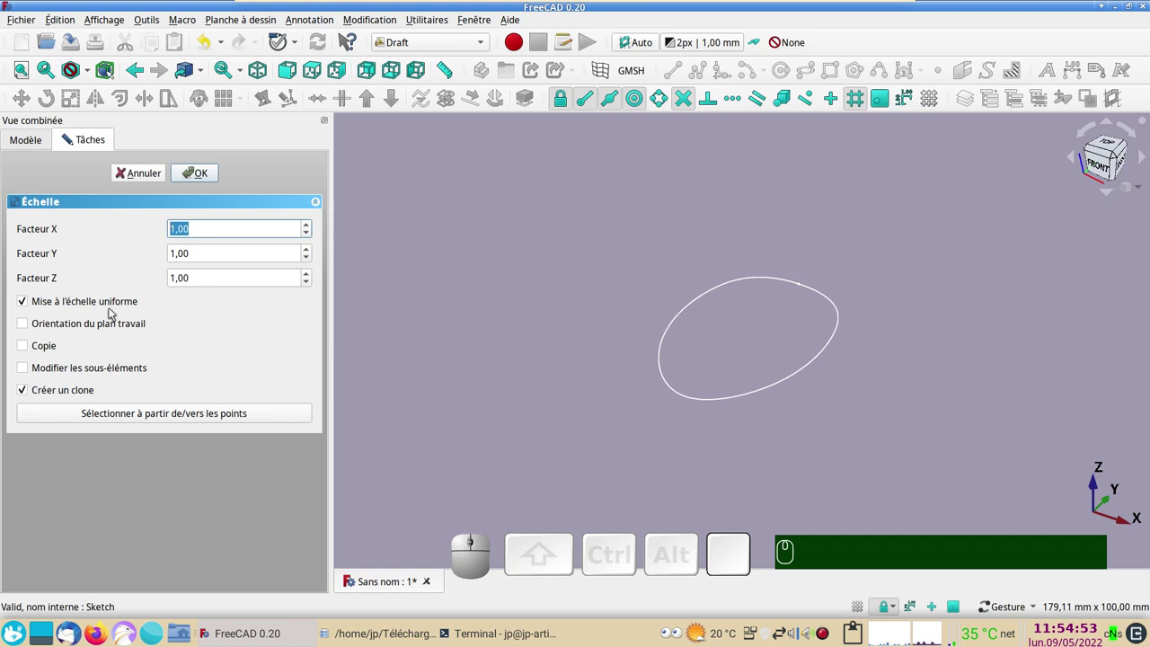
{"action": "key", "text": ","}
{"action": "key", "text": "KP_9"}
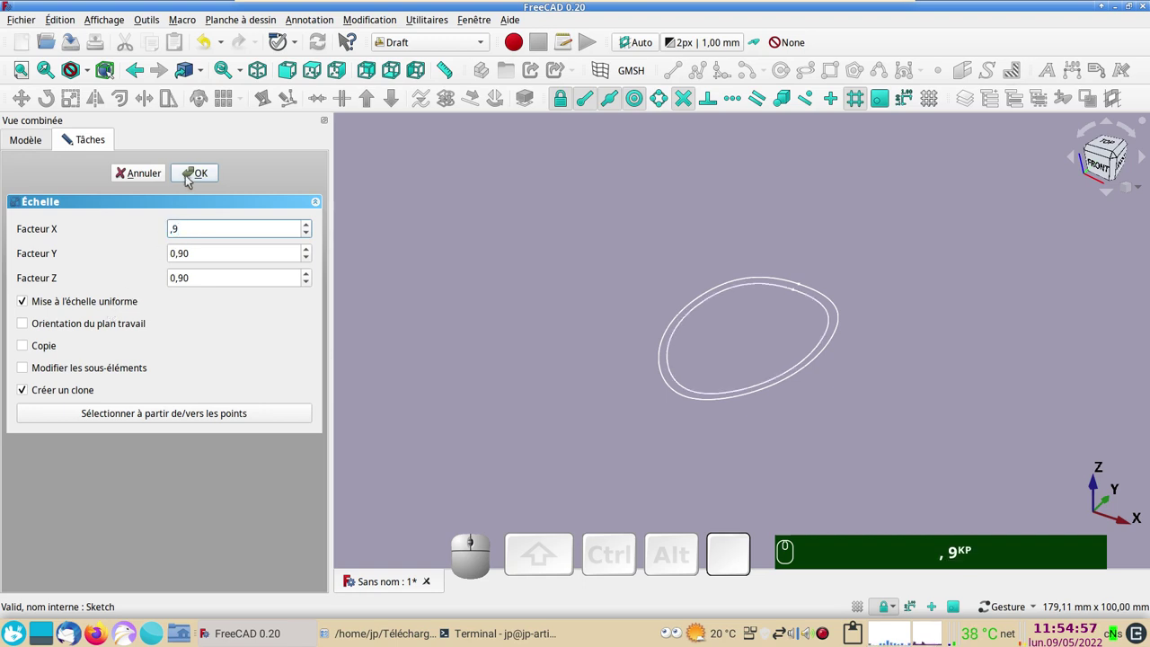
{"action": "left_click", "coordinate": [190, 180]}
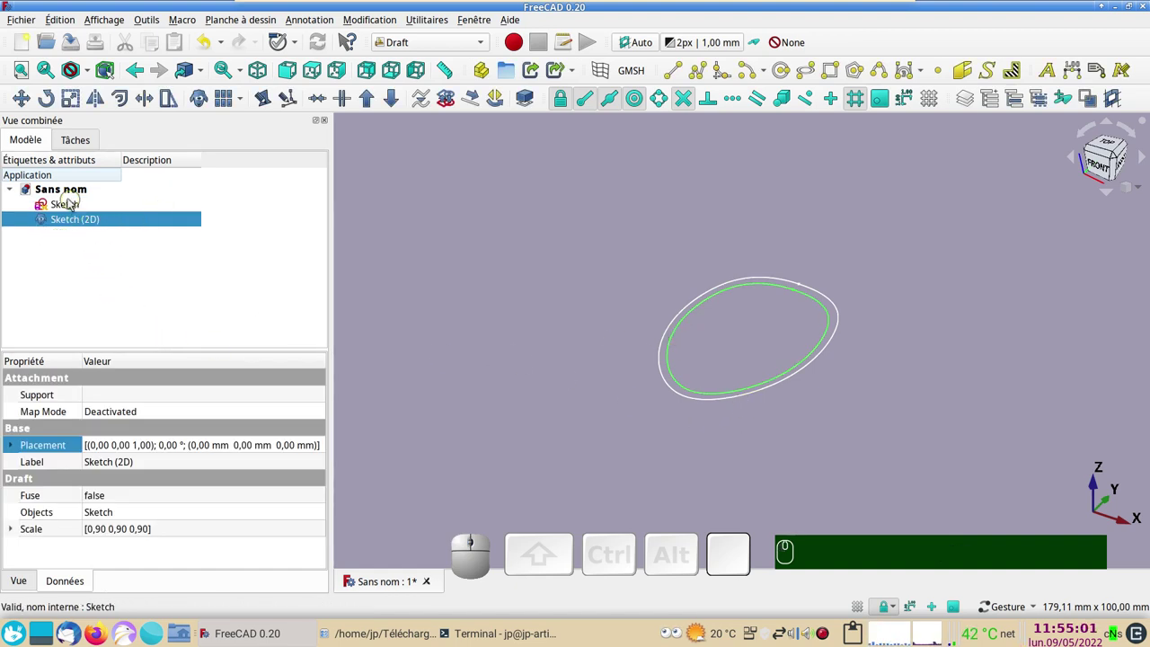
Step: Scale the original sketch by 0.5 from the origin as a second clone
{"action": "left_click", "coordinate": [71, 210]}
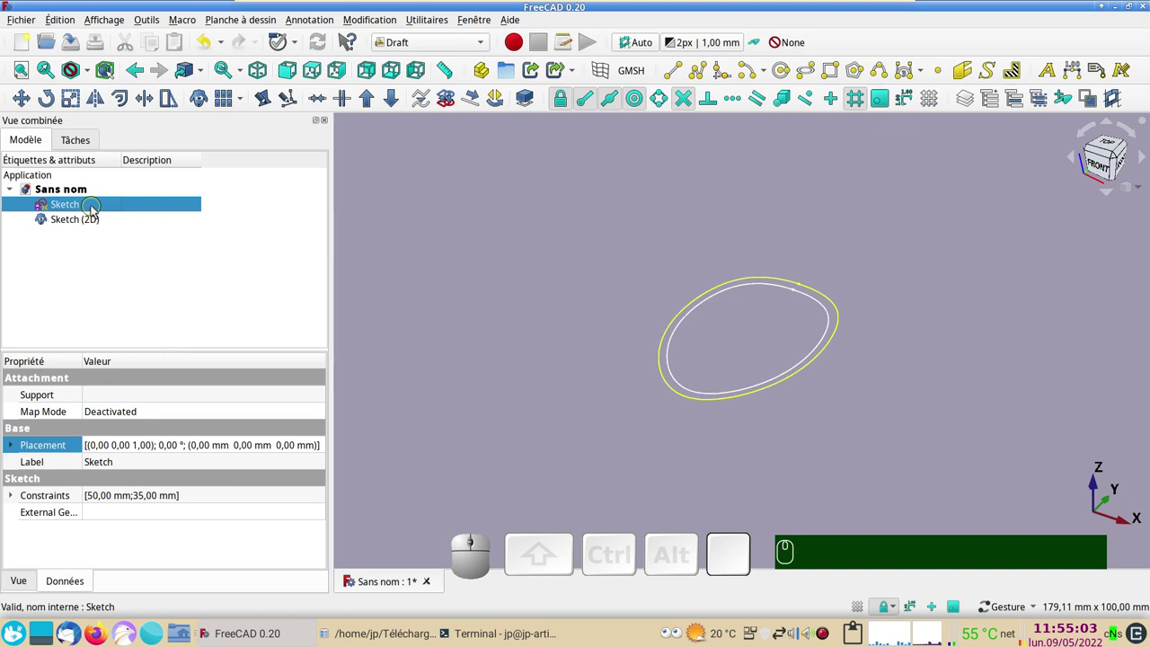
{"action": "left_click", "coordinate": [79, 107]}
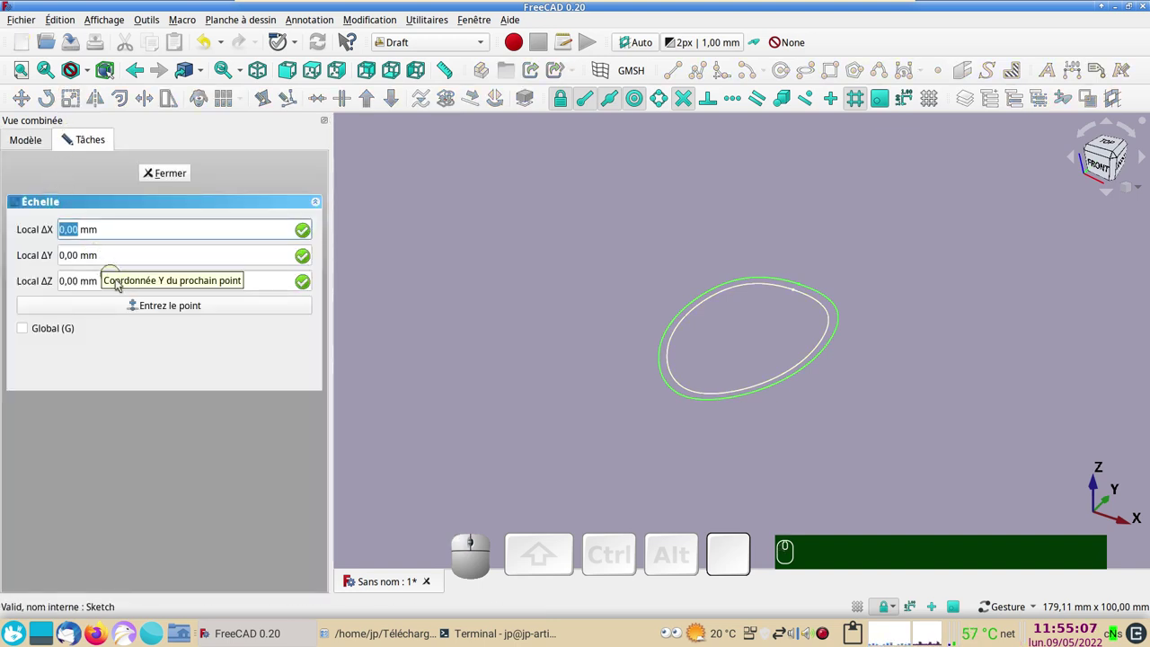
{"action": "left_click", "coordinate": [140, 308]}
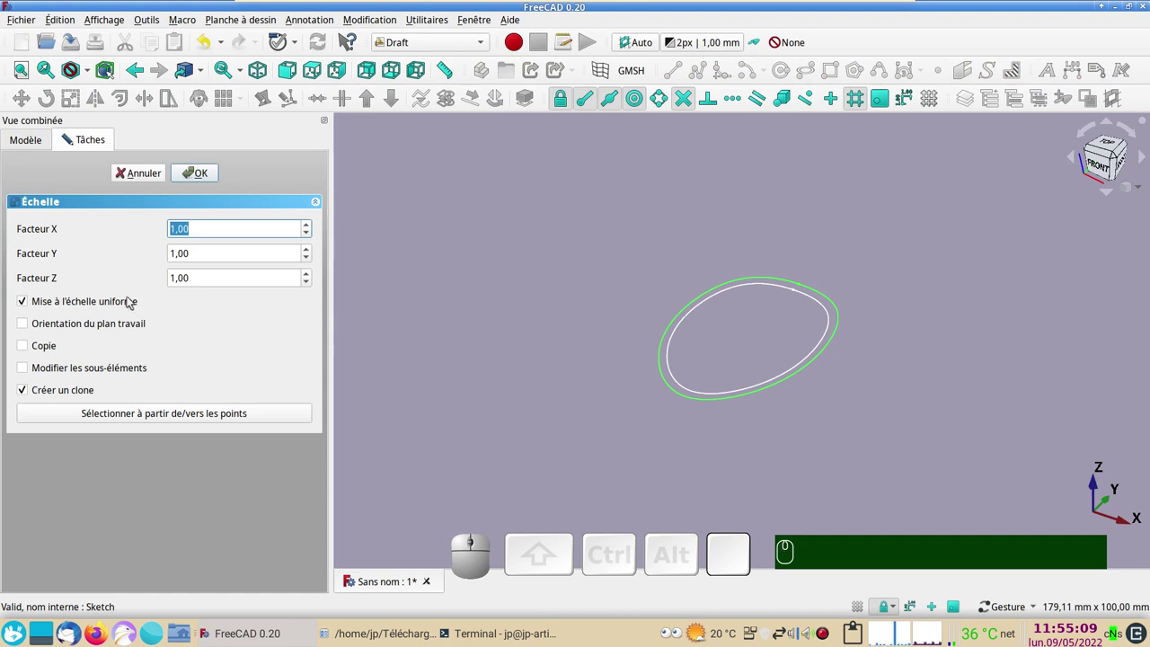
{"action": "key", "text": ","}
{"action": "key", "text": "KP_5"}
{"action": "type", "text": ","}
{"action": "key", "text": "KP_5"}
{"action": "key", "text": "Return"}
{"action": "key", "text": "KP_Enter"}
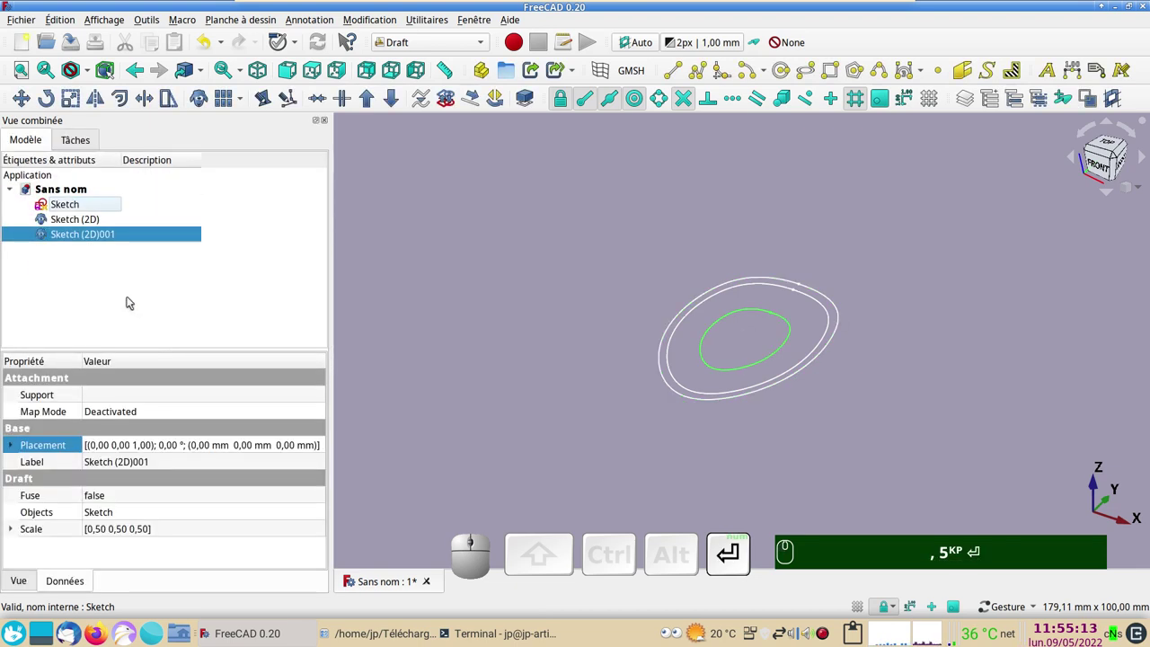
{"action": "scroll", "scroll_direction": "up", "scroll_amount": 3}
{"action": "left_click_drag", "start_coordinate": [1018, 372], "coordinate": [932, 376]}
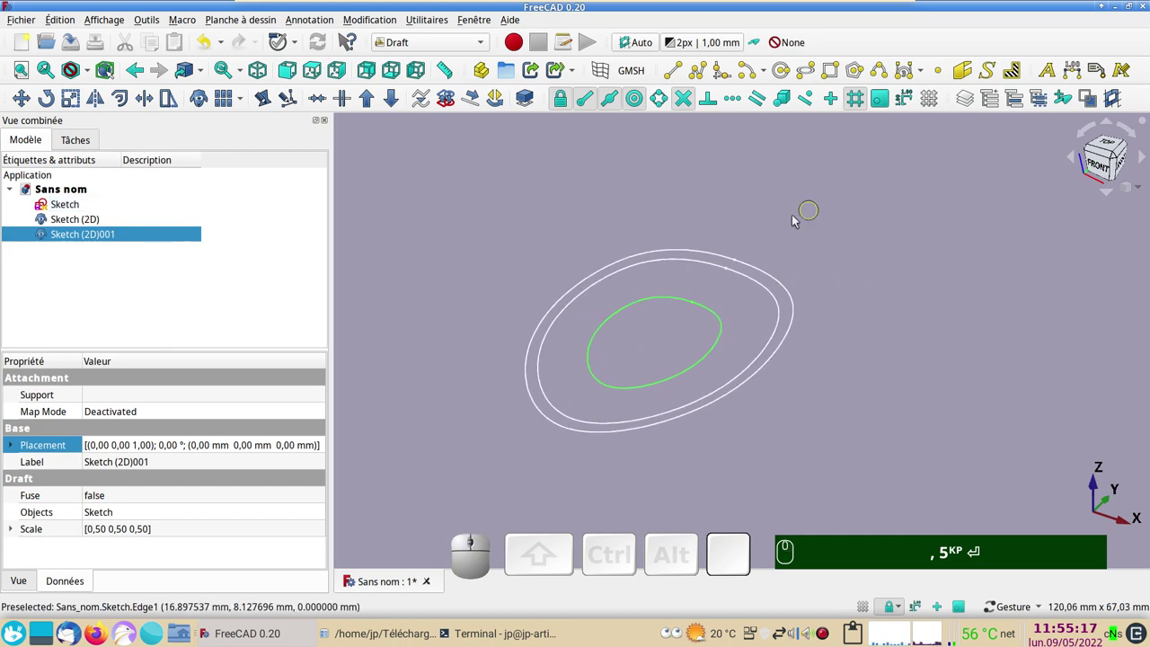
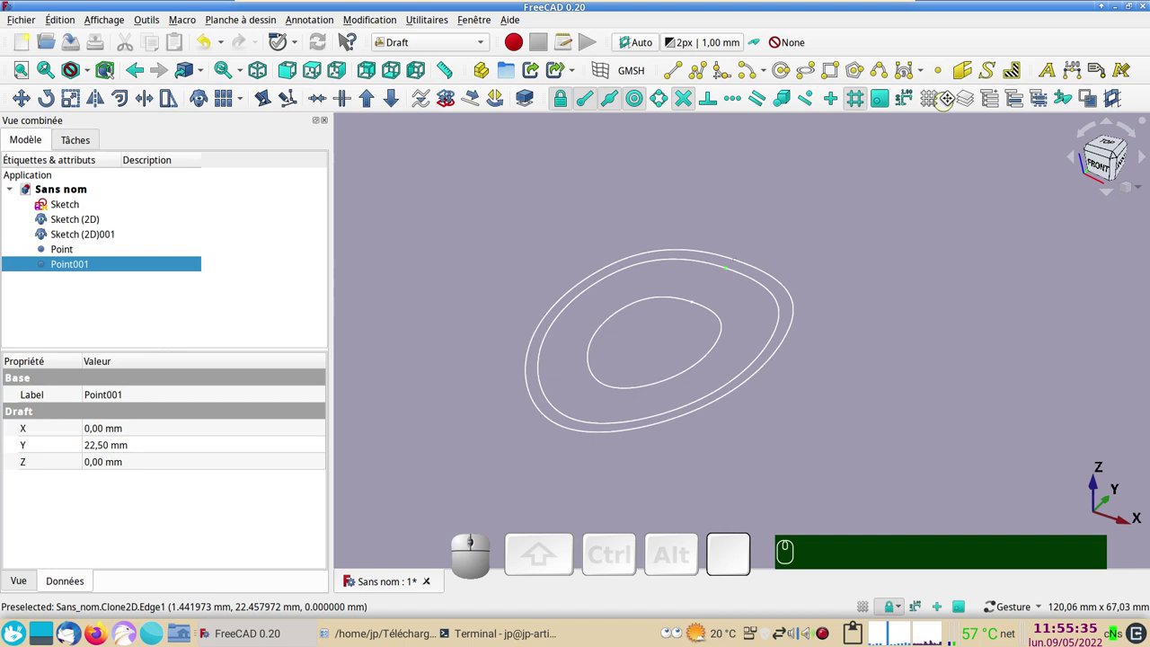
Step: Place a Draft point snapped onto the inner half-size outline
{"action": "left_click", "coordinate": [938, 70]}
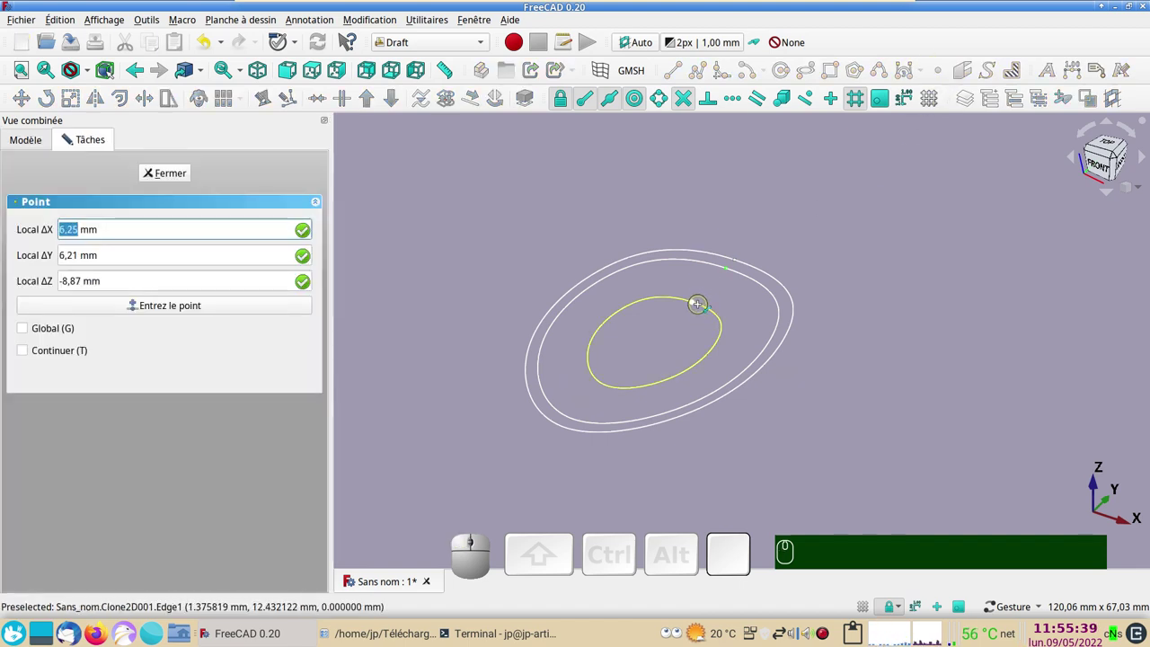
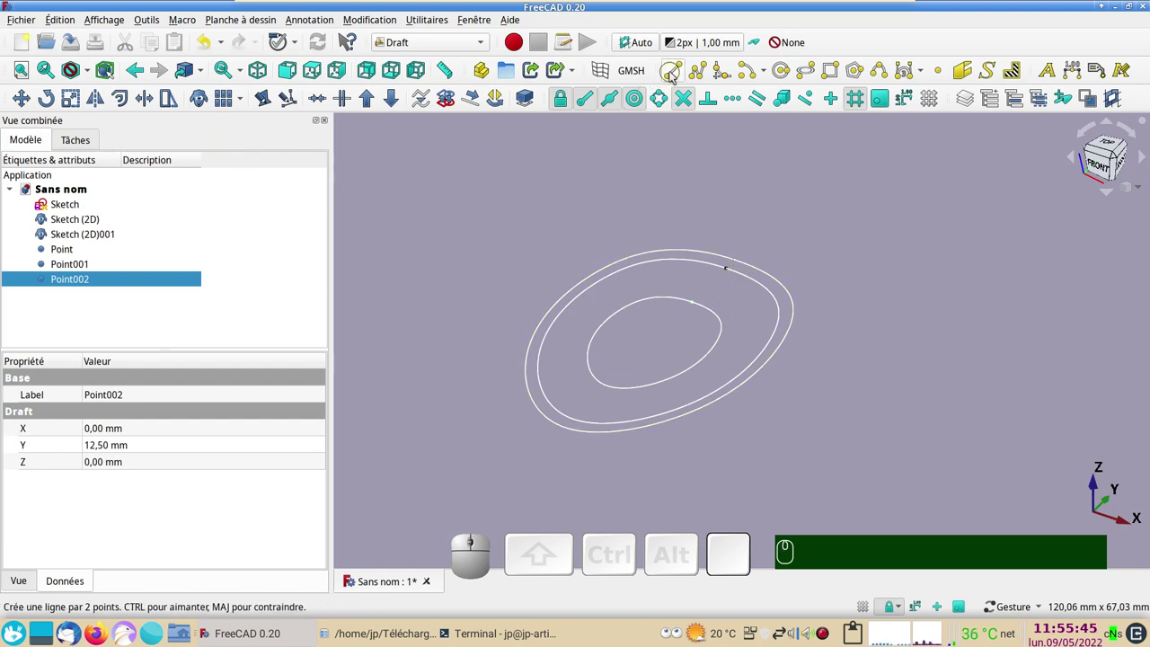
Step: Draw a Draft line through the points across all three outlines and delete the stray Point
{"action": "left_click", "coordinate": [674, 76]}
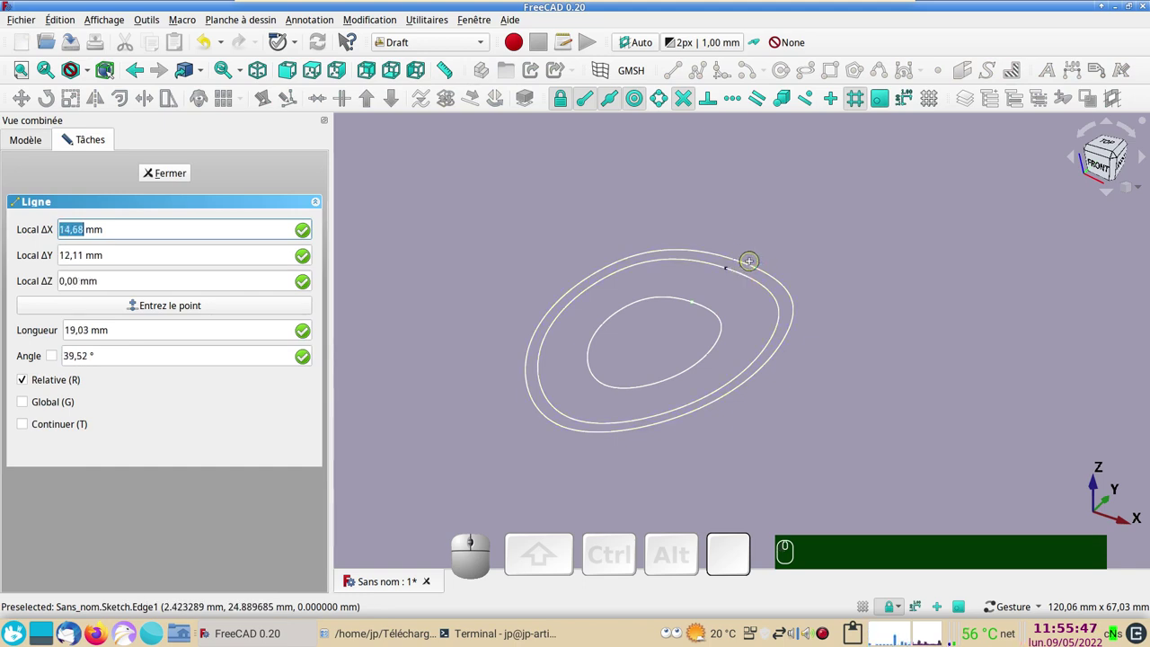
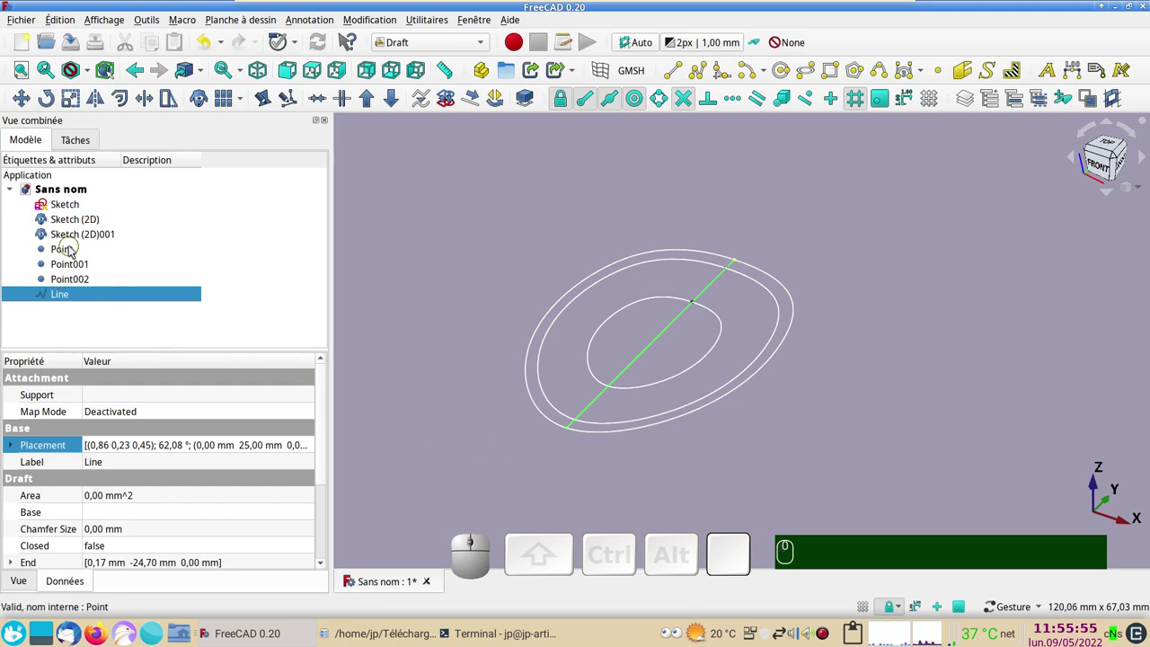
{"action": "left_click", "coordinate": [73, 248]}
{"action": "key", "text": "Delete"}
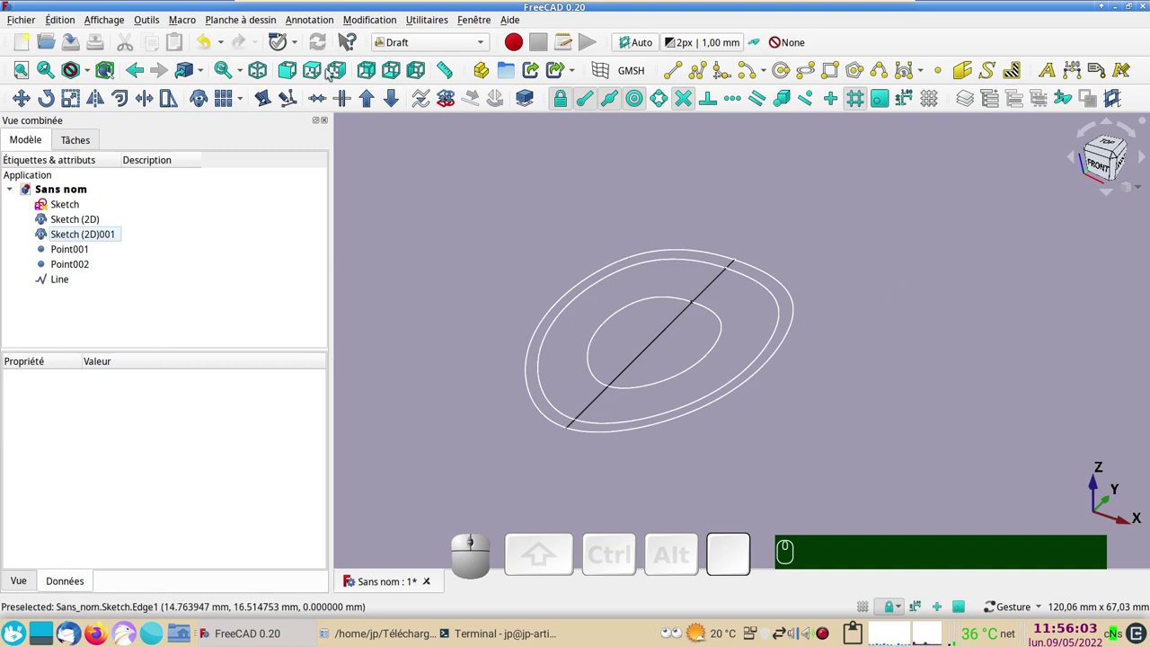
Step: View the profiles from the right, hide the scaled clones and select the original oval sketch
{"action": "left_click", "coordinate": [346, 69]}
{"action": "key", "text": "KP_3"}
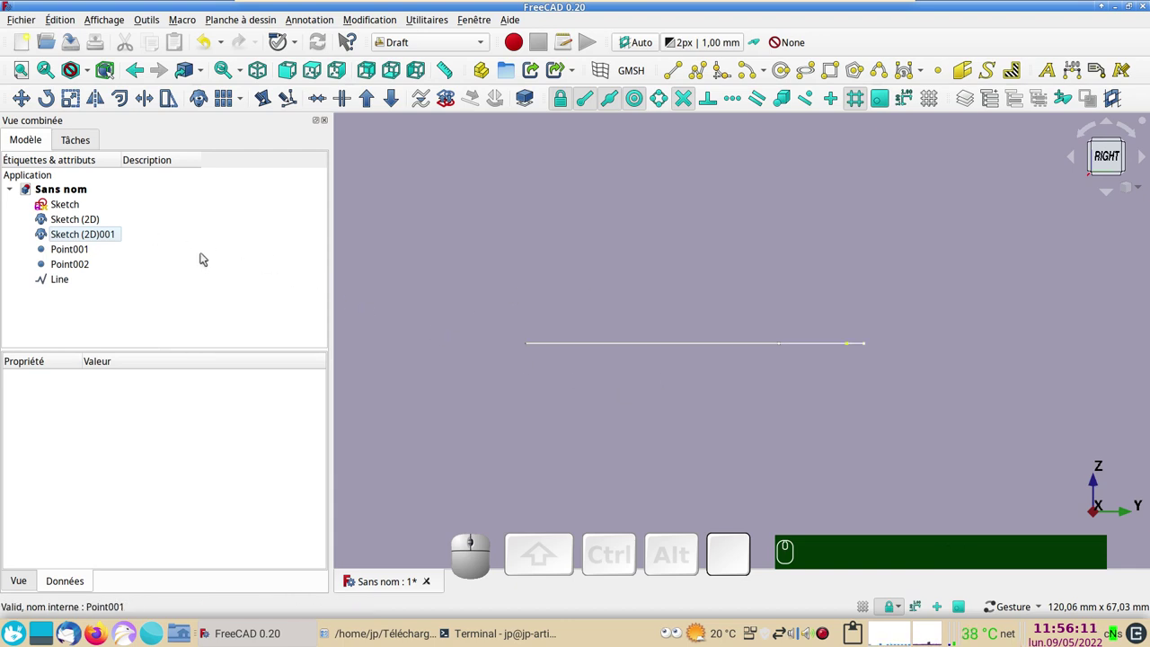
{"action": "left_click", "coordinate": [98, 237]}
{"action": "key", "text": "space"}
{"action": "left_click", "coordinate": [83, 218]}
{"action": "left_click", "coordinate": [74, 207]}
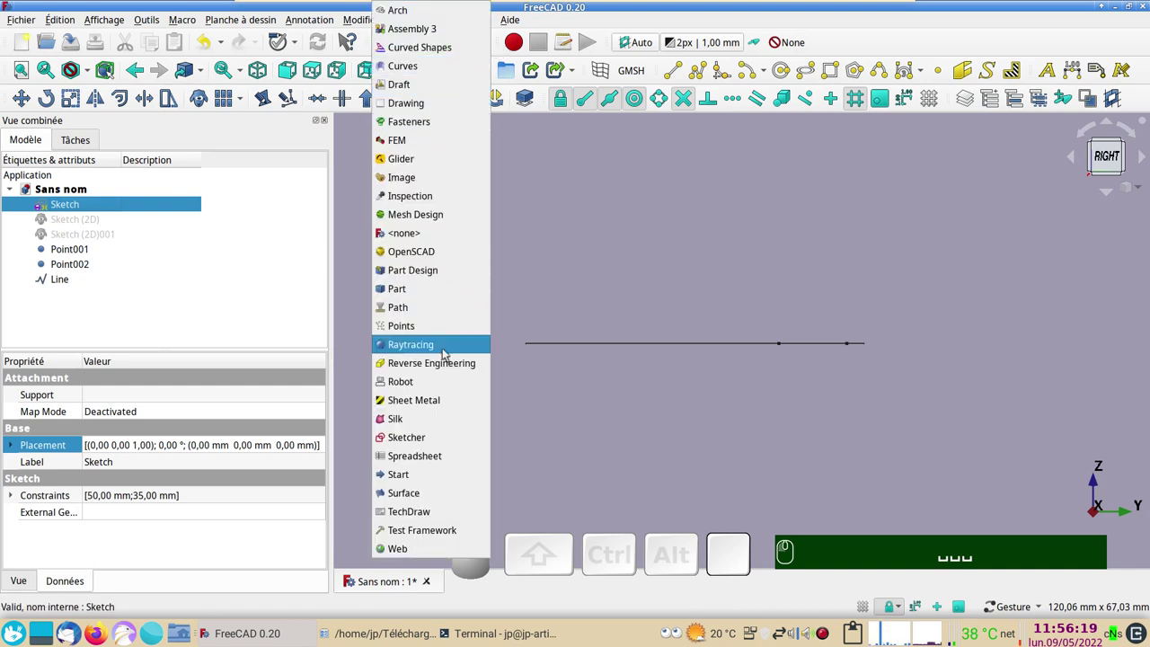
Step: In the Sketcher workbench, hide the oval sketch and start a new sketch on the YZ plane
{"action": "left_click", "coordinate": [442, 427]}
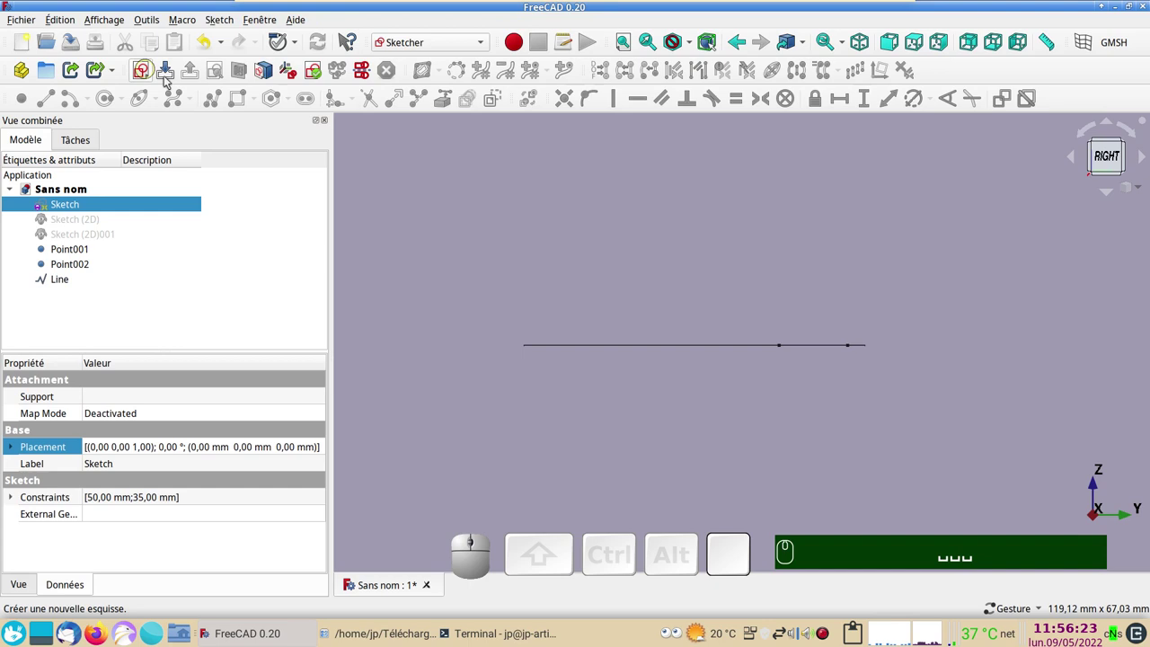
{"action": "left_click", "coordinate": [488, 191]}
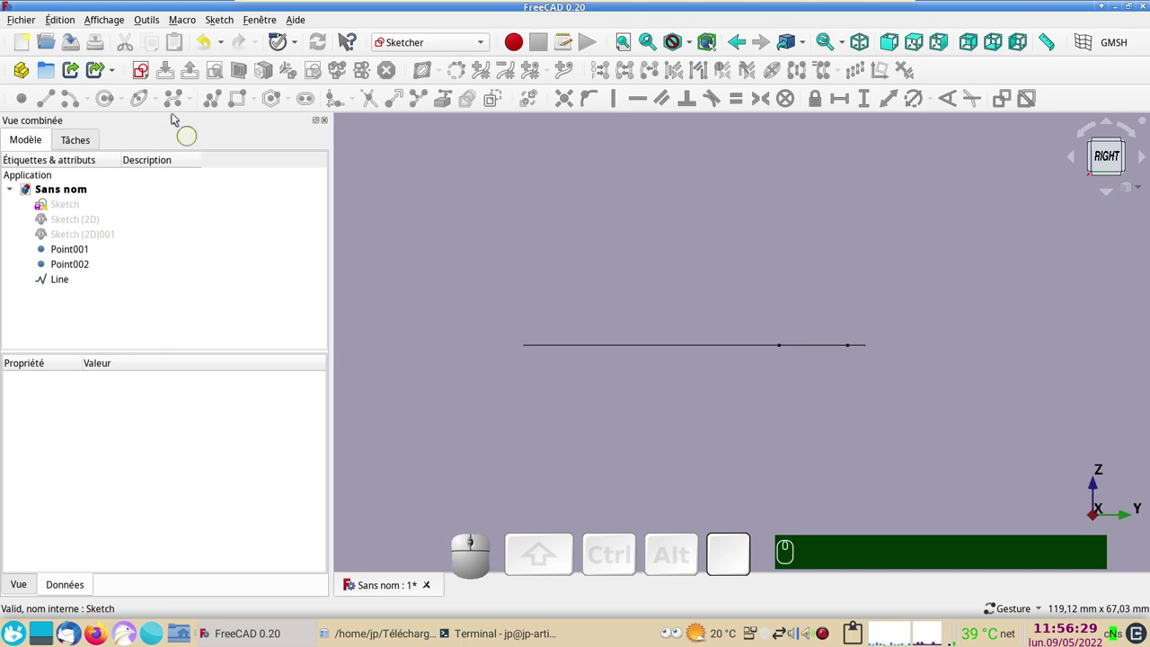
{"action": "left_click", "coordinate": [141, 72]}
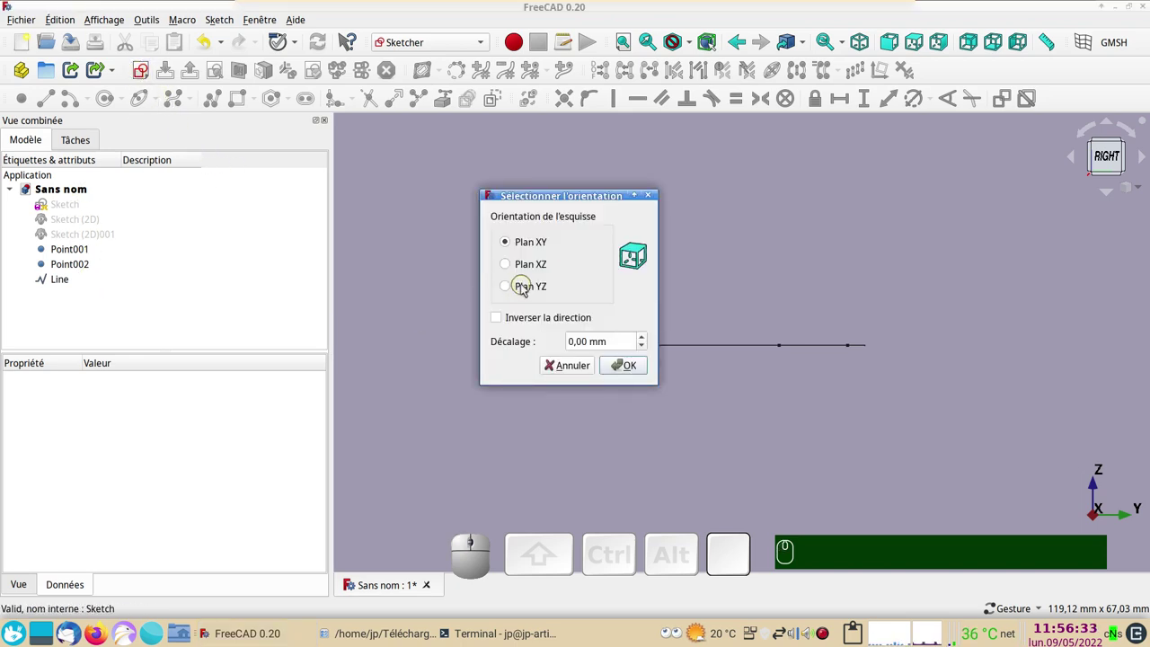
{"action": "left_click", "coordinate": [526, 288]}
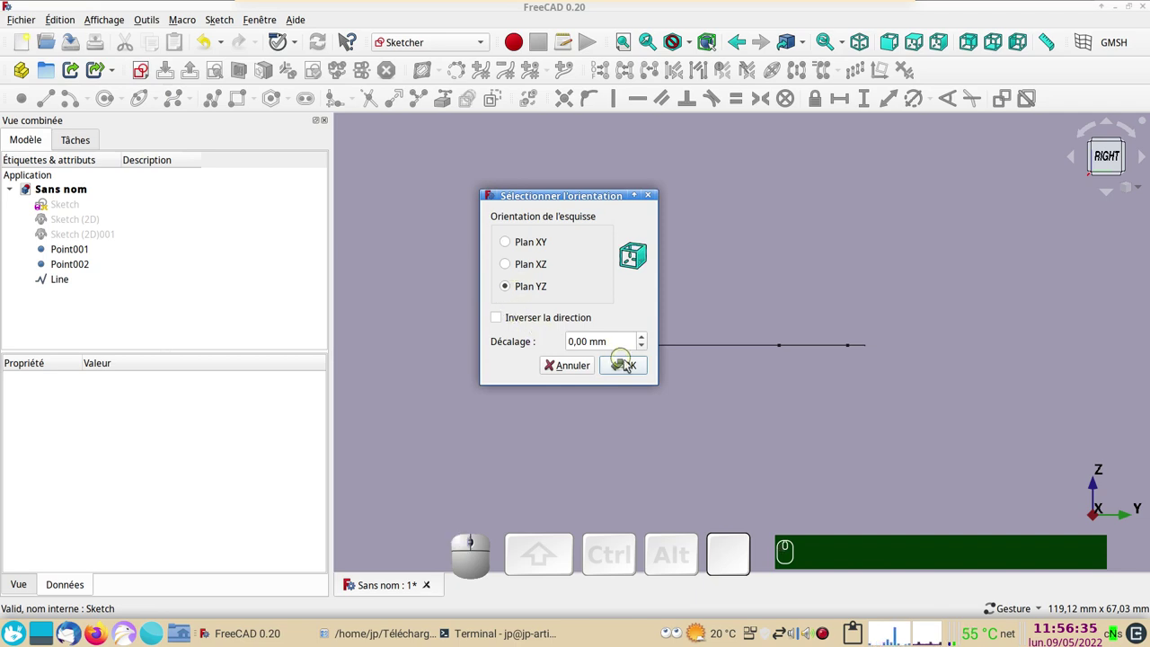
{"action": "left_click", "coordinate": [629, 364]}
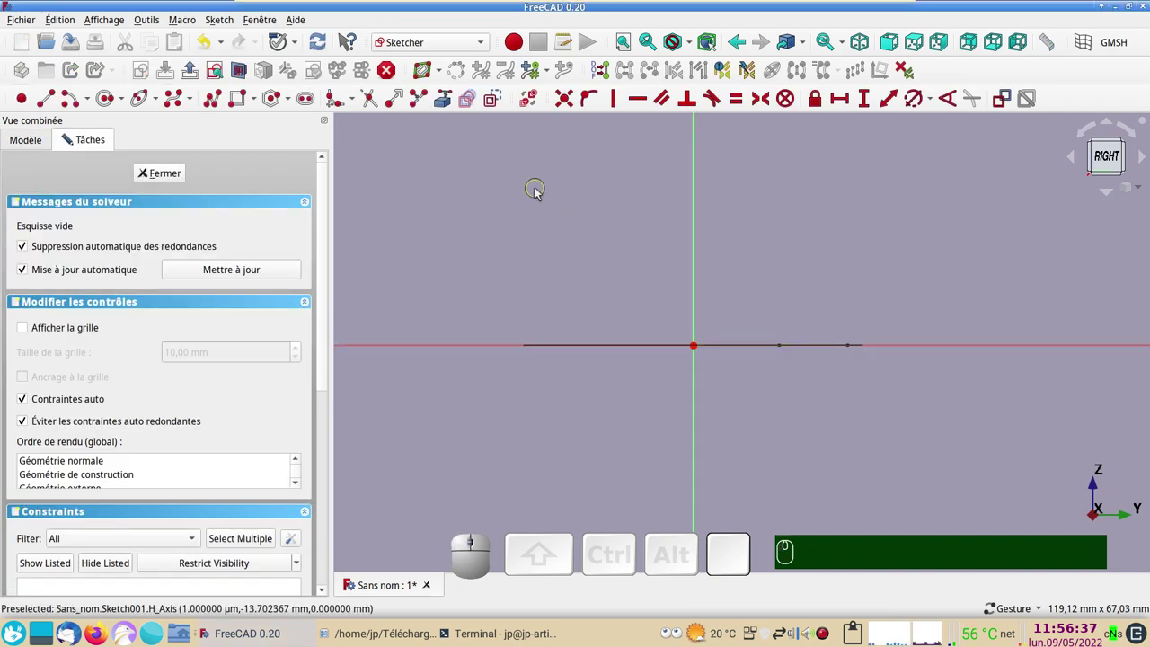
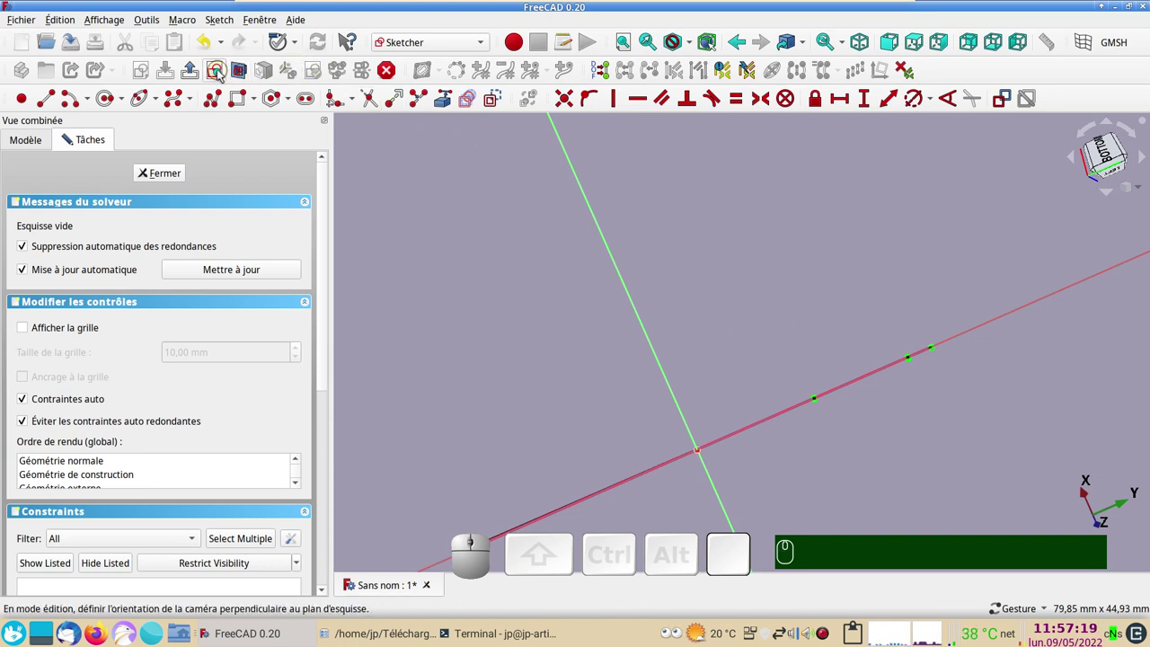
Step: Draw a 3-point half-arc below the axis and vertical lines from the axis points down to it
{"action": "left_click", "coordinate": [222, 74]}
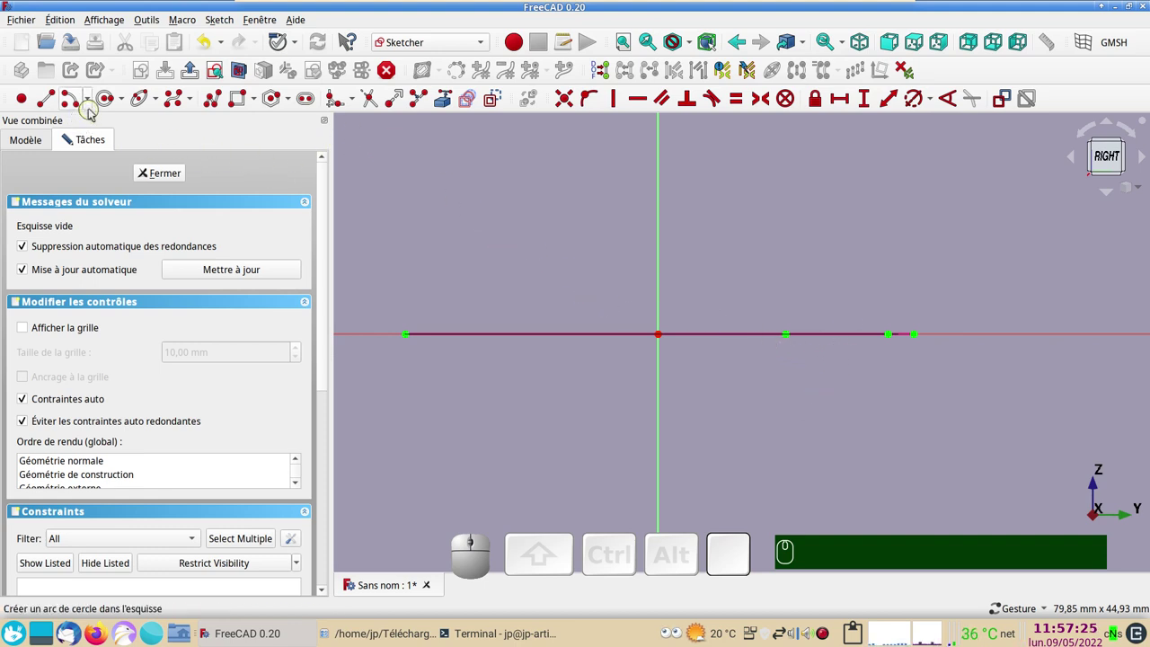
{"action": "left_click", "coordinate": [91, 101]}
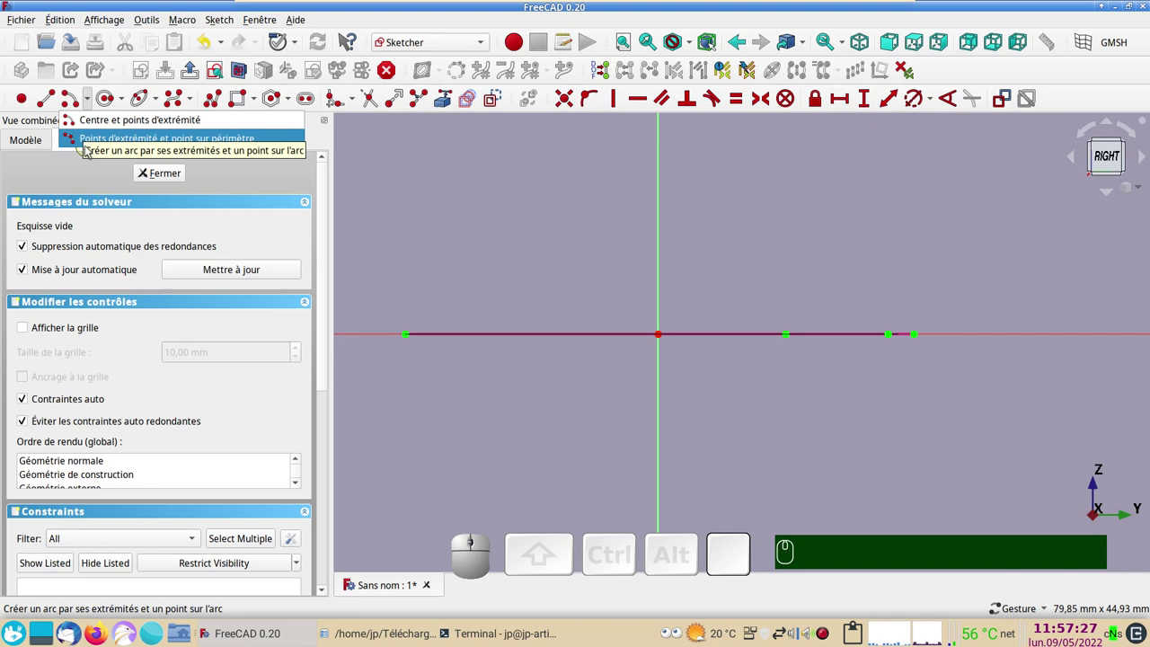
{"action": "left_click", "coordinate": [86, 145]}
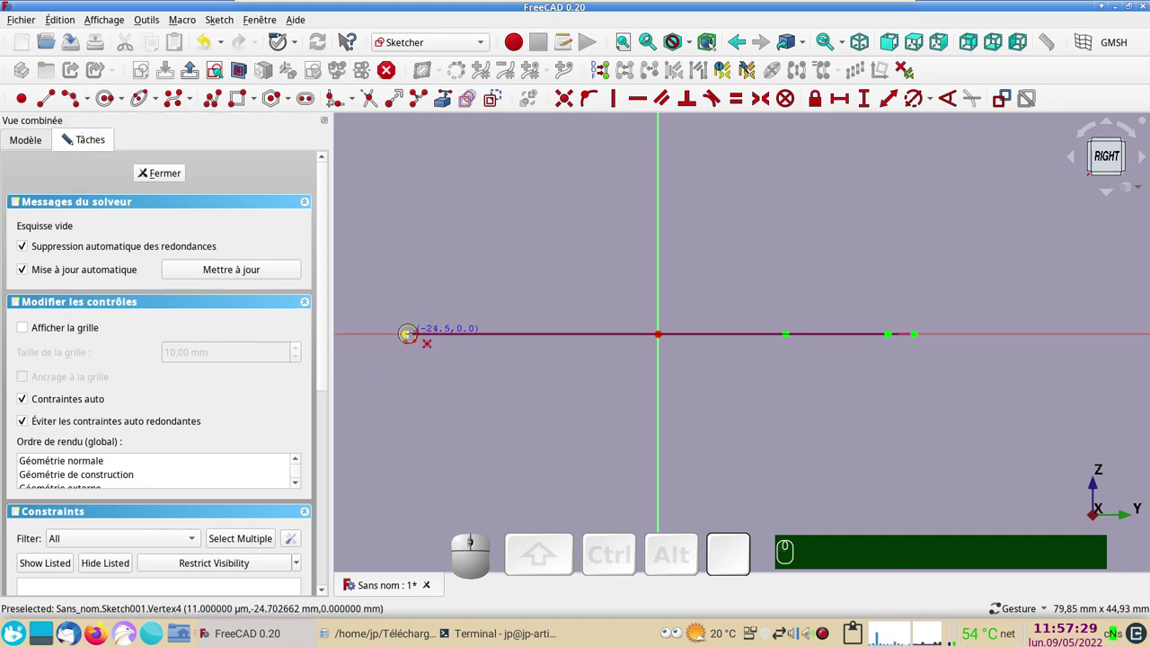
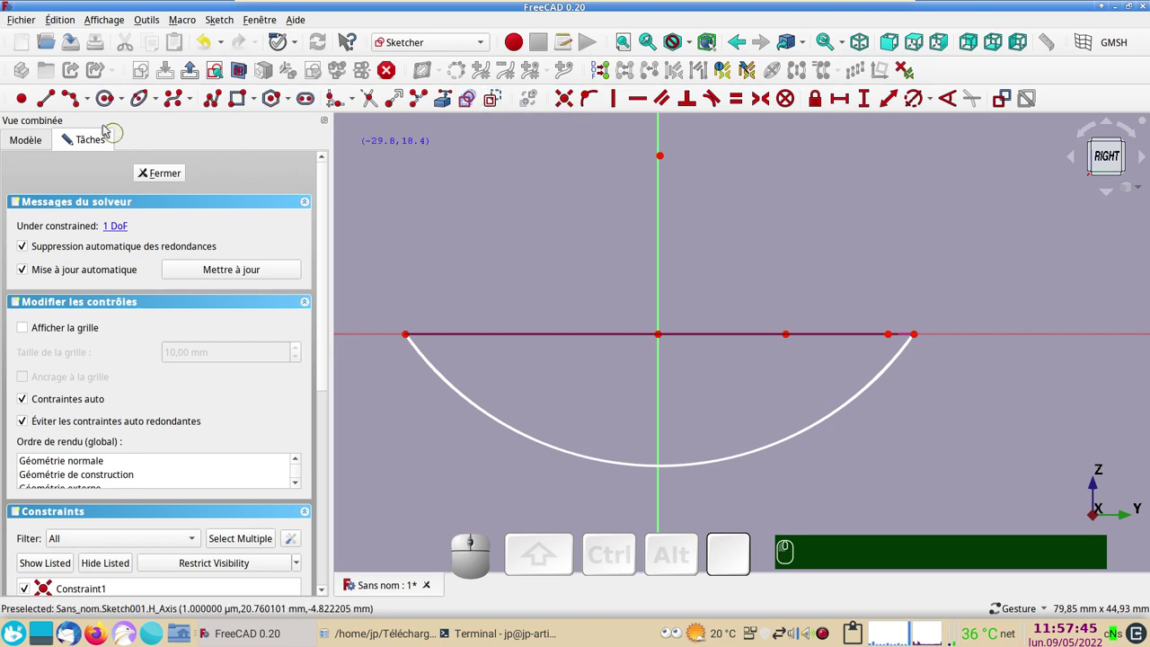
{"action": "left_click", "coordinate": [56, 105]}
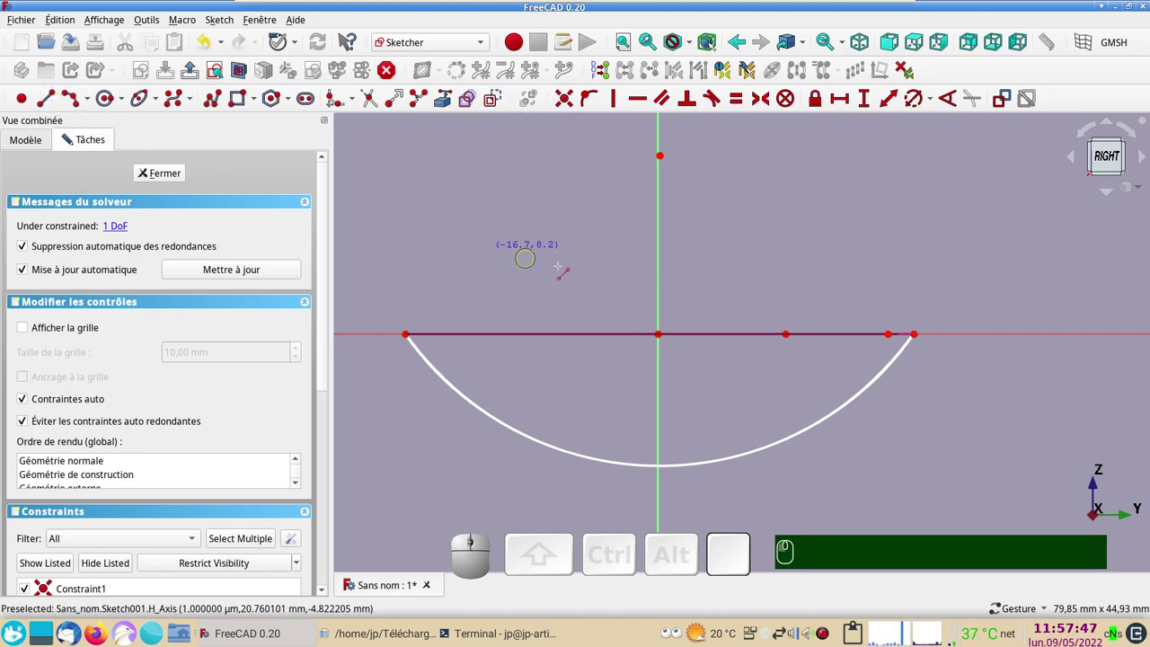
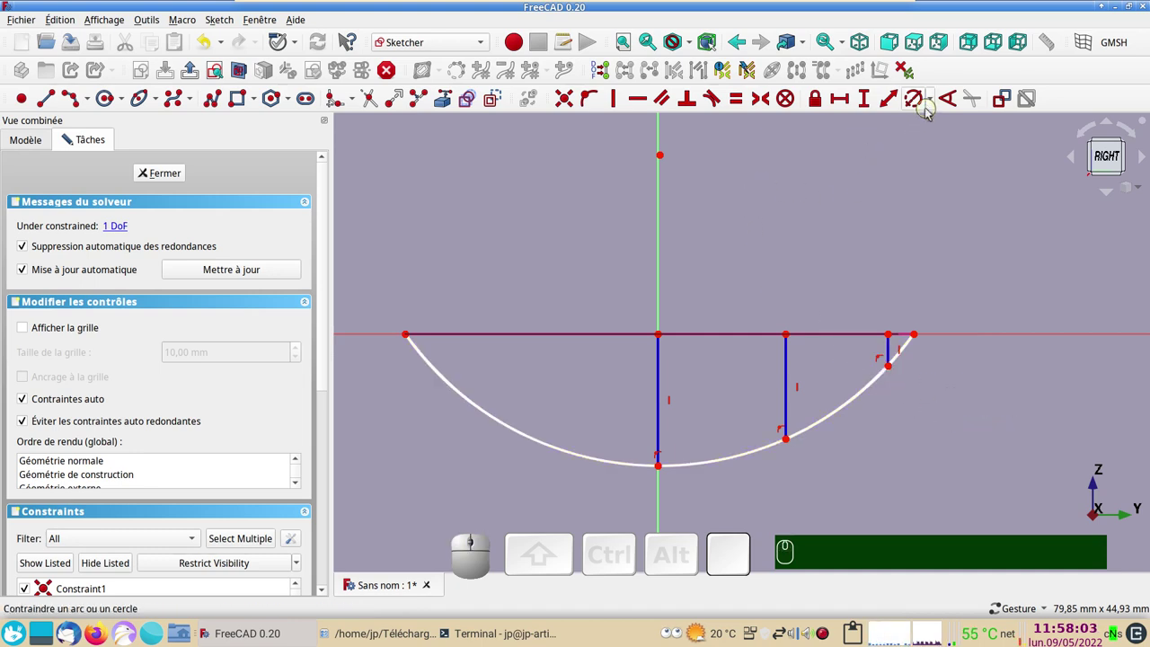
Step: Add reference vertical distances of 6,17 mm and 1,67 mm on the two shorter verticals
{"action": "left_click", "coordinate": [870, 100]}
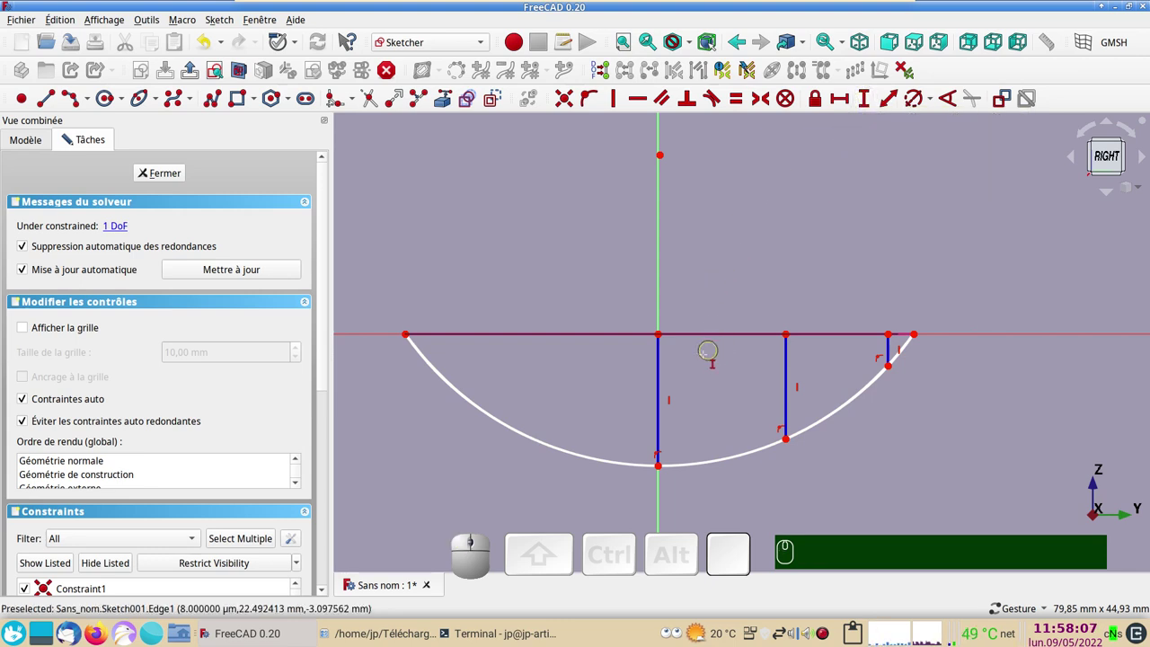
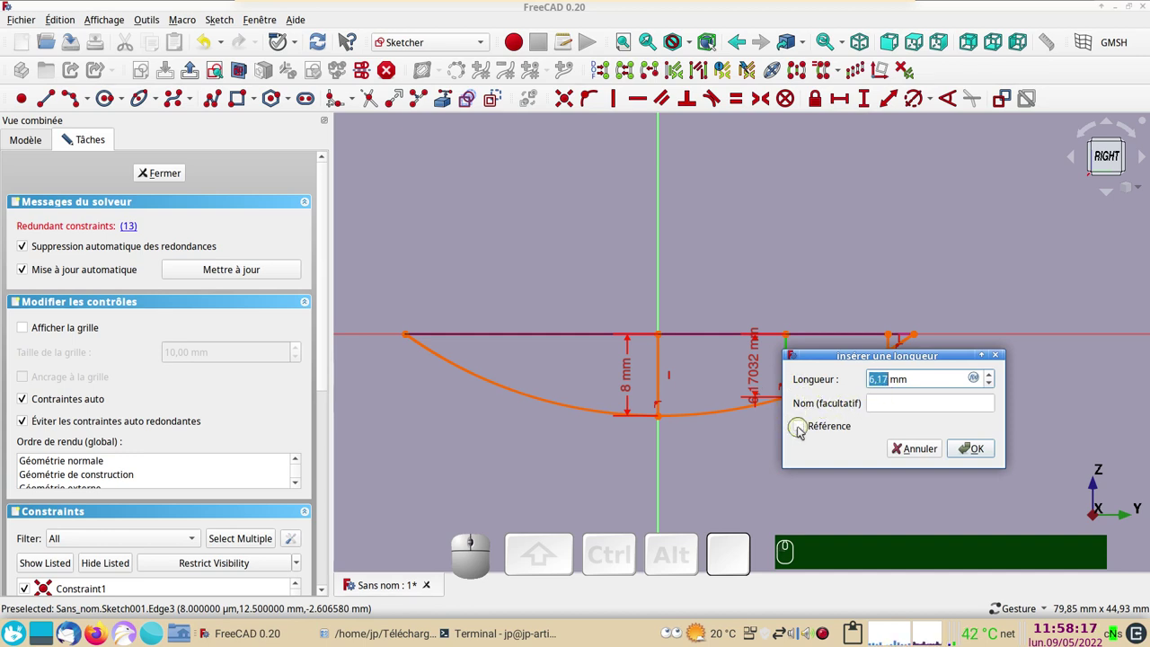
{"action": "left_click", "coordinate": [802, 430]}
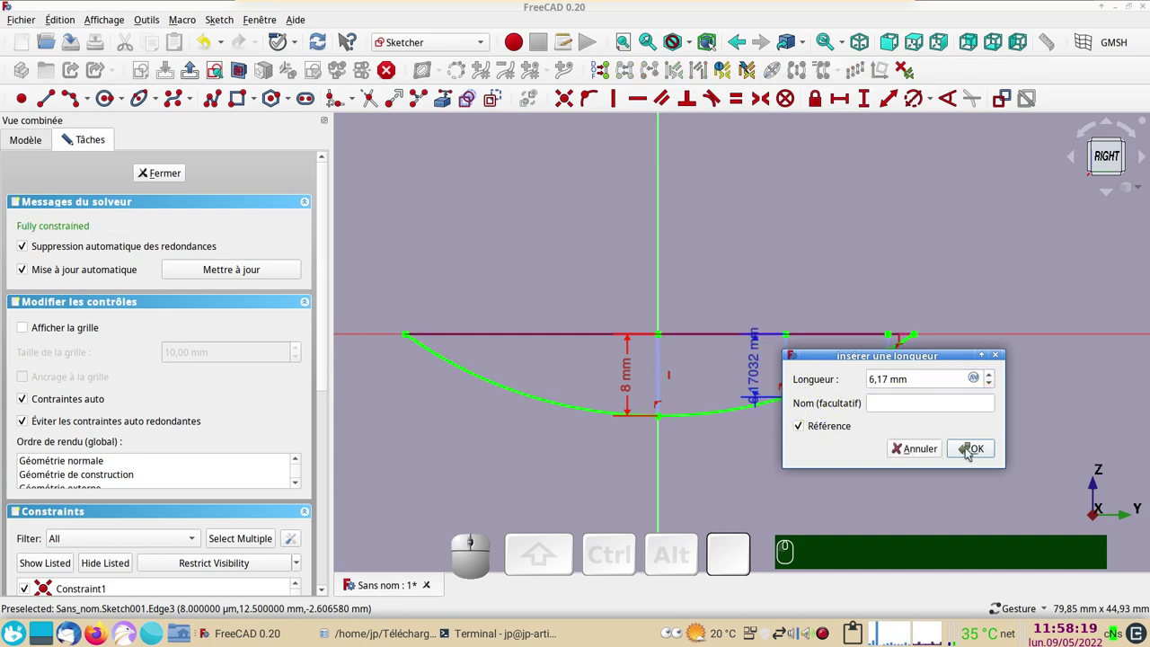
{"action": "left_click", "coordinate": [972, 449]}
{"action": "scroll", "scroll_direction": "up", "scroll_amount": 3}
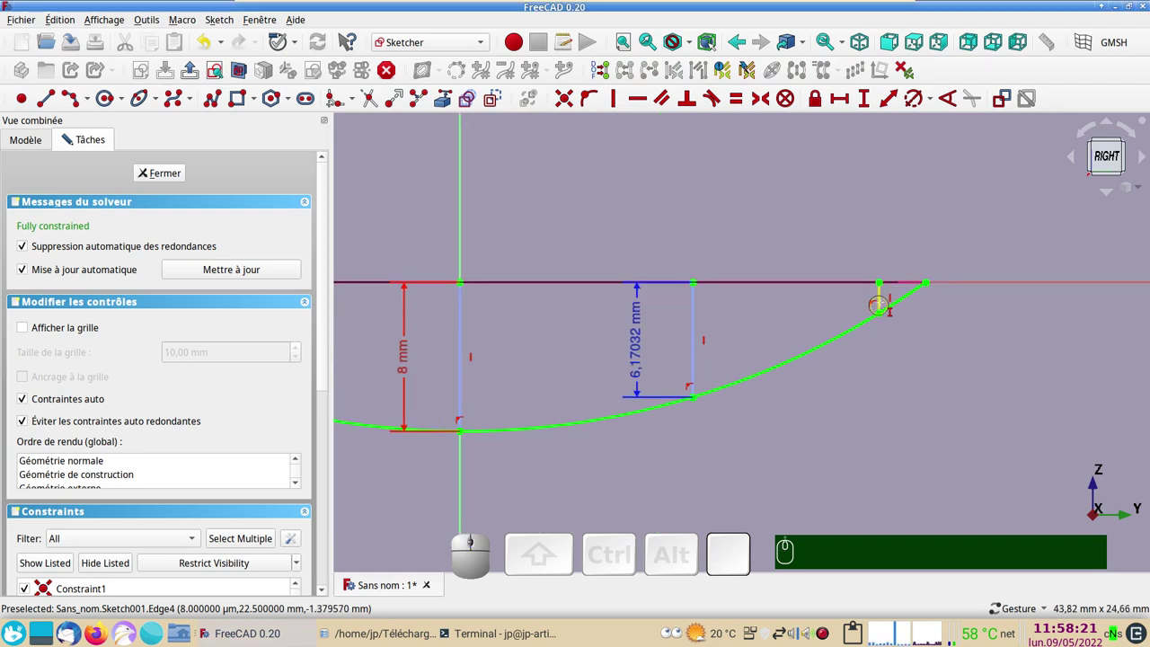
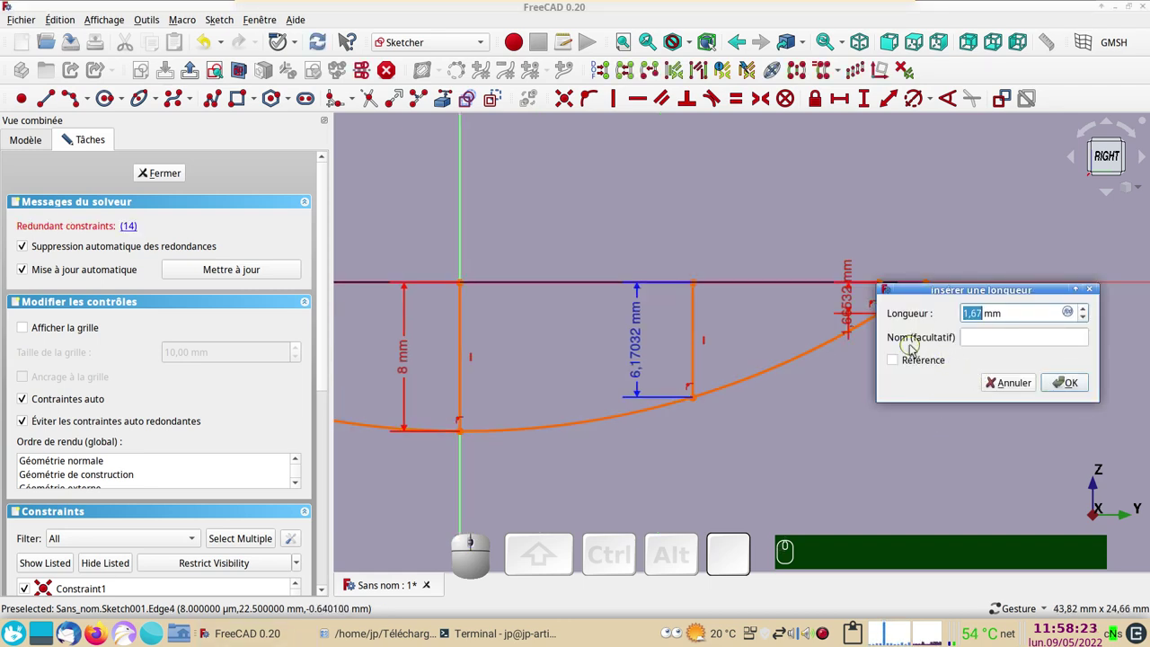
{"action": "left_click", "coordinate": [893, 363]}
{"action": "left_click", "coordinate": [1065, 384]}
{"action": "scroll", "scroll_direction": "down", "scroll_amount": 3}
{"action": "right_click", "coordinate": [883, 432]}
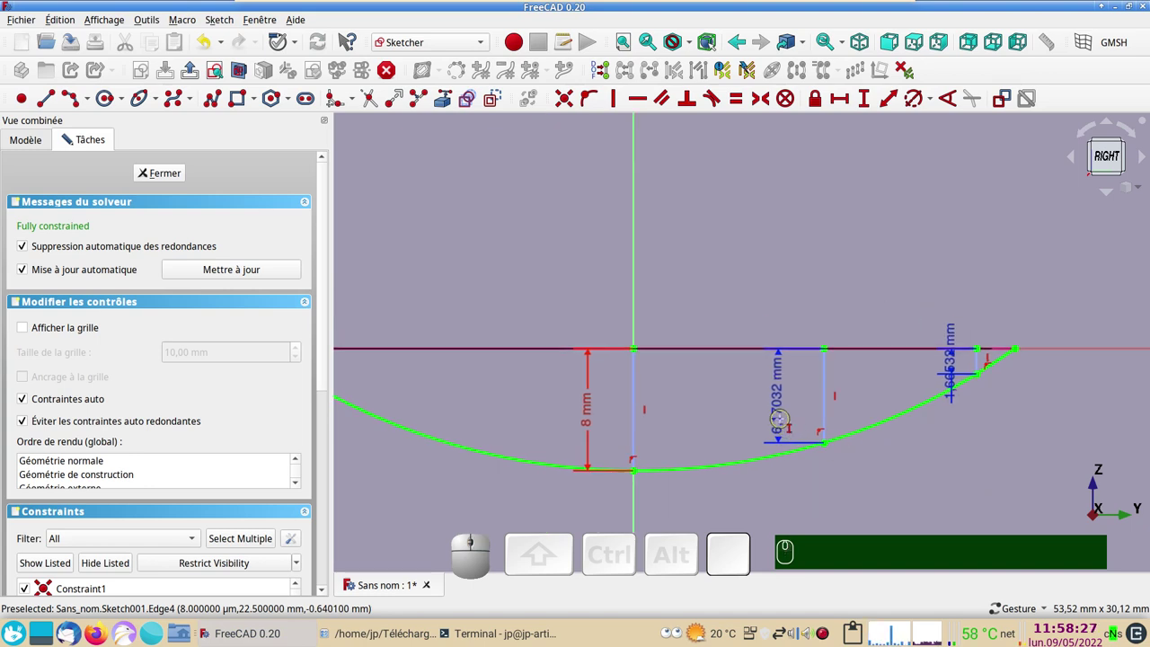
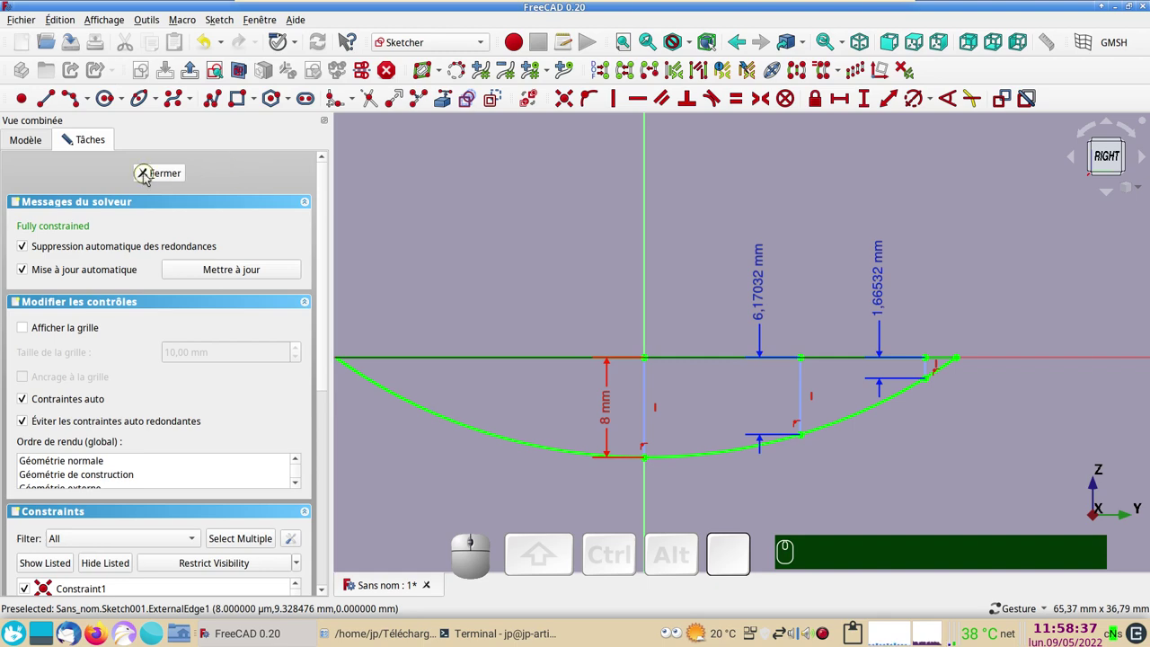
Step: Close the sketch, make both scaled sketch clones visible and orbit to see them around the arc
{"action": "left_click", "coordinate": [148, 177]}
{"action": "left_click_drag", "start_coordinate": [630, 260], "coordinate": [410, 317]}
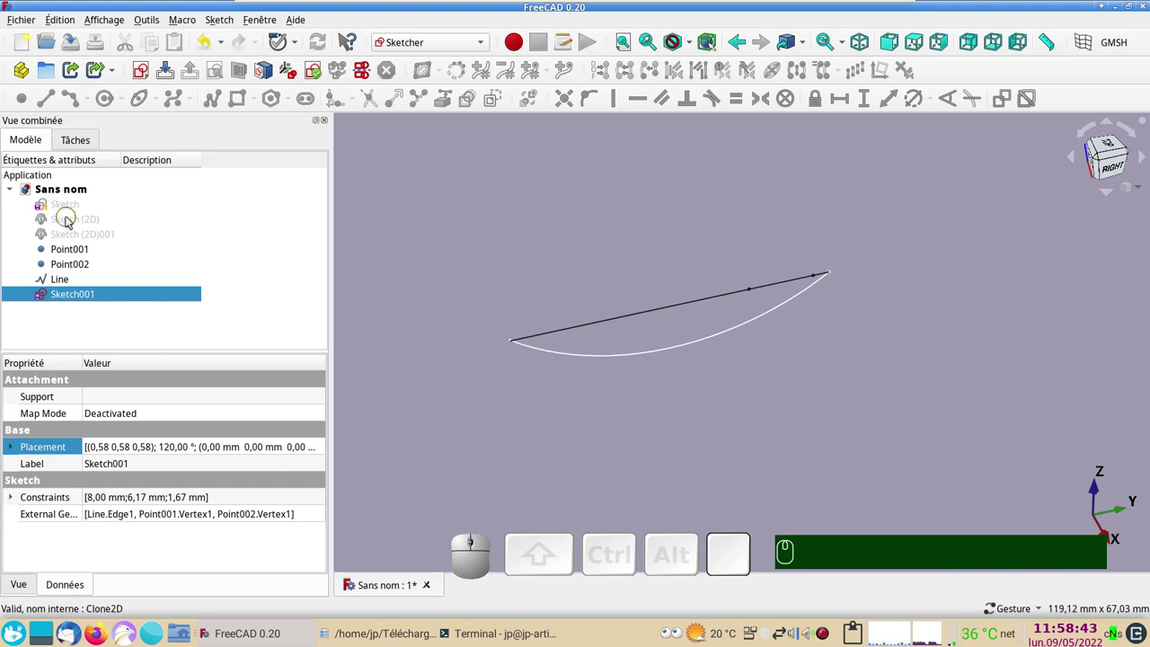
{"action": "left_click", "coordinate": [70, 220]}
{"action": "key", "text": "space"}
{"action": "left_click", "coordinate": [84, 235]}
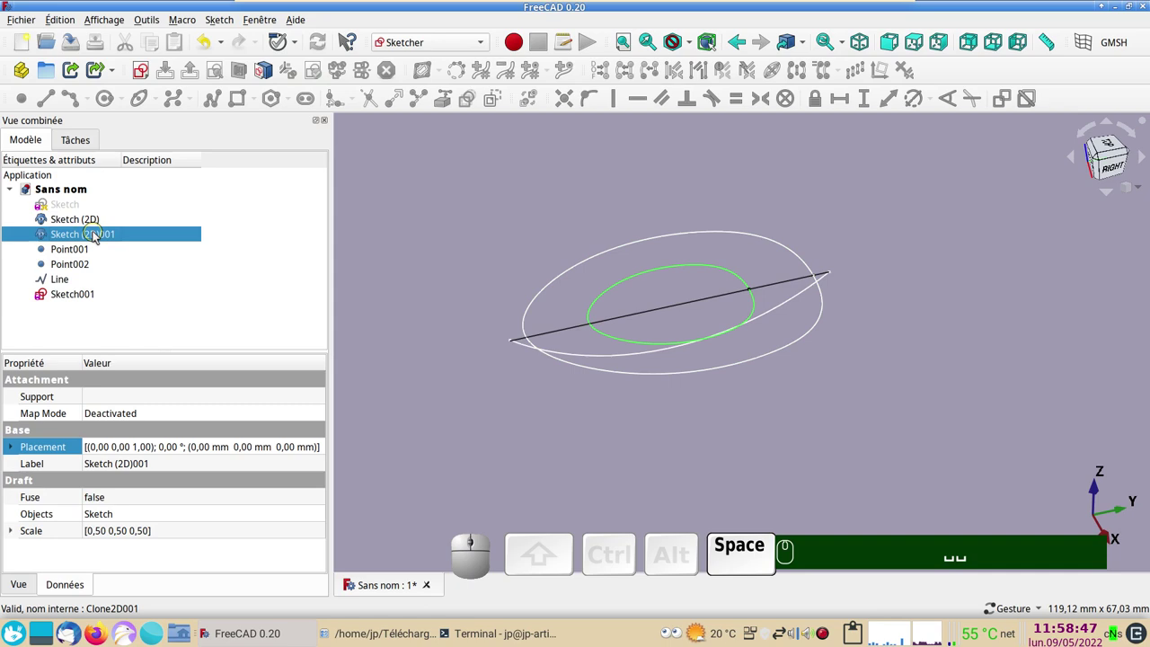
{"action": "left_click", "coordinate": [762, 487]}
{"action": "left_click_drag", "start_coordinate": [758, 479], "coordinate": [672, 385]}
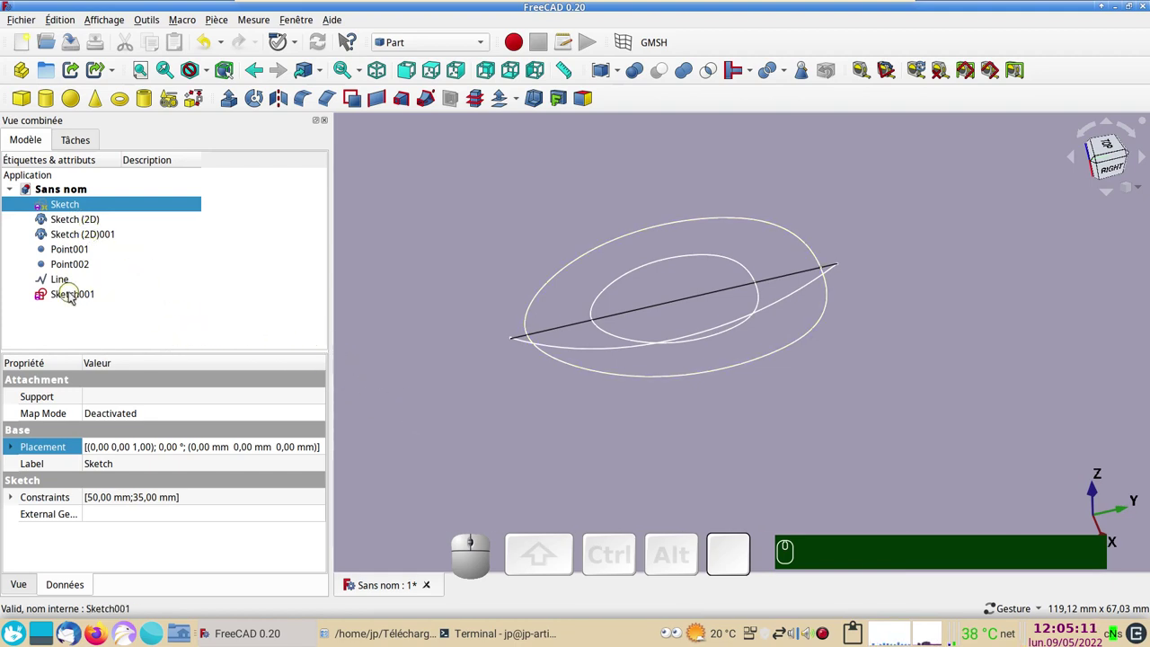
Step: Reopen Sketch001 and scroll the Tasks panel down to the Contraintes list
{"action": "left_click", "coordinate": [71, 295]}
{"action": "scroll", "scroll_direction": "up", "scroll_amount": 3}
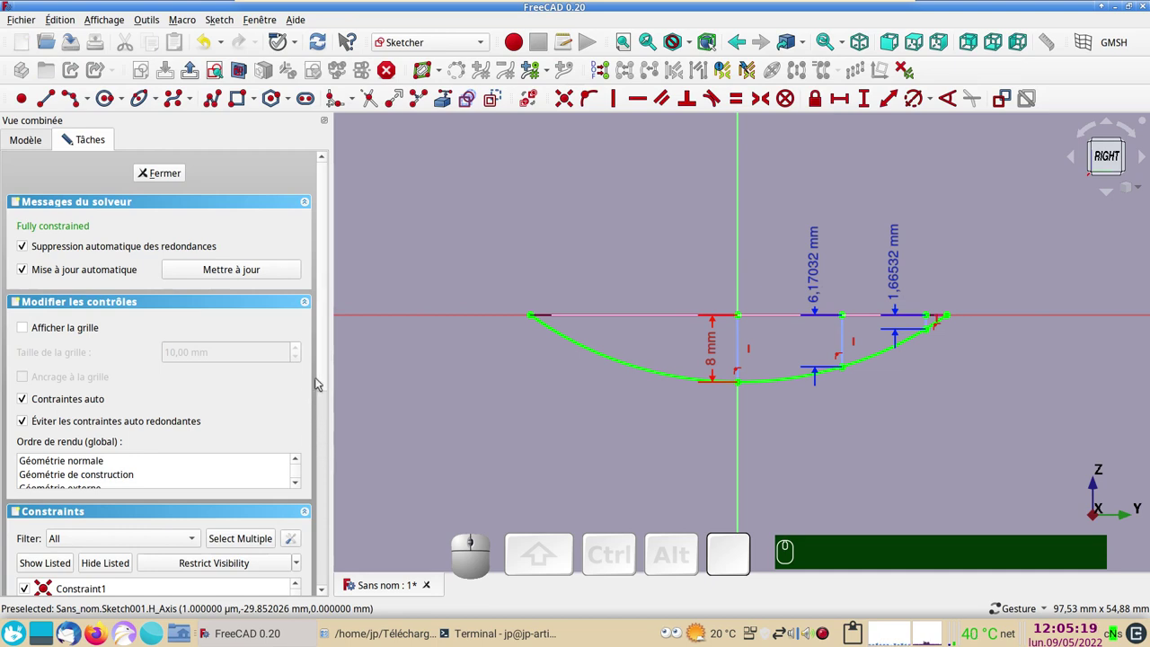
{"action": "scroll", "scroll_direction": "down", "scroll_amount": 3}
{"action": "scroll", "scroll_direction": "down", "scroll_amount": 3}
{"action": "left_click_drag", "start_coordinate": [300, 434], "coordinate": [135, 494]}
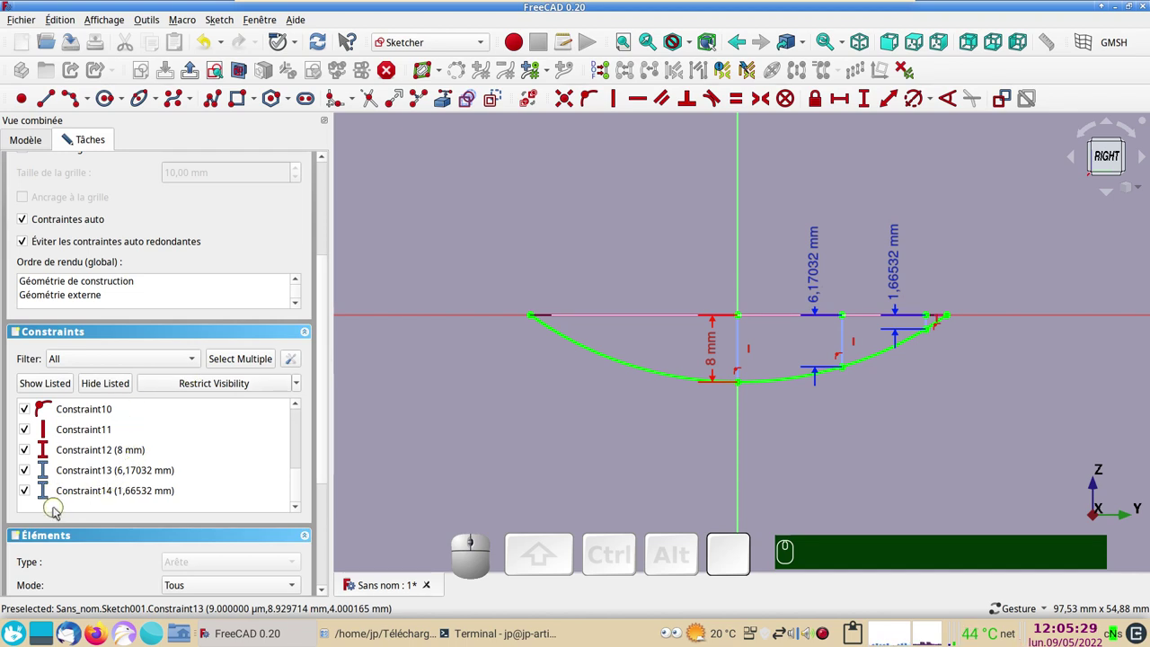
Step: Copy the 6,17032 mm and 1,66532 mm reference constraints (Constraint13, Constraint14)
{"action": "left_click", "coordinate": [82, 474]}
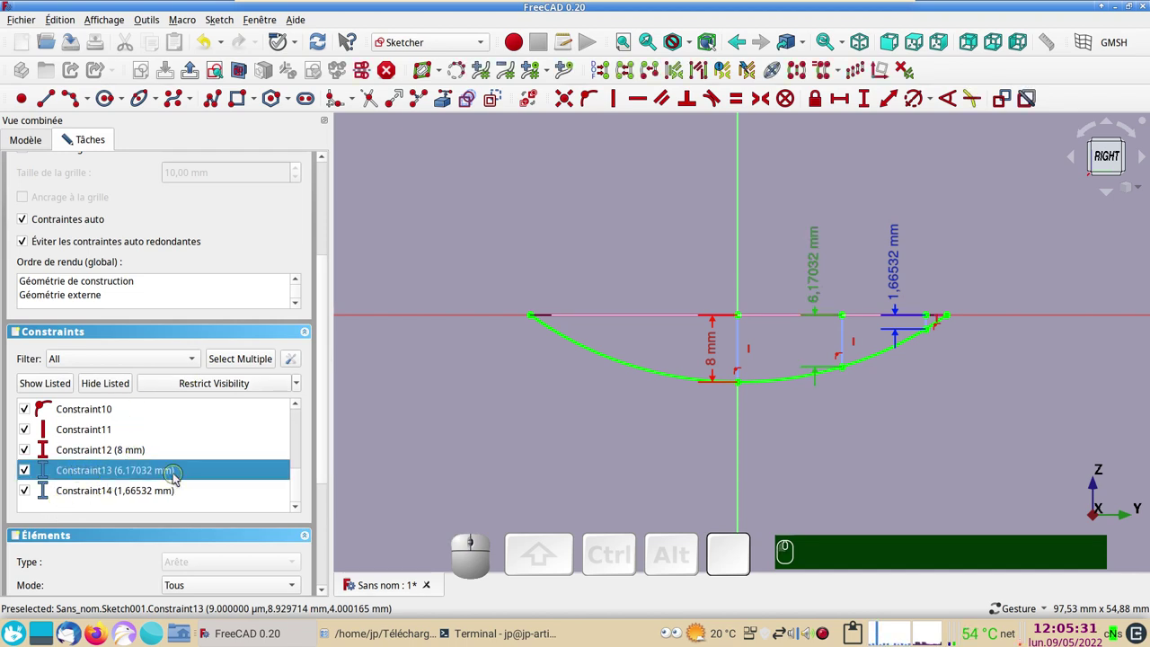
{"action": "key", "text": "ctrl+c"}
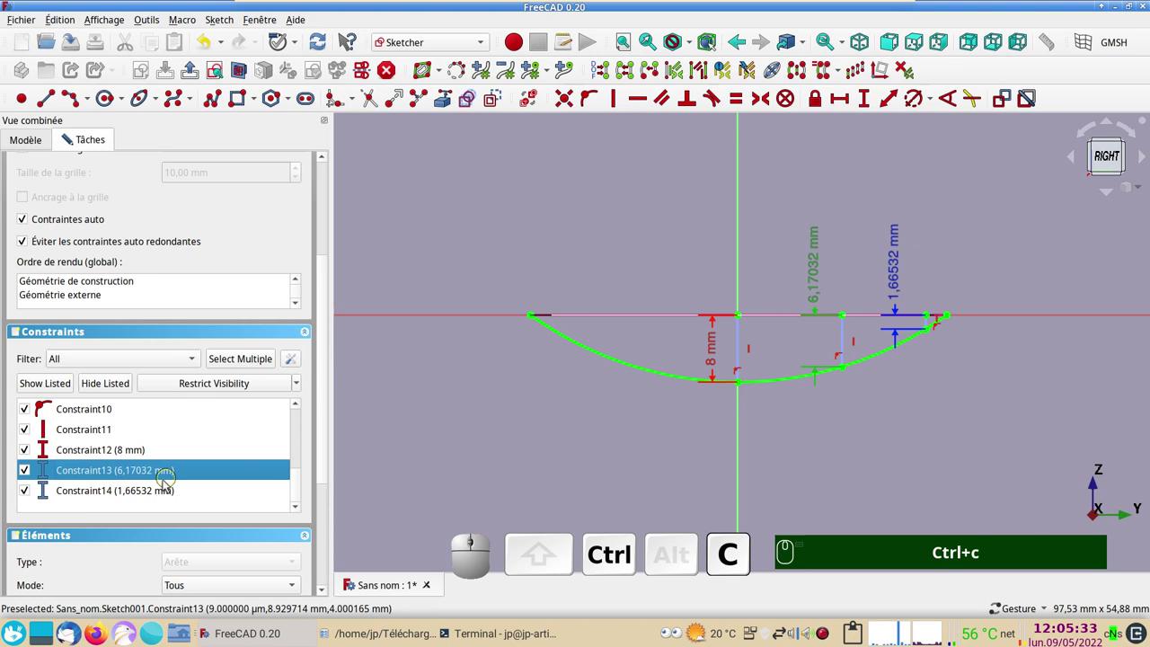
{"action": "left_click", "coordinate": [152, 493]}
{"action": "key", "text": "ctrl+c"}
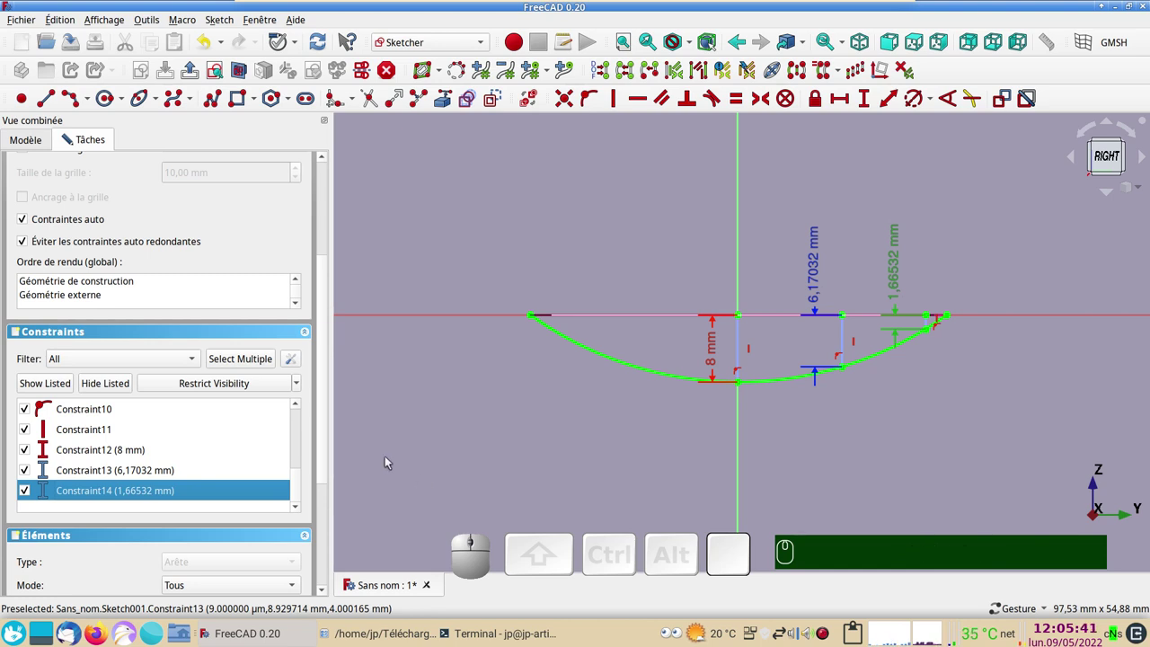
{"action": "left_click_drag", "start_coordinate": [326, 457], "coordinate": [167, 220]}
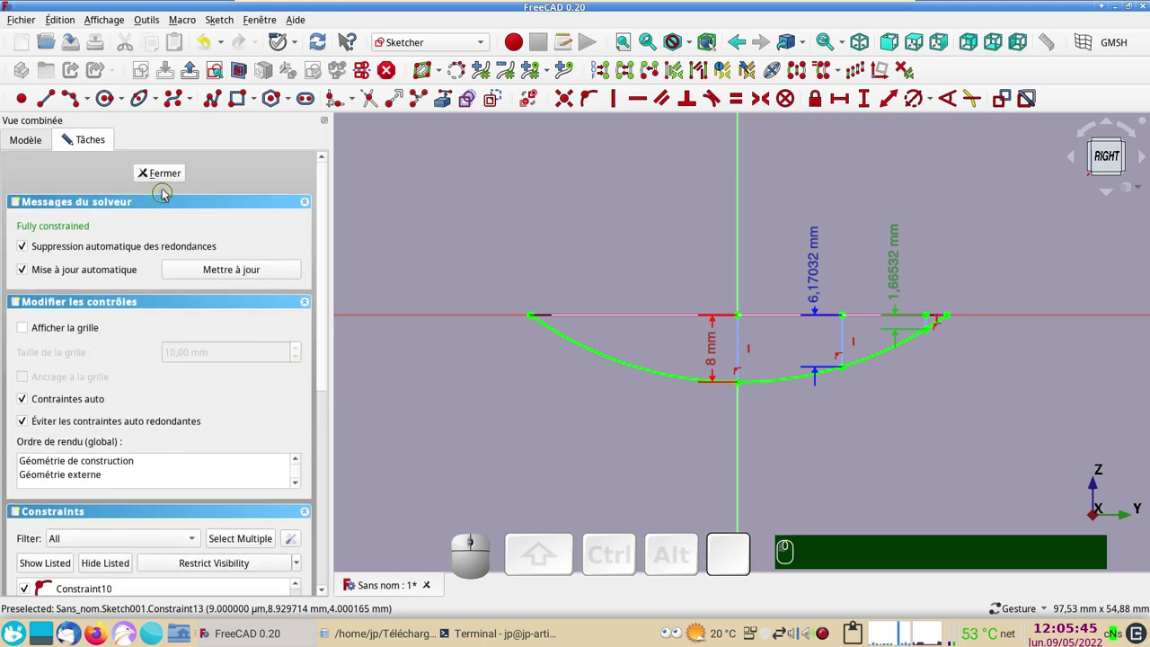
Step: Close the sketch, switch to the Draft workbench and start placing a point at the arc's bottom
{"action": "left_click", "coordinate": [165, 178]}
{"action": "left_click_drag", "start_coordinate": [734, 490], "coordinate": [670, 426]}
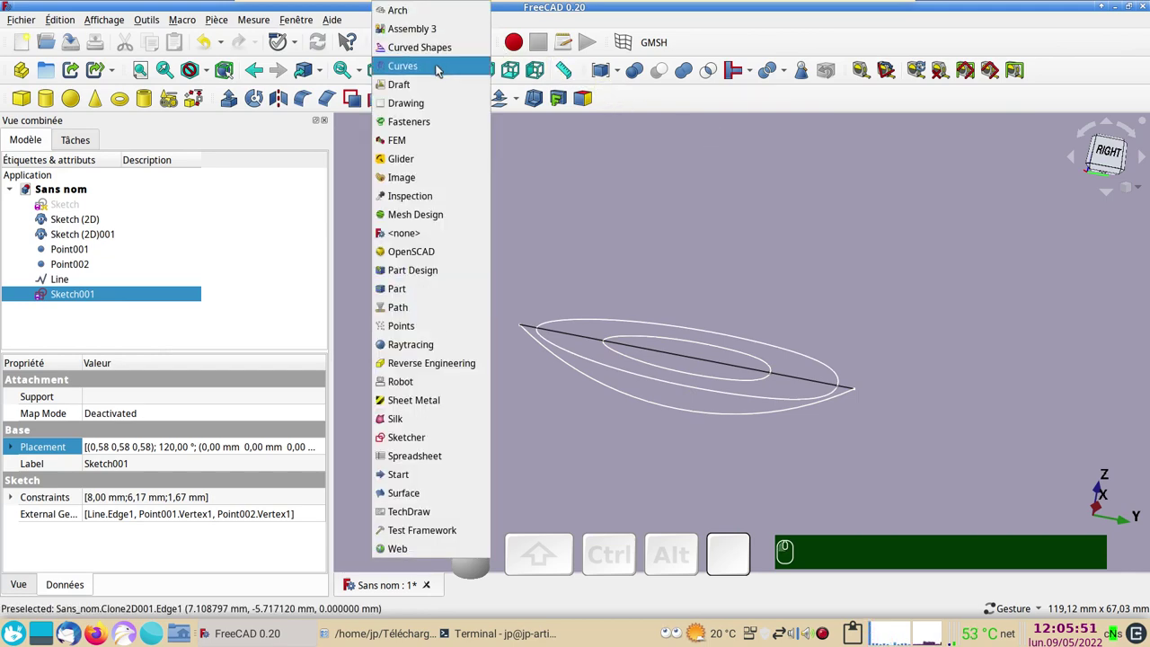
{"action": "left_click", "coordinate": [429, 85]}
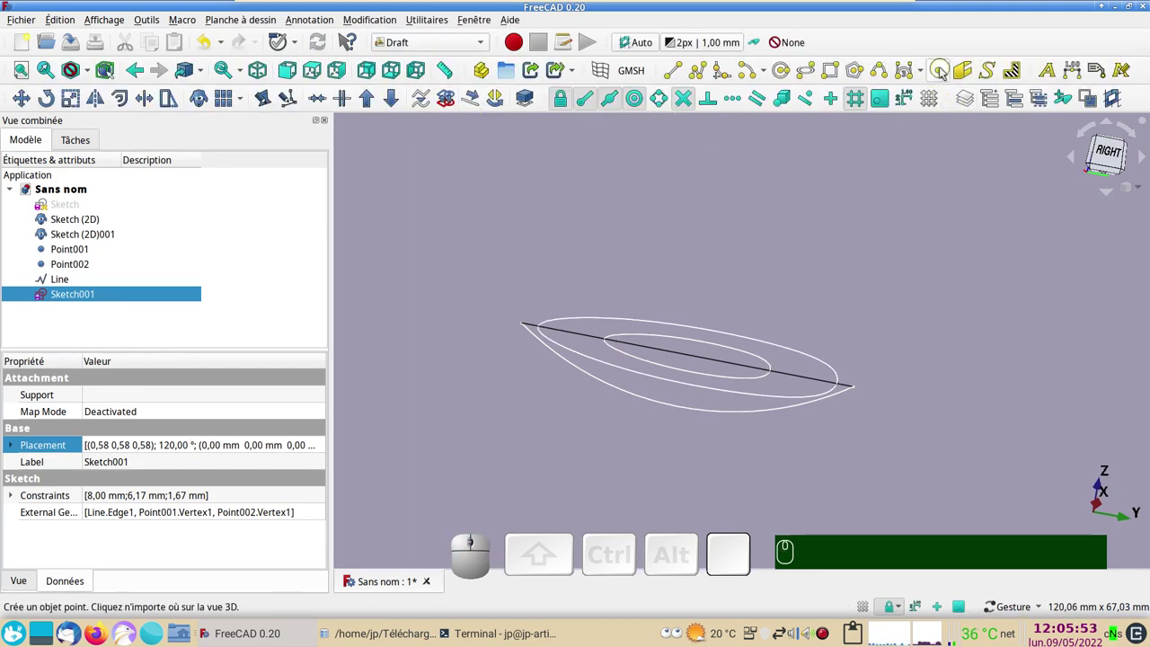
{"action": "left_click", "coordinate": [944, 71]}
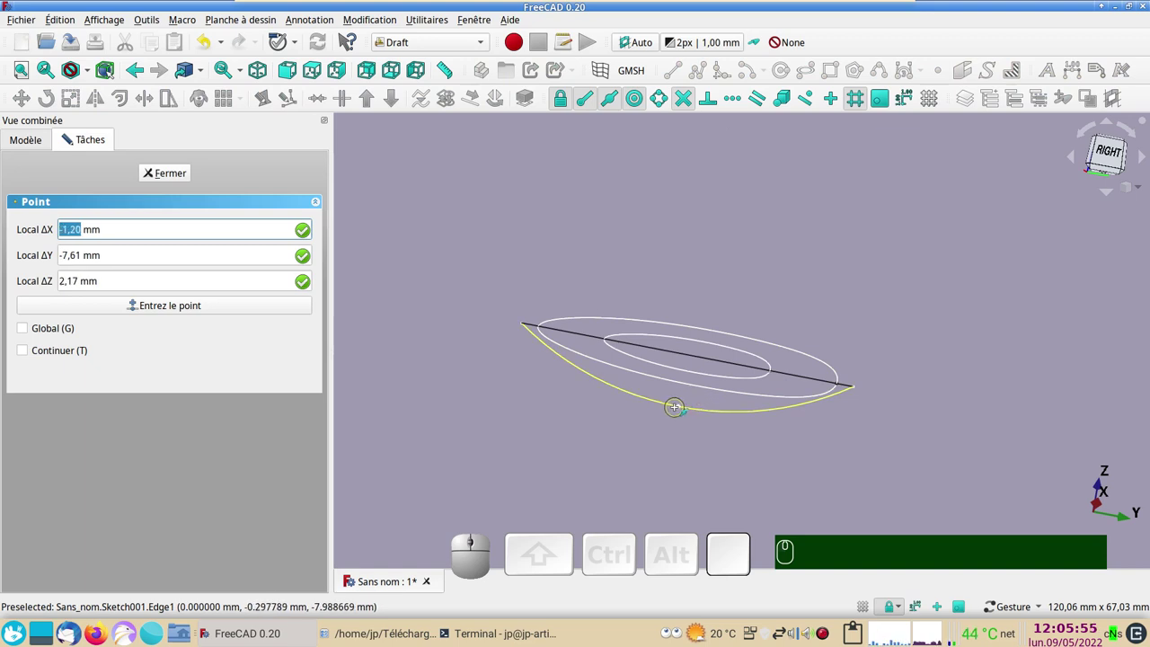
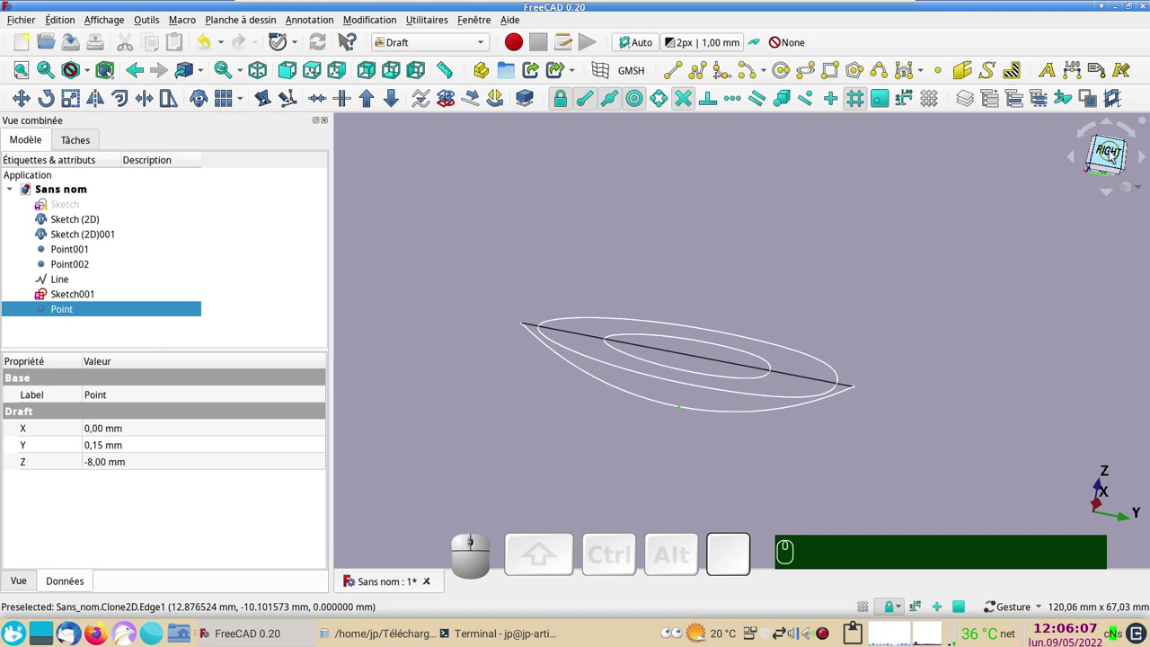
Step: View the model from the right and select the Sketch (2D) clone in the tree
{"action": "left_click", "coordinate": [338, 74]}
{"action": "key", "text": "KP_3"}
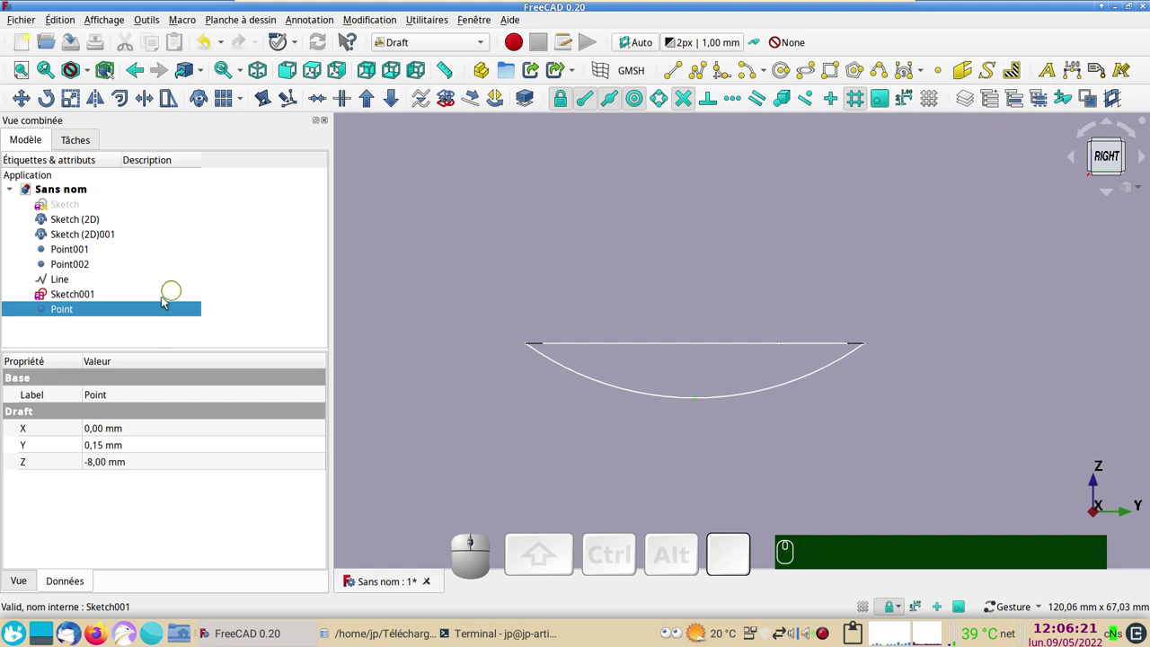
{"action": "left_click", "coordinate": [82, 227]}
Step: Set Sketch (2D)'s placement Z translation to −1,66532 mm via the pasted constraint expression
{"action": "left_click", "coordinate": [322, 447]}
{"action": "left_click", "coordinate": [322, 446]}
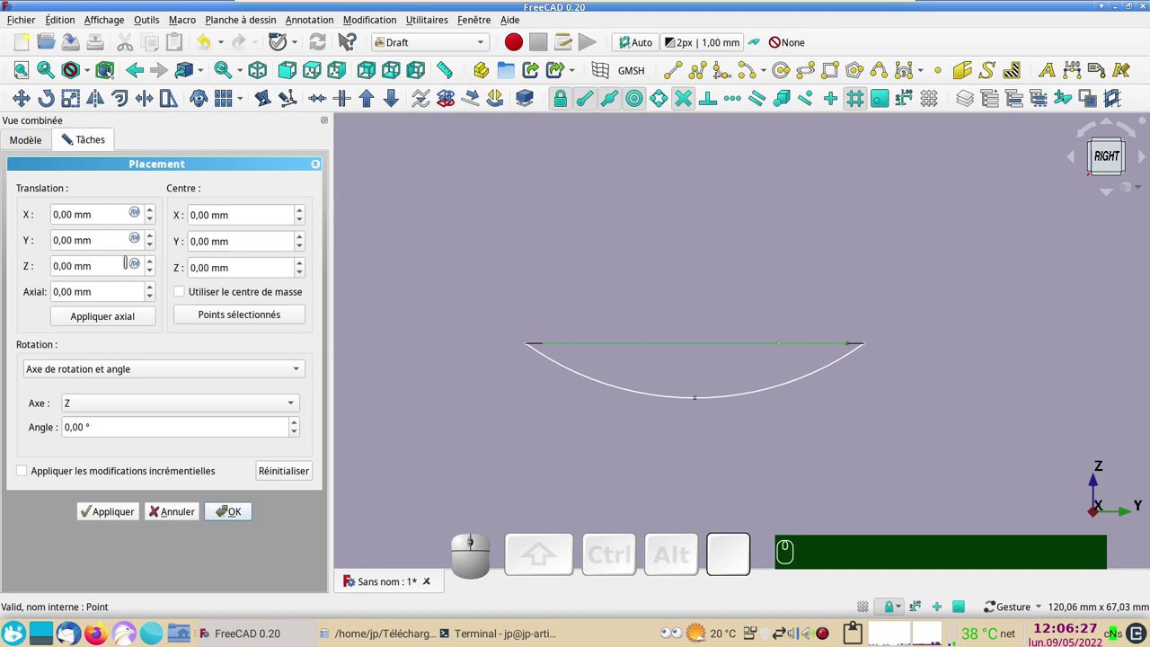
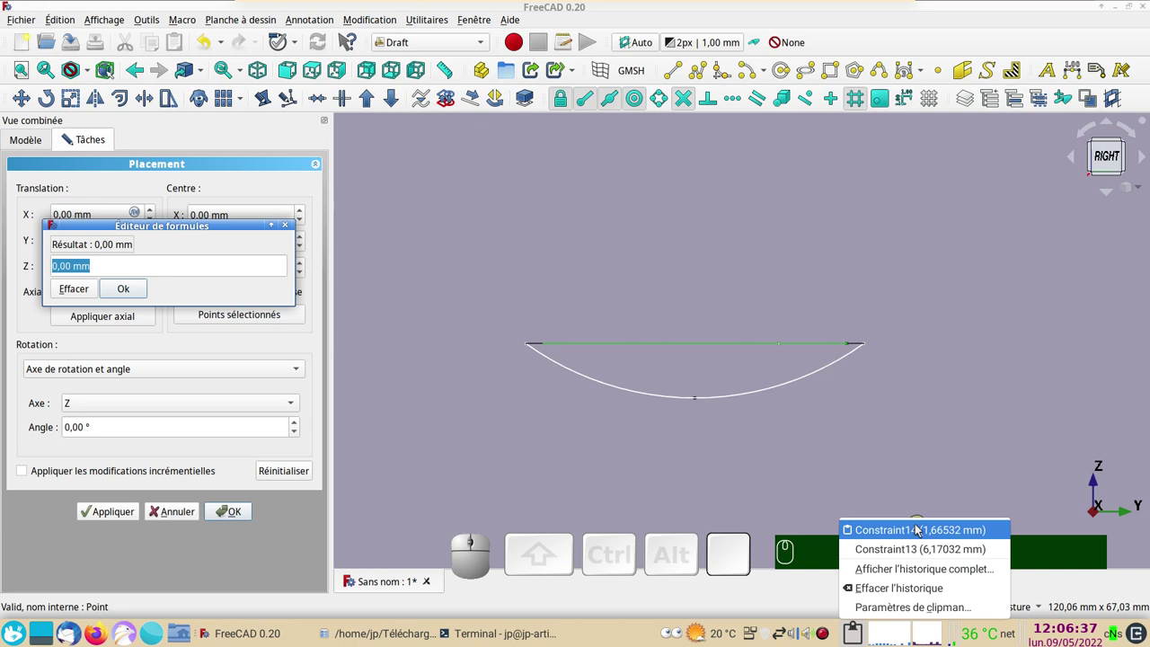
{"action": "left_click", "coordinate": [916, 537]}
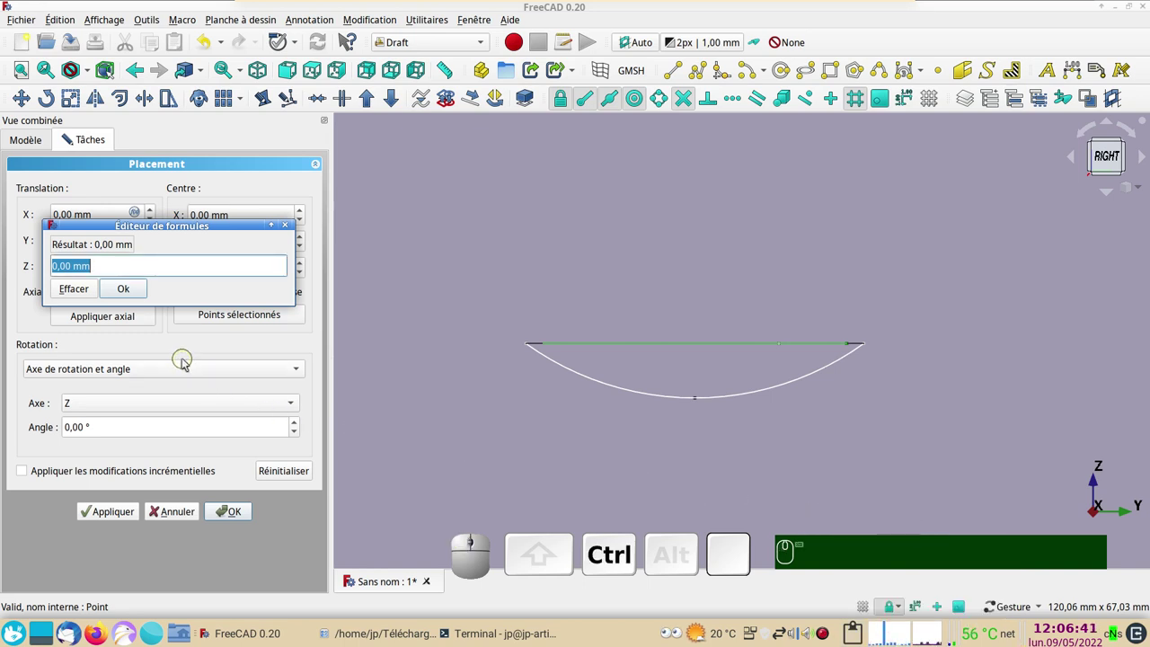
{"action": "key", "text": "ctrl+v"}
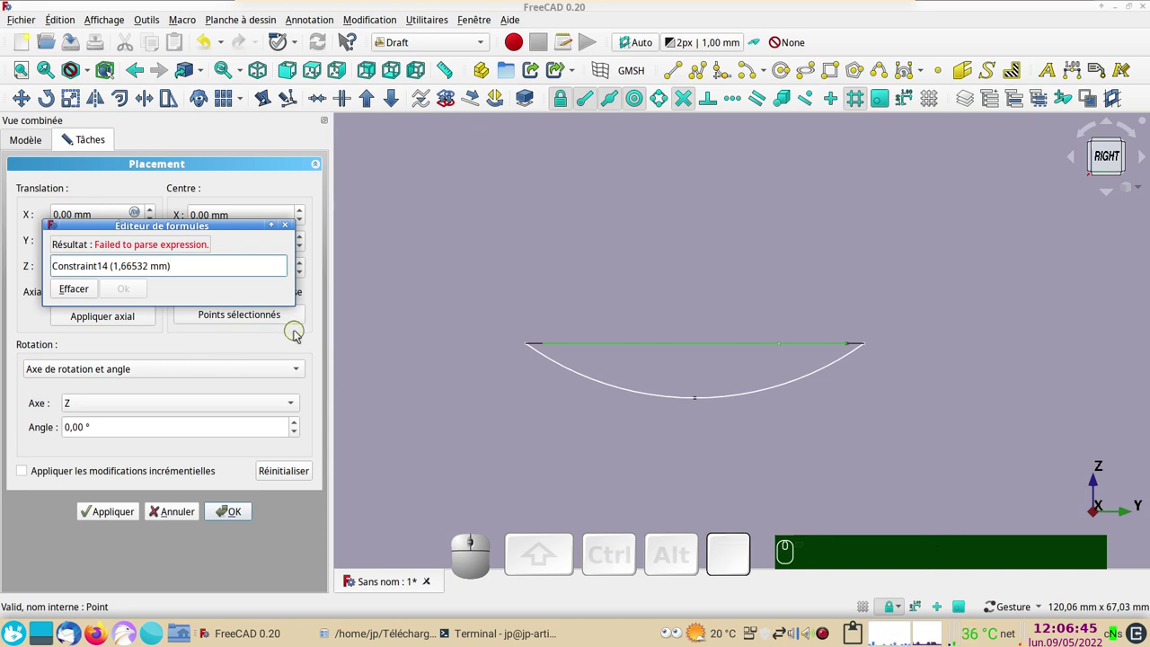
{"action": "key", "text": "BackSpace"}
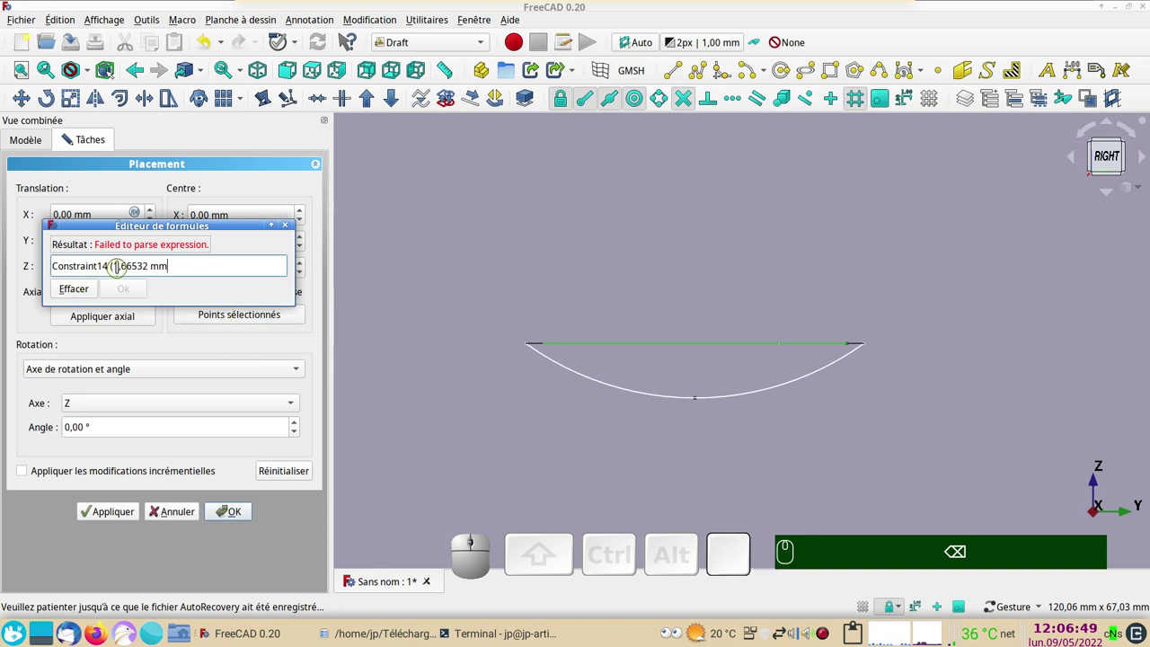
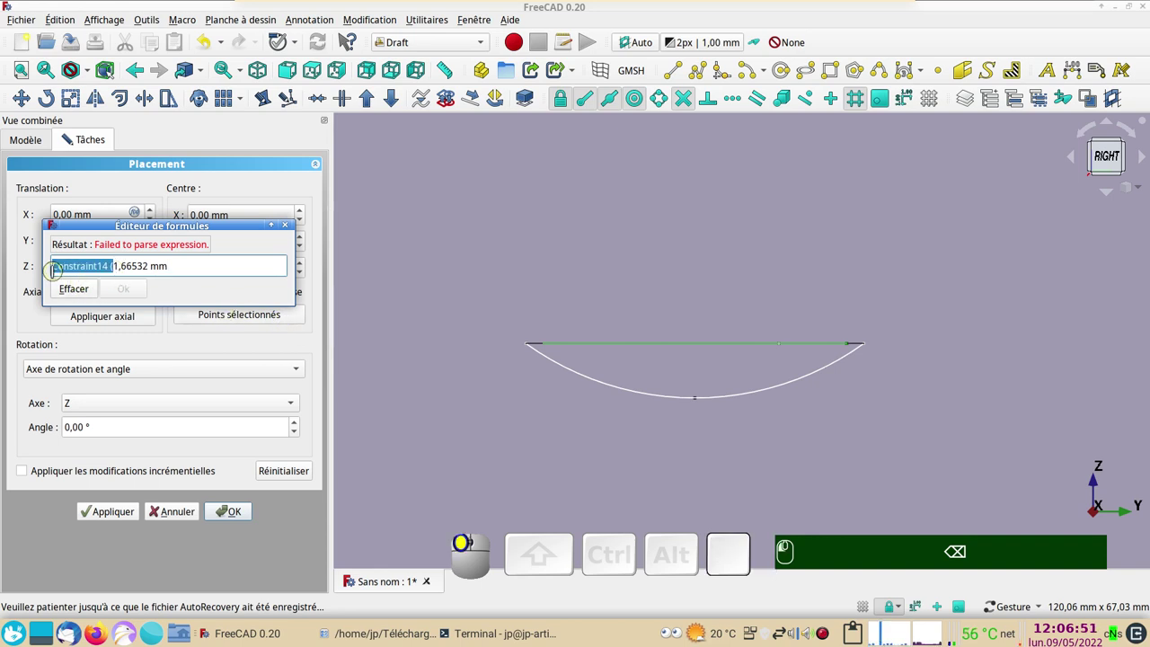
{"action": "key", "text": "-"}
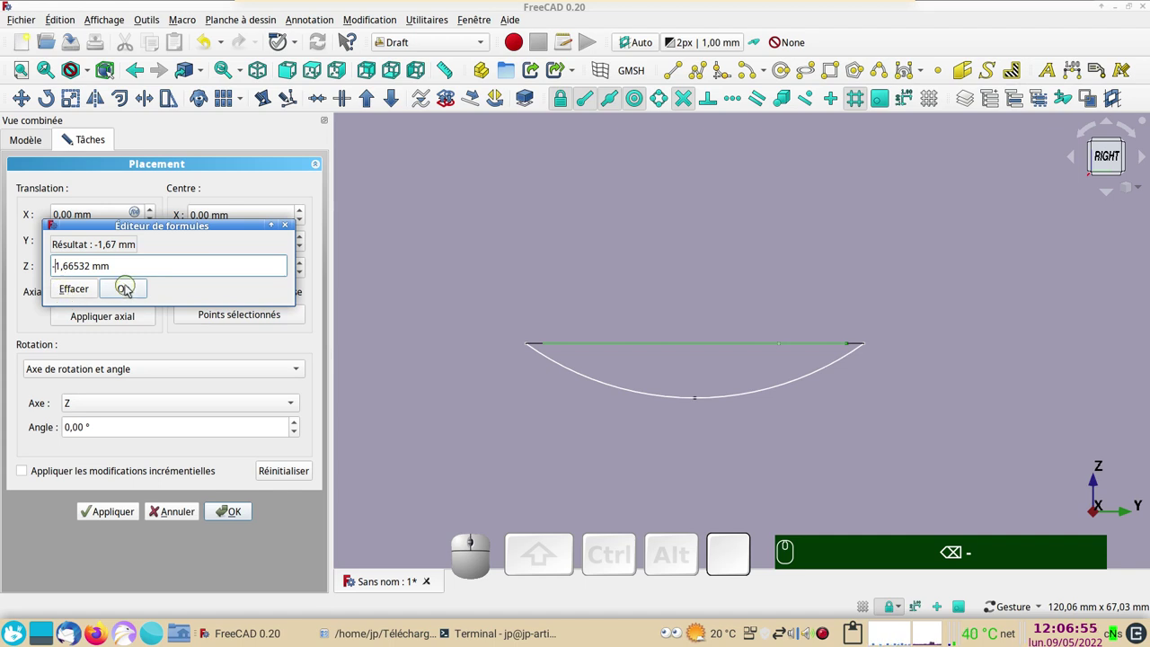
{"action": "left_click", "coordinate": [130, 291]}
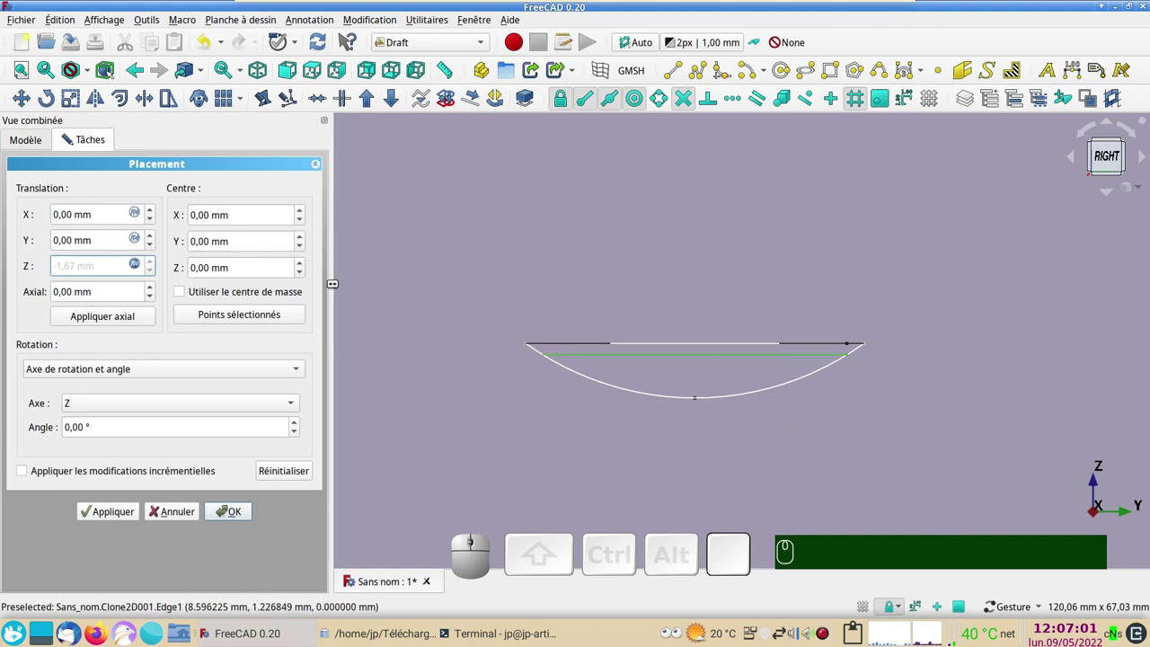
Step: Apply the placement and open the placement editor for the Sketch (2D)001 clone
{"action": "left_click", "coordinate": [241, 509]}
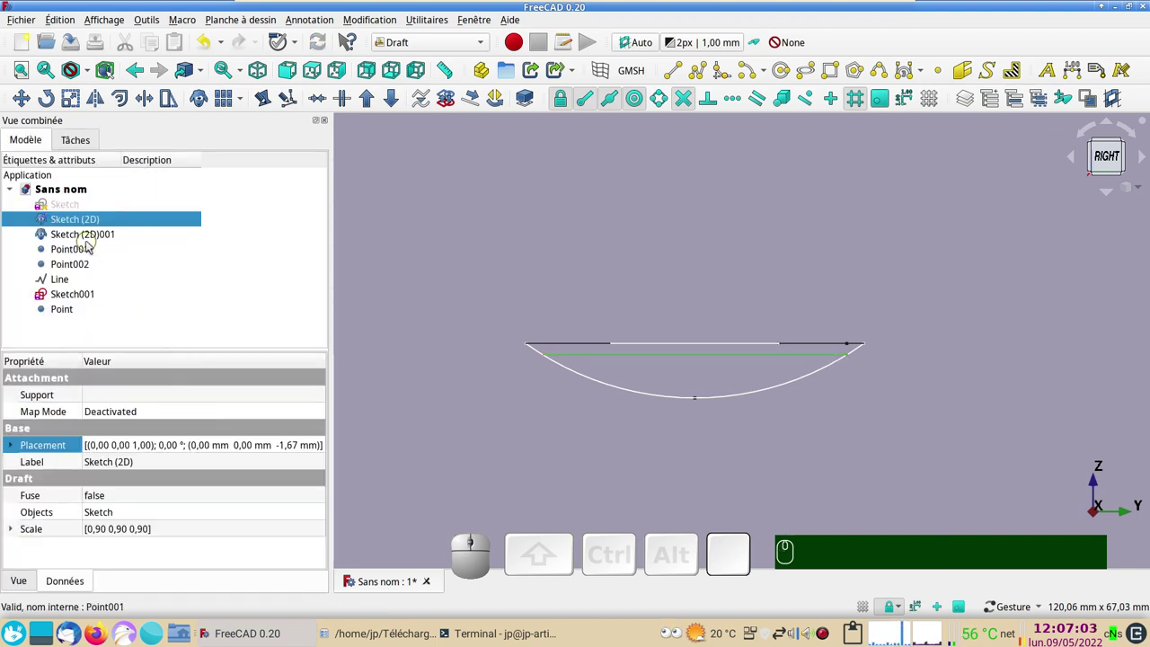
{"action": "left_click", "coordinate": [83, 240]}
{"action": "left_click", "coordinate": [322, 448]}
{"action": "left_click", "coordinate": [321, 448]}
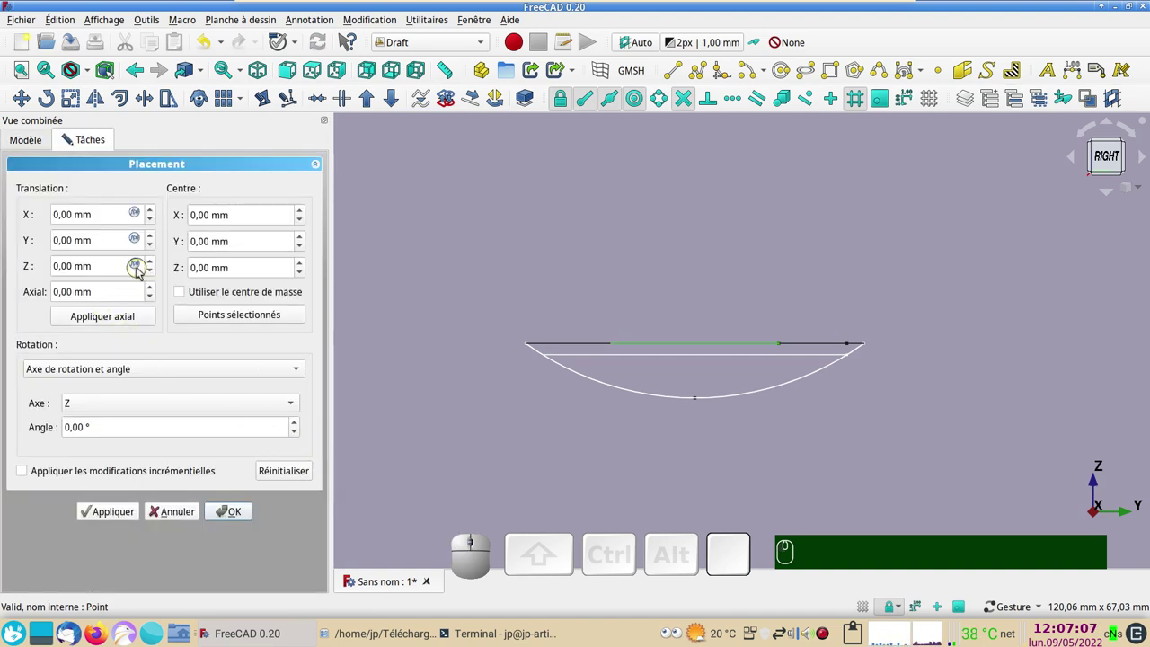
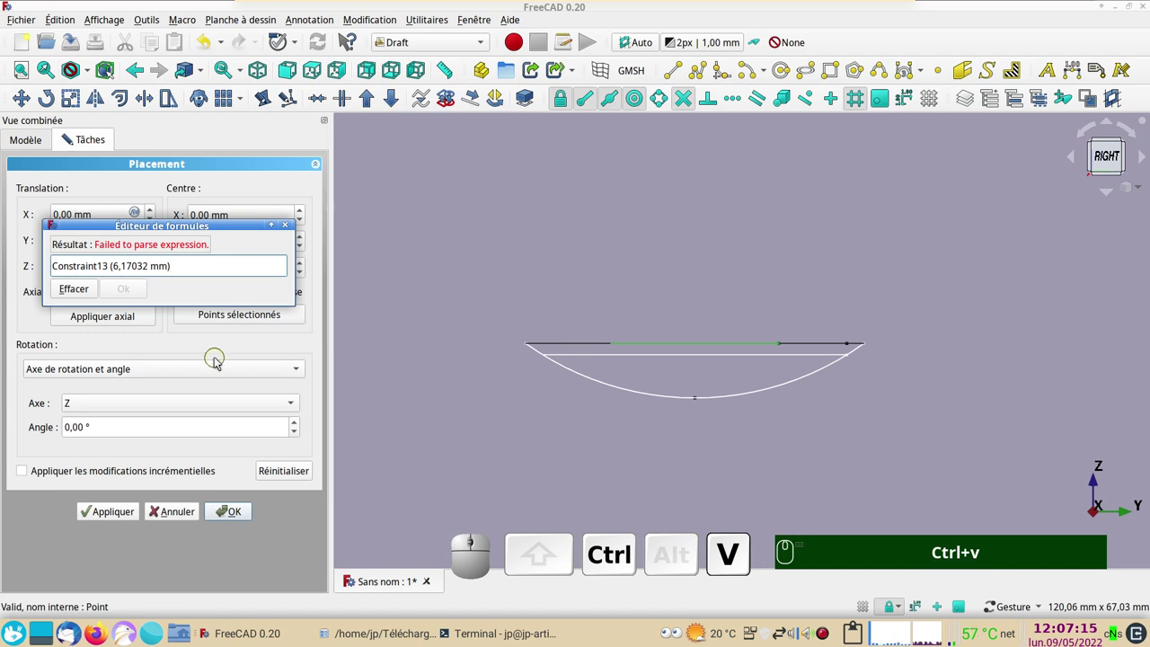
Step: Lower Sketch (2D)001 by −6,17 mm along Z with an expression on Constraint13 and confirm
{"action": "key", "text": "BackSpace"}
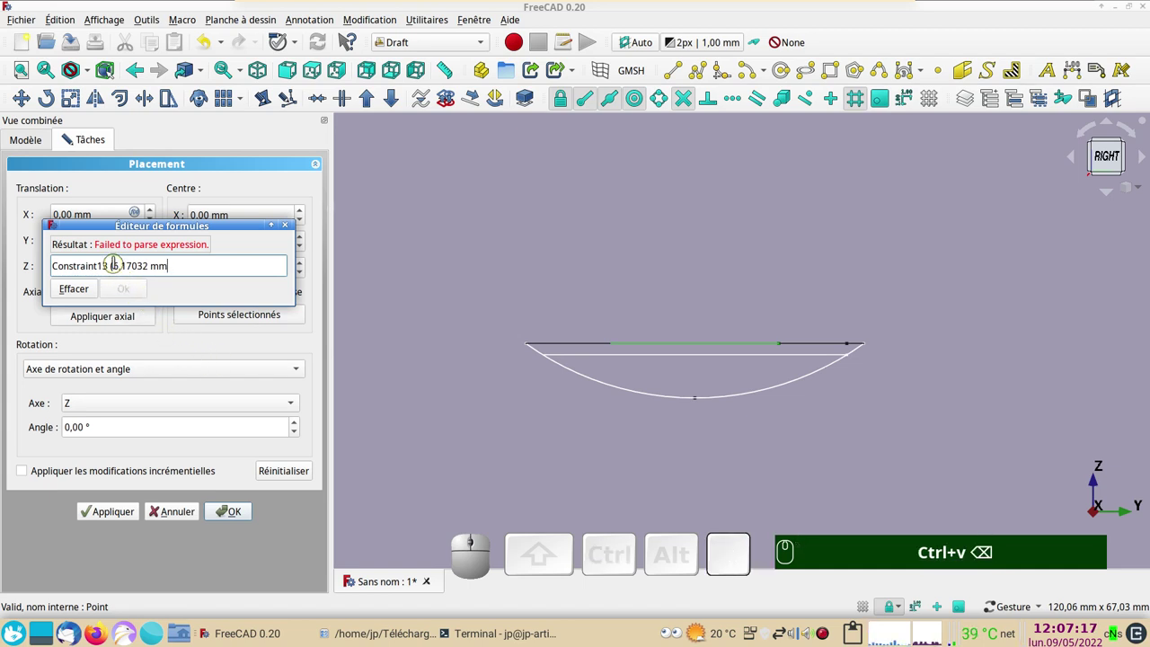
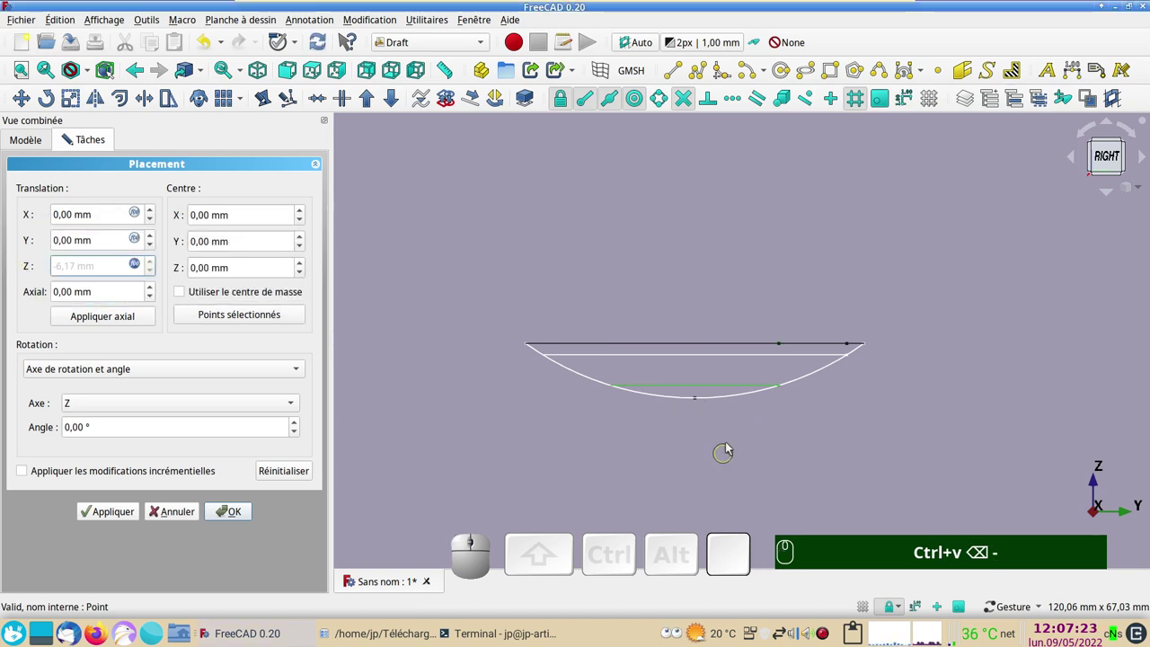
{"action": "left_click_drag", "start_coordinate": [898, 418], "coordinate": [794, 417]}
{"action": "left_click", "coordinate": [225, 518]}
{"action": "left_click", "coordinate": [65, 209]}
{"action": "key", "text": "space"}
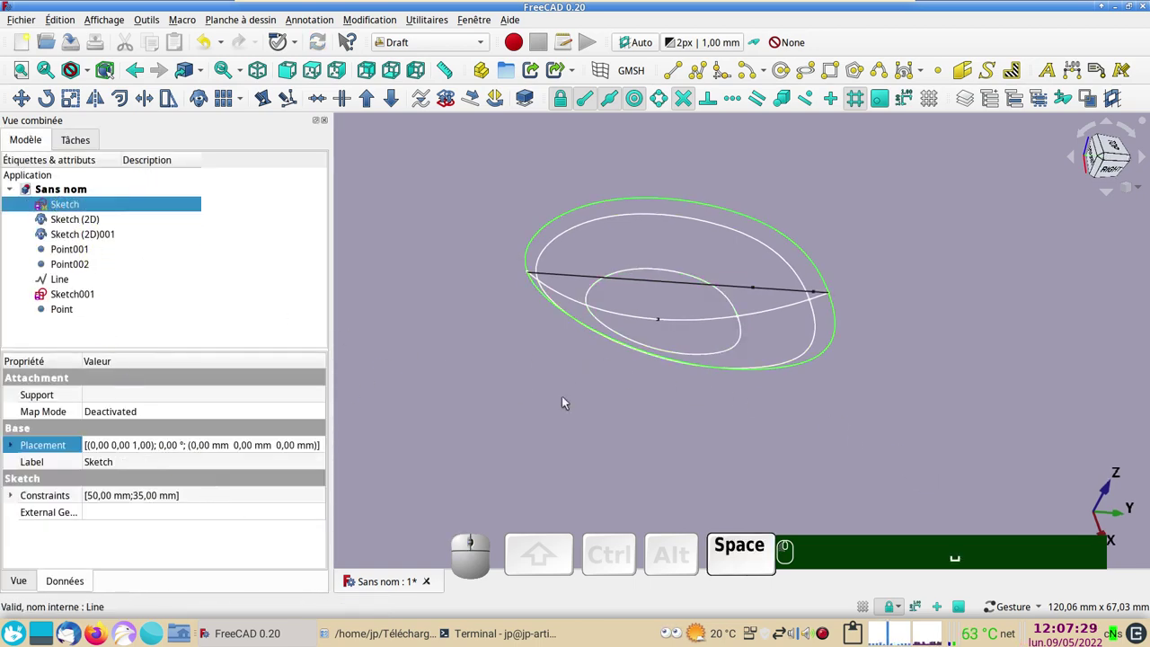
{"action": "left_click", "coordinate": [780, 479]}
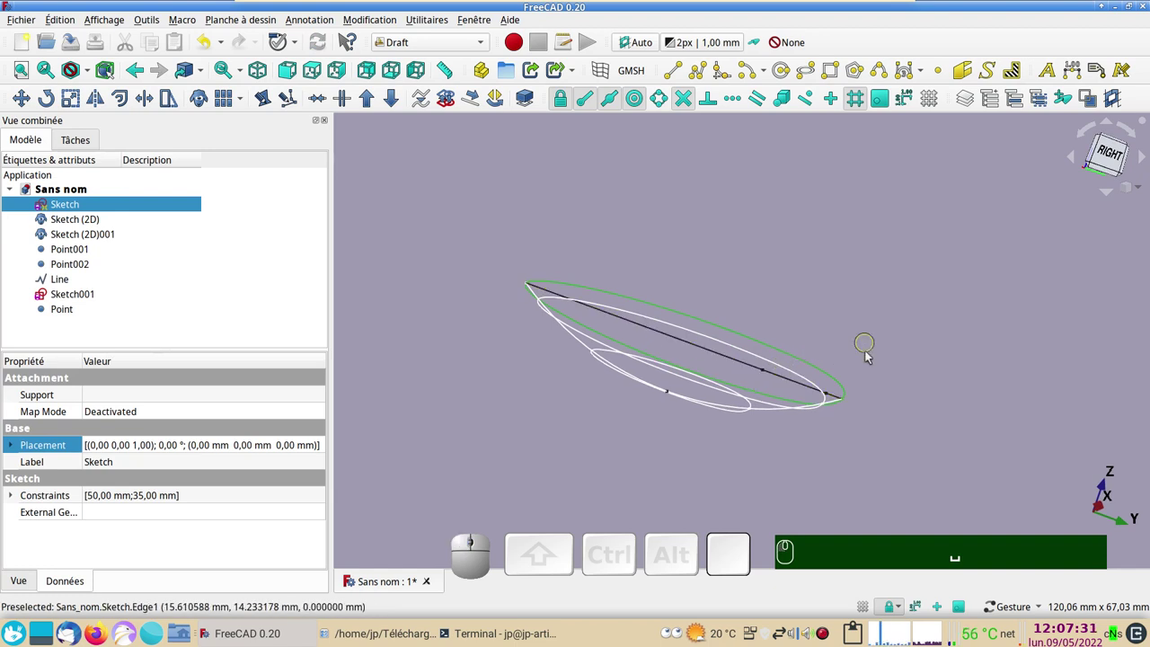
{"action": "left_click_drag", "start_coordinate": [869, 353], "coordinate": [775, 365]}
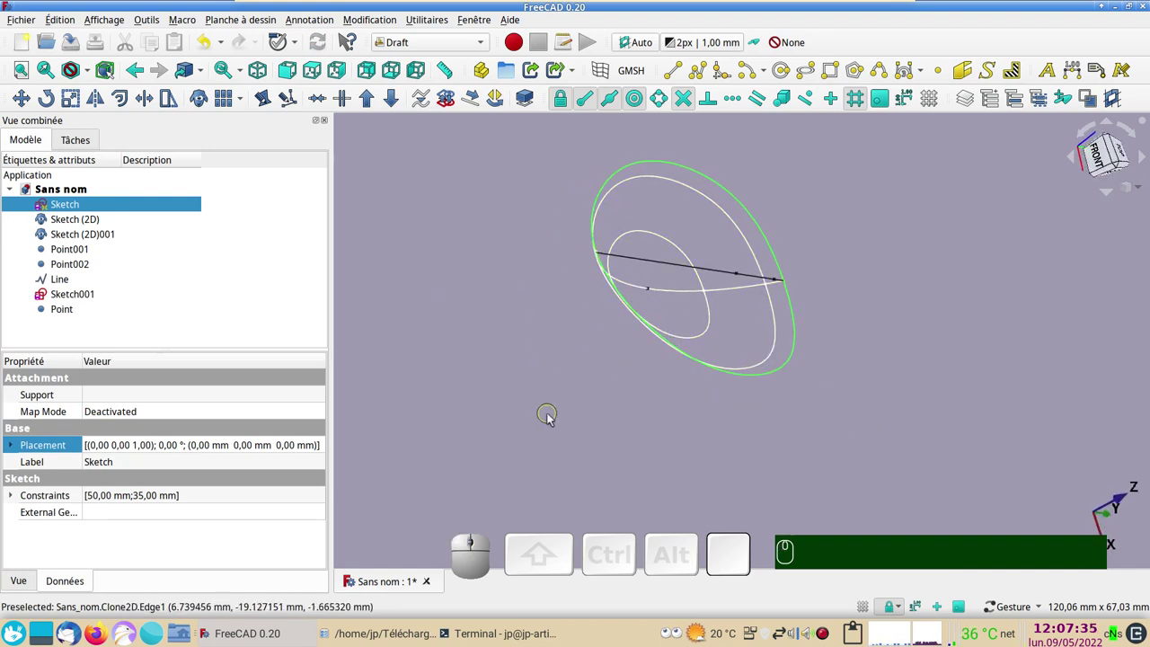
{"action": "left_click_drag", "start_coordinate": [916, 427], "coordinate": [912, 380]}
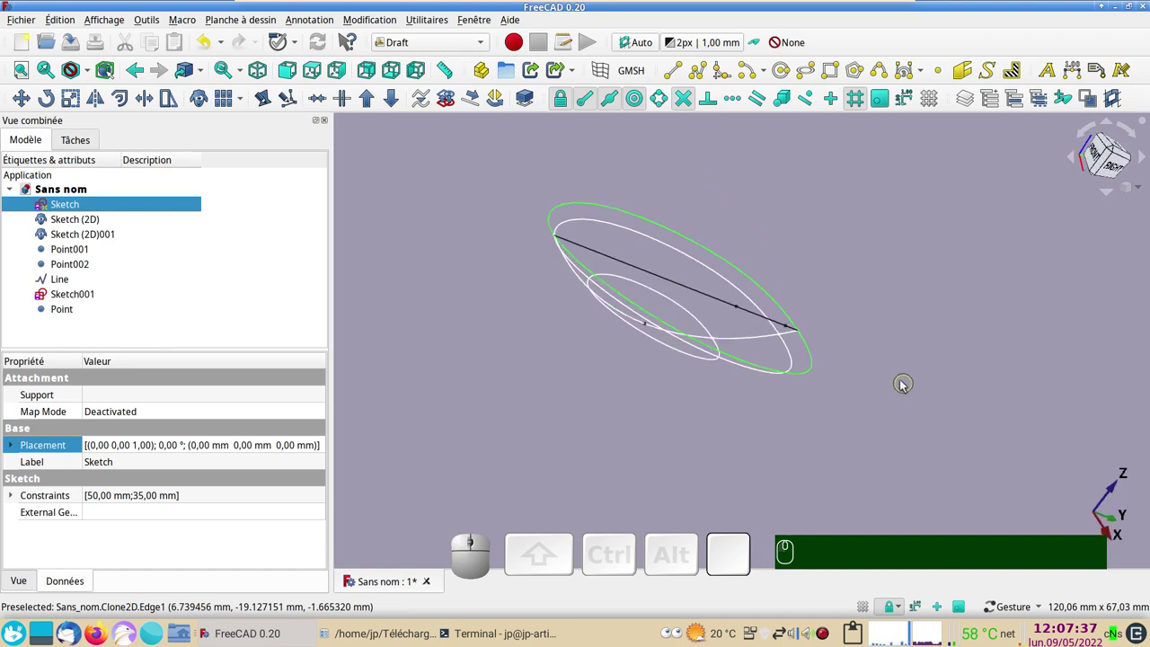
{"action": "left_click_drag", "start_coordinate": [631, 445], "coordinate": [861, 452]}
{"action": "left_click", "coordinate": [871, 446]}
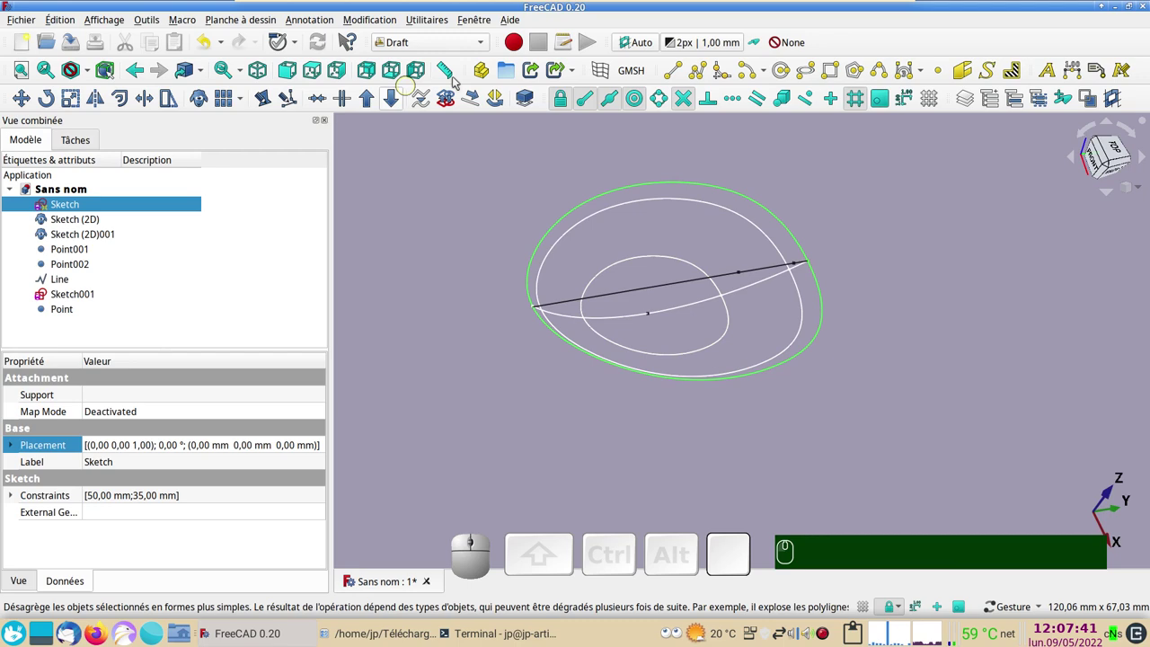
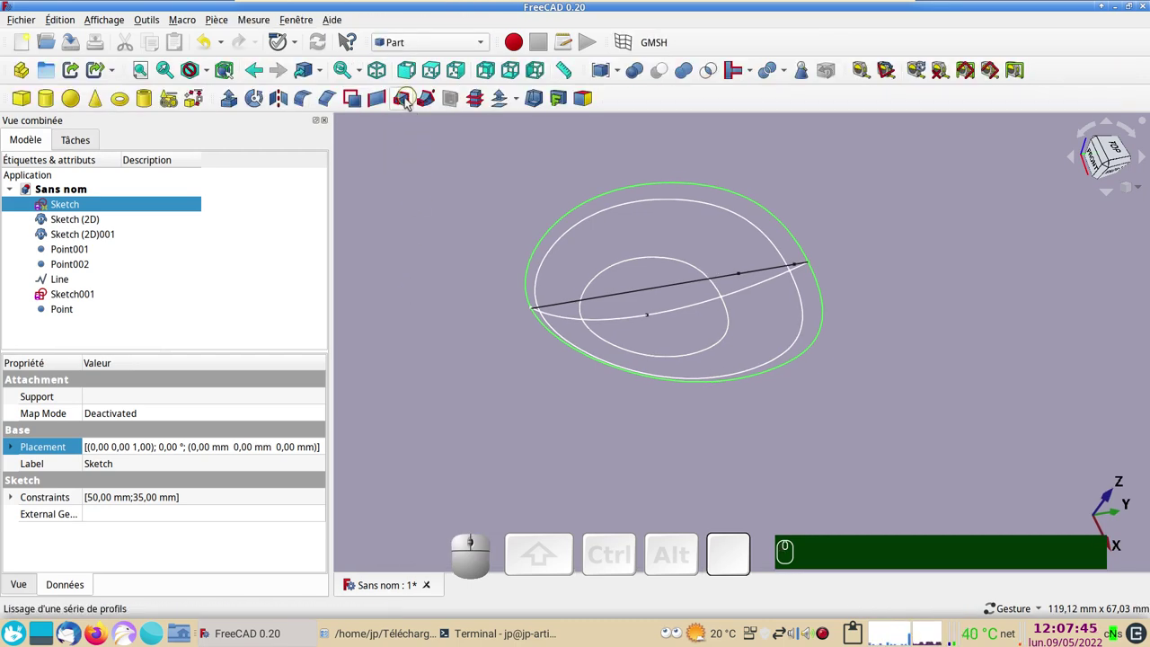
Step: Add Sketch, Sketch (2D) and Sketch (2D)001 as the Loft's section profiles
{"action": "left_click", "coordinate": [407, 102]}
{"action": "left_click", "coordinate": [49, 252]}
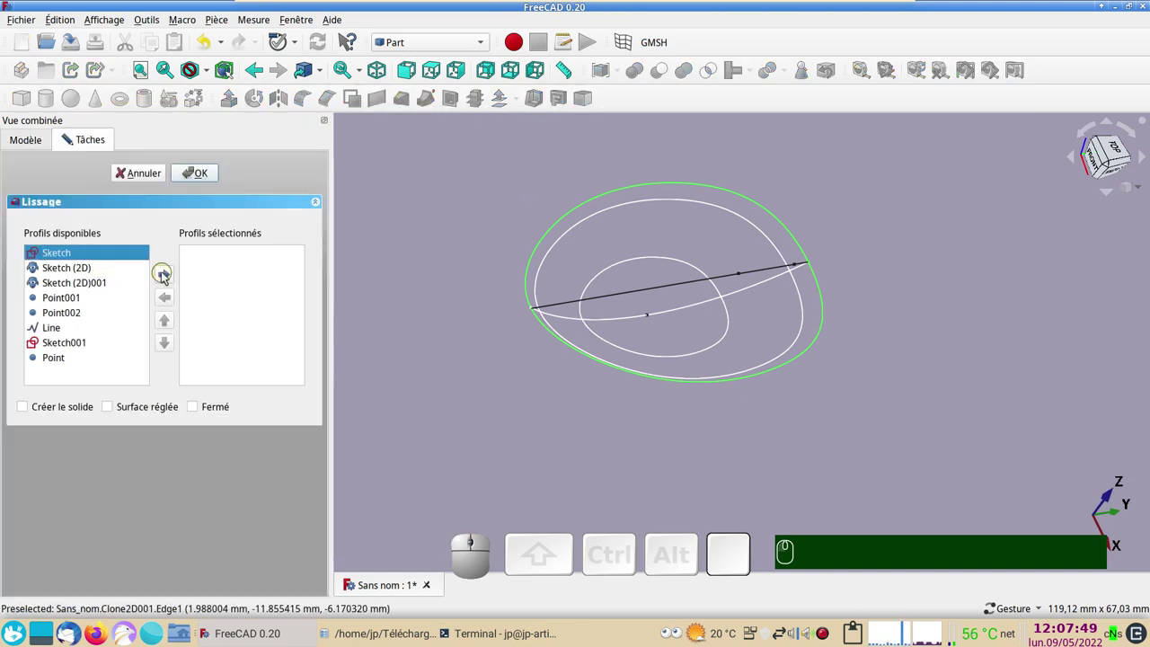
{"action": "left_click", "coordinate": [166, 275]}
{"action": "left_click", "coordinate": [54, 252]}
{"action": "left_click", "coordinate": [166, 279]}
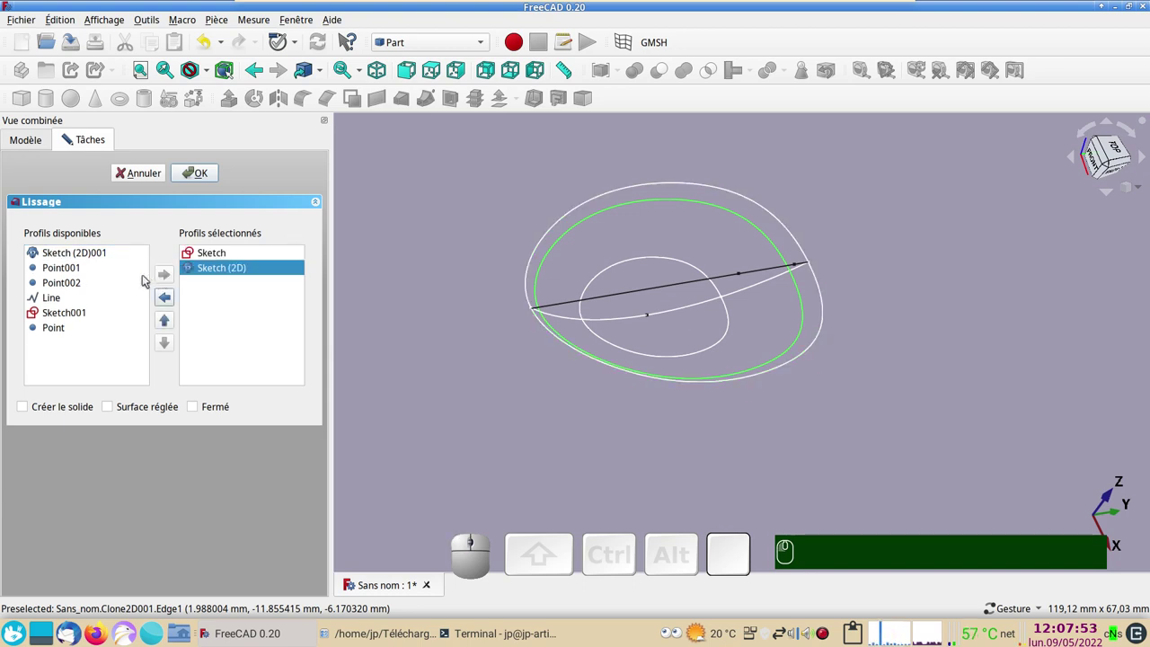
{"action": "left_click", "coordinate": [70, 258]}
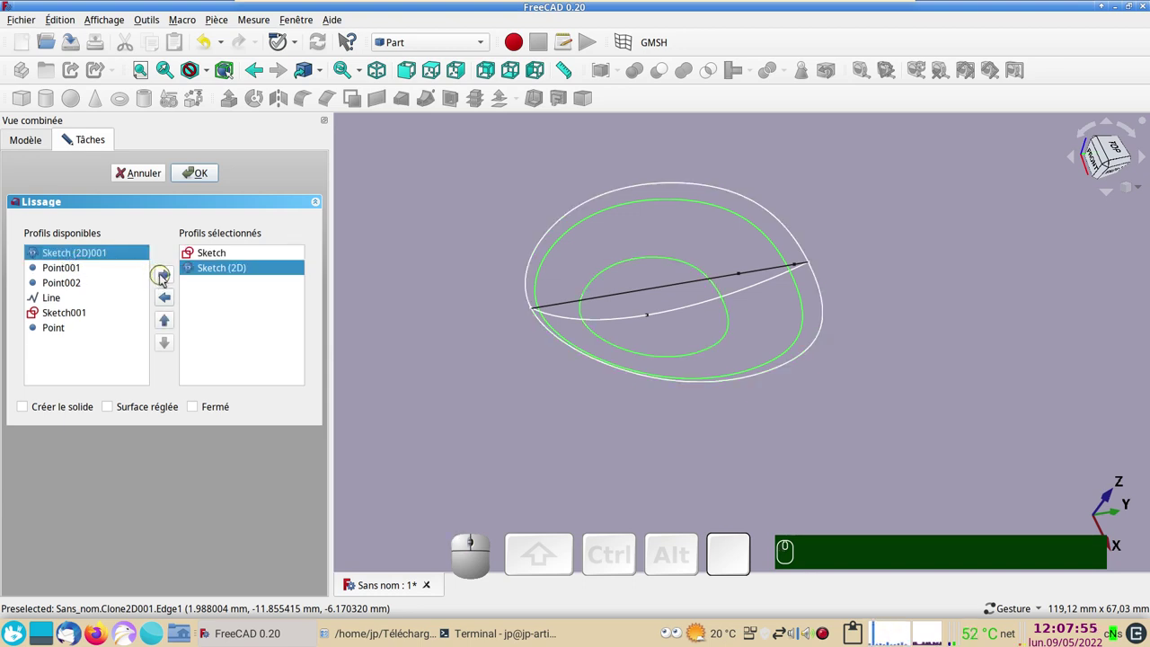
{"action": "left_click", "coordinate": [164, 278]}
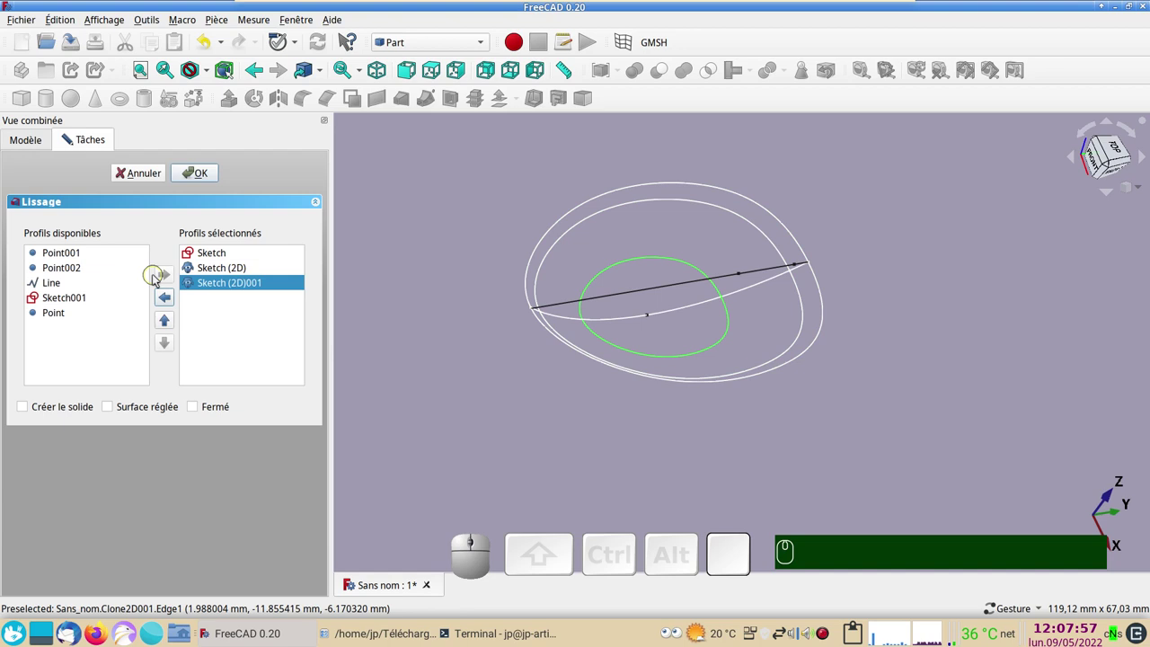
Step: Add the bottom Point as the loft tip and create the egg-shaped loft surface
{"action": "left_click", "coordinate": [45, 315]}
{"action": "left_click", "coordinate": [172, 278]}
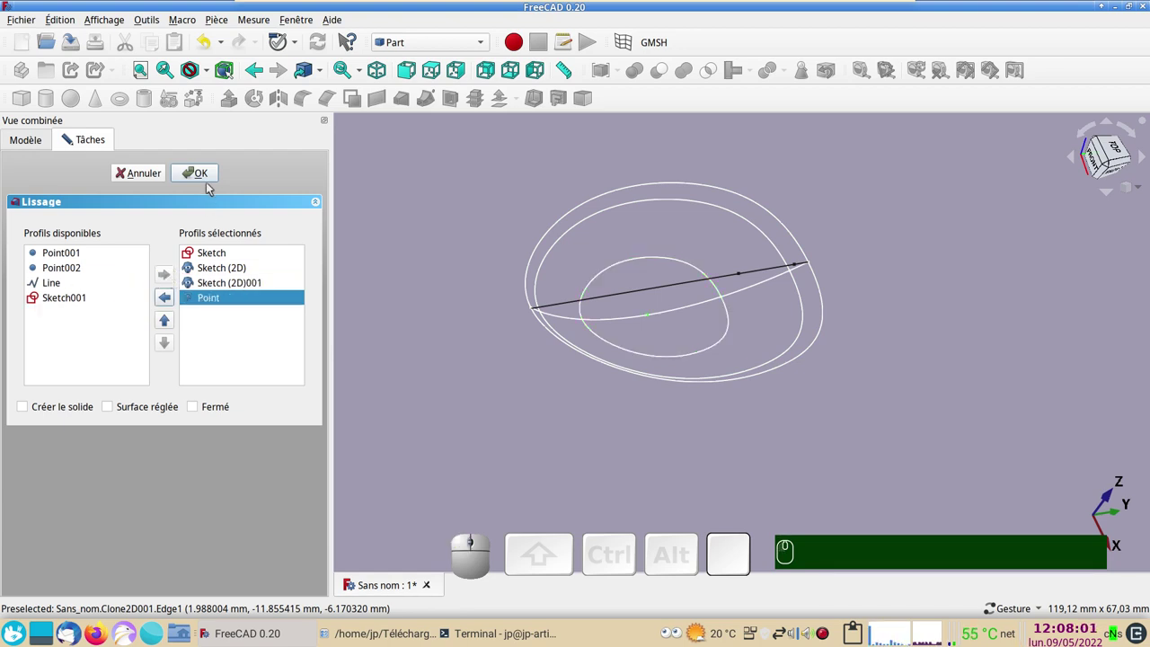
{"action": "left_click", "coordinate": [207, 181]}
{"action": "left_click_drag", "start_coordinate": [762, 437], "coordinate": [592, 288]}
Step: Hide the profile sketches so only the egg-shaped loft shows
{"action": "left_click_drag", "start_coordinate": [591, 288], "coordinate": [451, 300]}
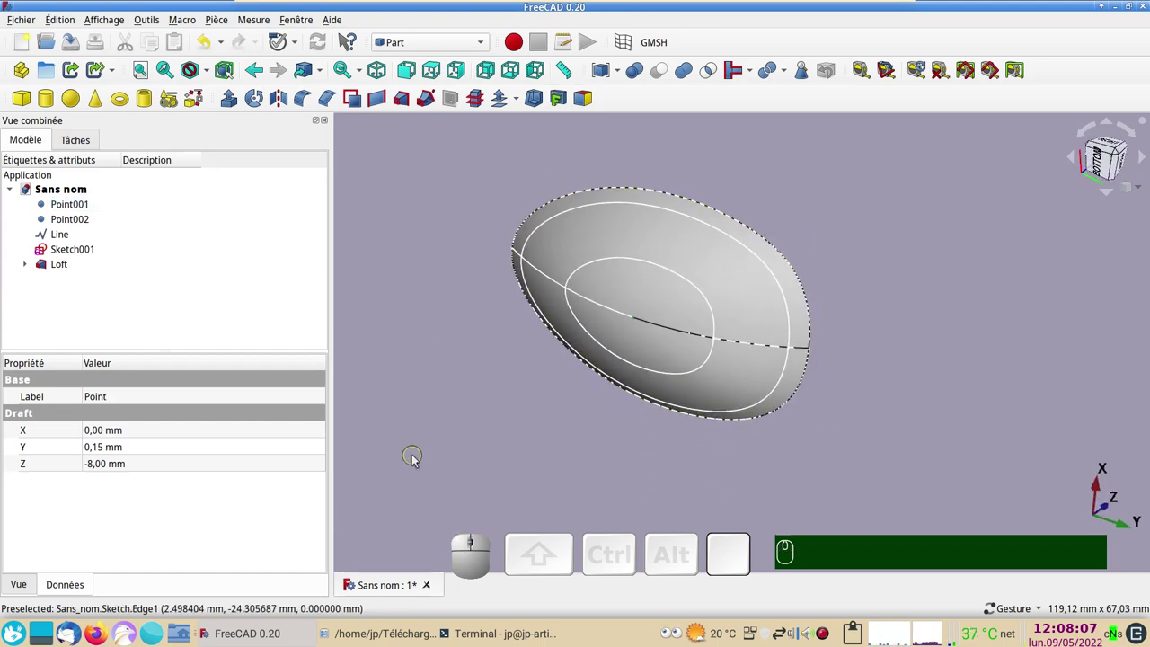
{"action": "key", "text": "v"}
{"action": "key", "text": "KP_6"}
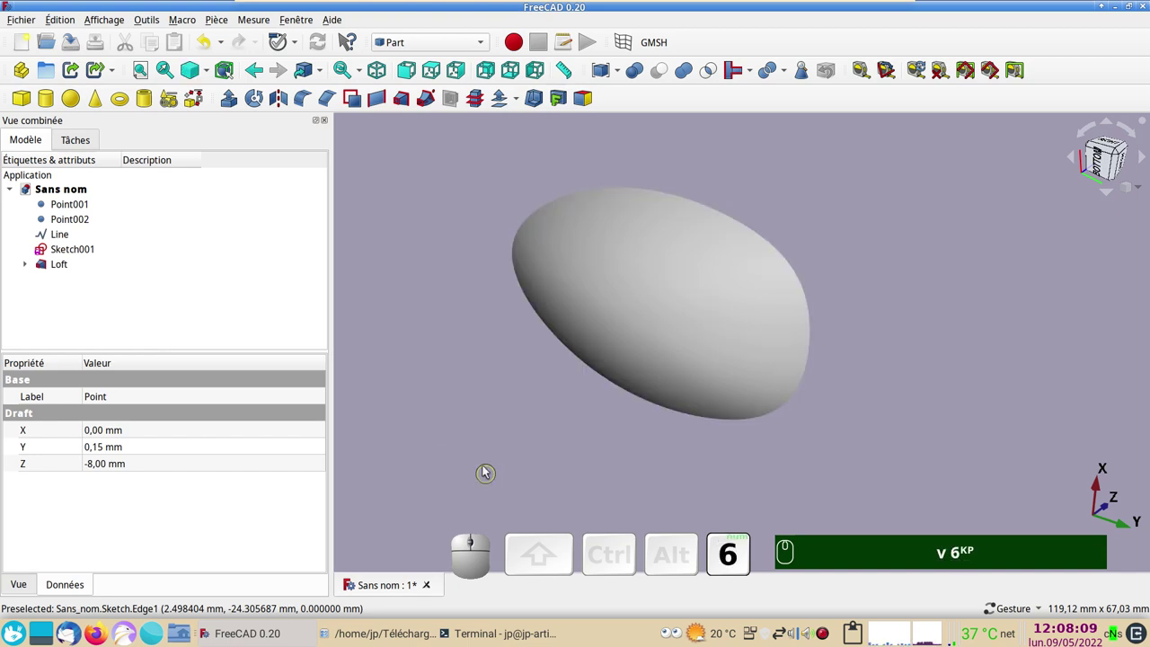
{"action": "left_click_drag", "start_coordinate": [490, 461], "coordinate": [529, 391]}
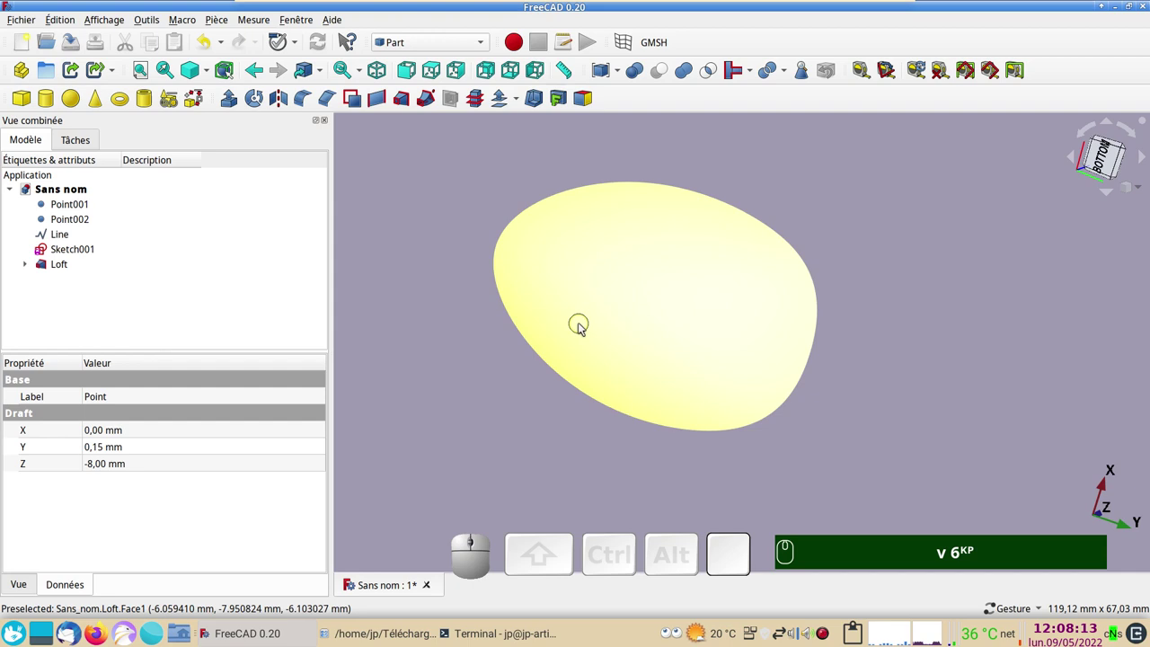
Step: Give the loft the Aluminium material in its display properties
{"action": "left_click", "coordinate": [583, 327]}
{"action": "key", "text": "ctrl+d"}
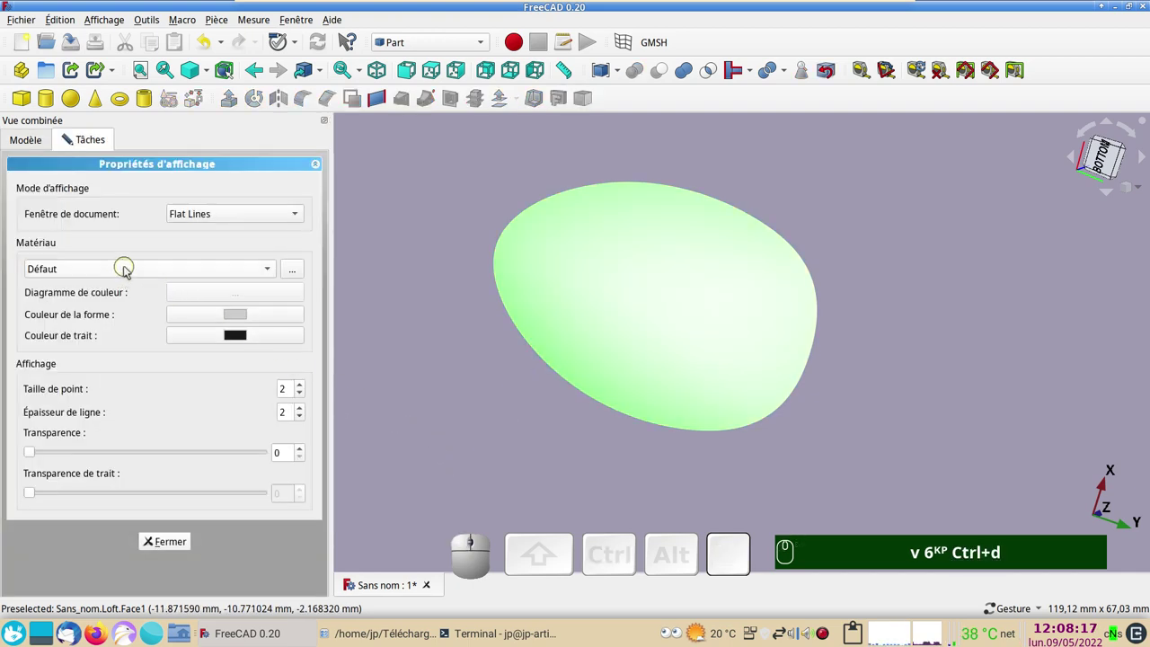
{"action": "left_click", "coordinate": [166, 274]}
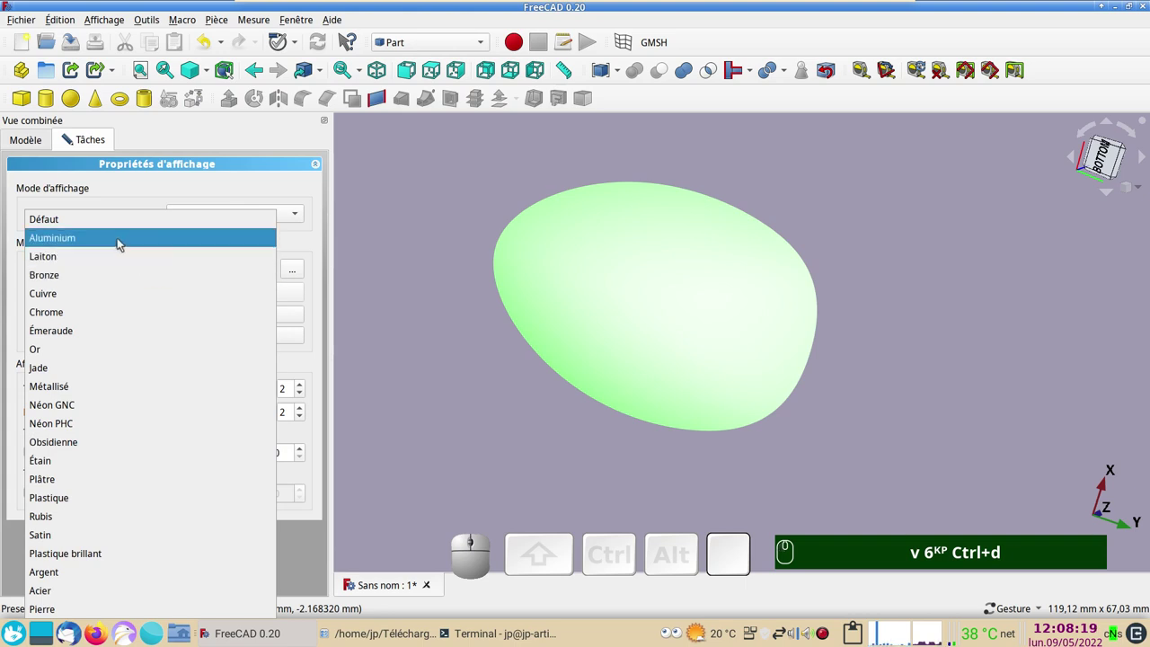
{"action": "left_click", "coordinate": [123, 242]}
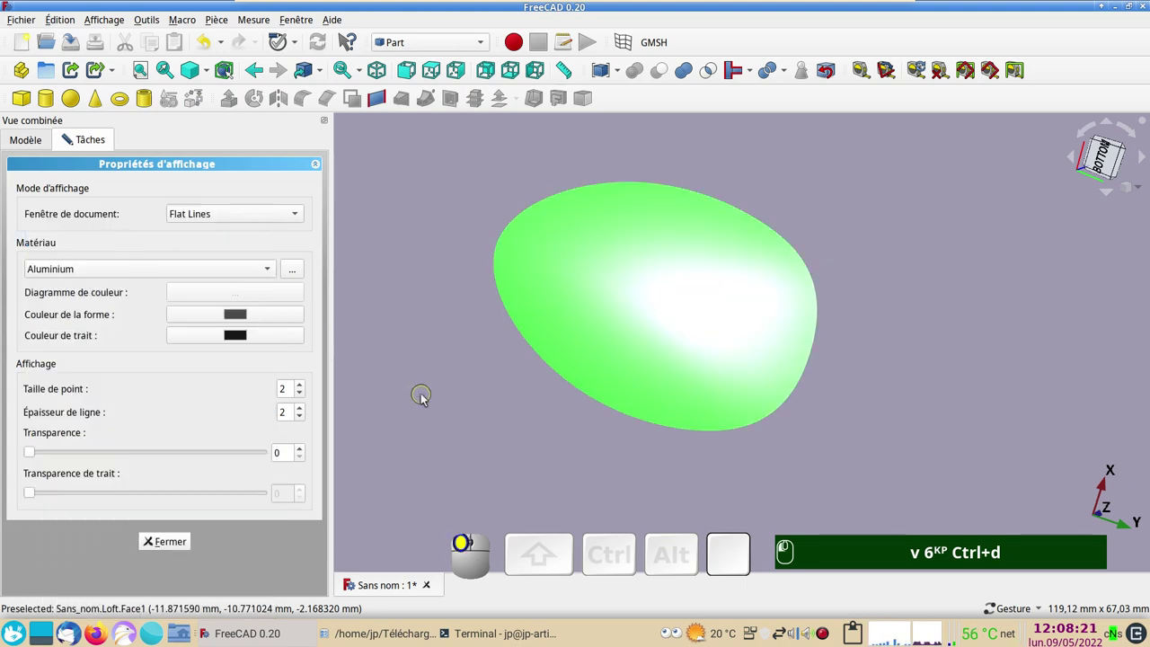
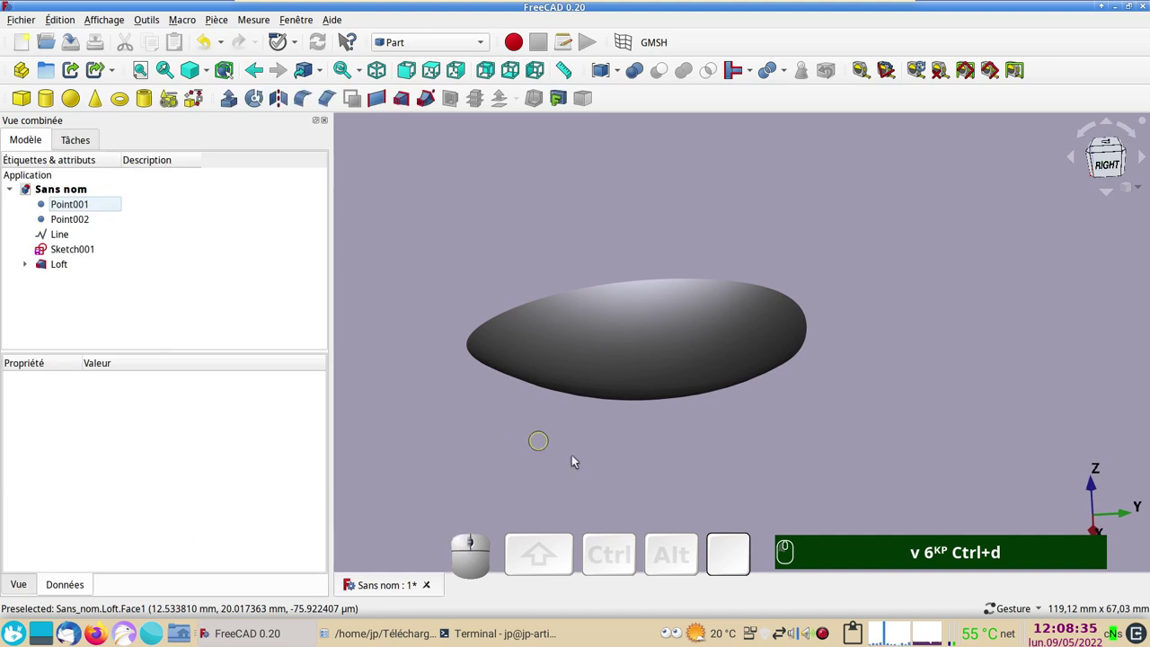
Step: Leave the display properties and select the Loft in the model tree
{"action": "left_click_drag", "start_coordinate": [638, 480], "coordinate": [122, 346]}
{"action": "left_click", "coordinate": [59, 264]}
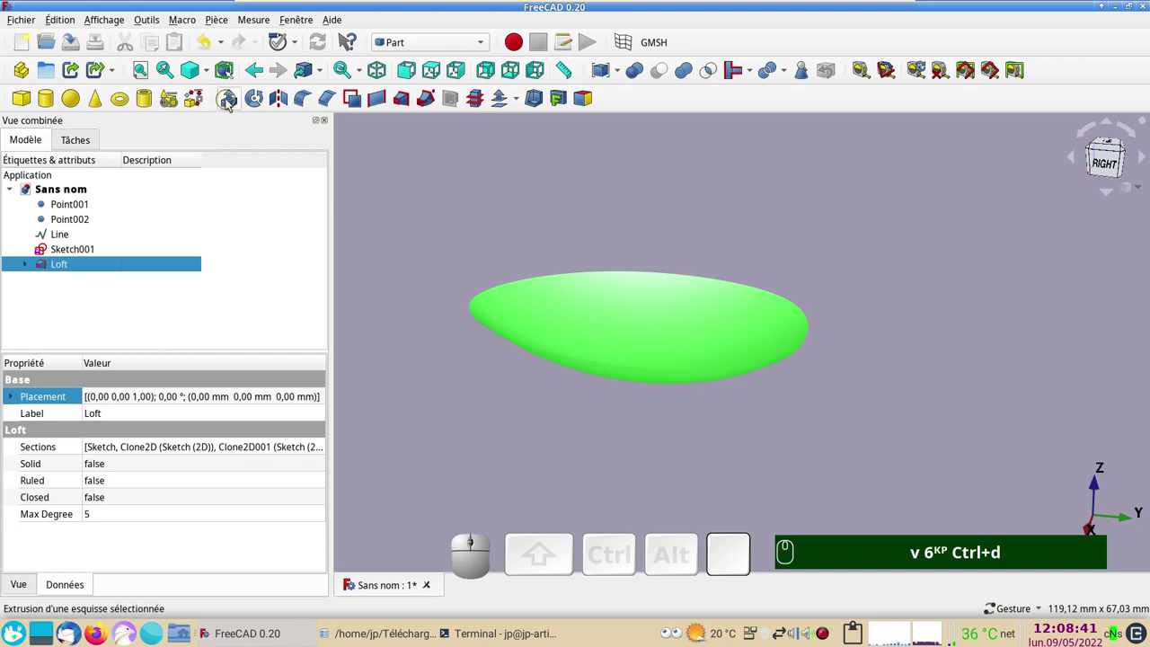
Step: Extrude the loft 1 mm with Create solid enabled, hitting the normal-direction error
{"action": "left_click", "coordinate": [229, 102]}
{"action": "key", "text": "KP_1"}
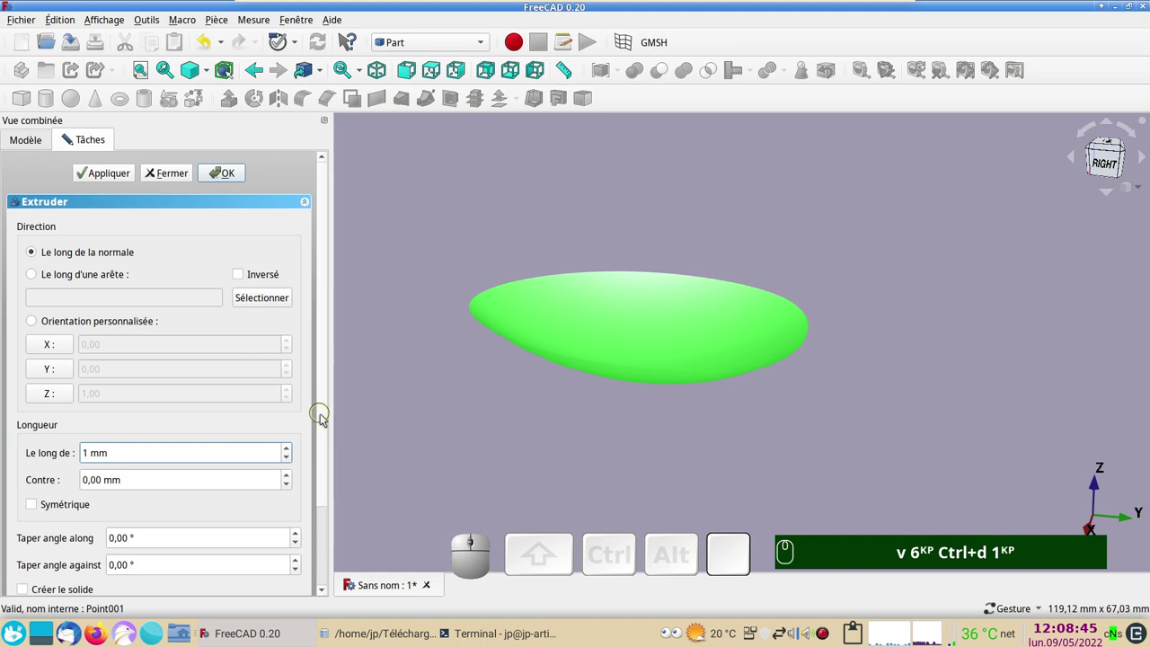
{"action": "left_click_drag", "start_coordinate": [327, 424], "coordinate": [144, 530]}
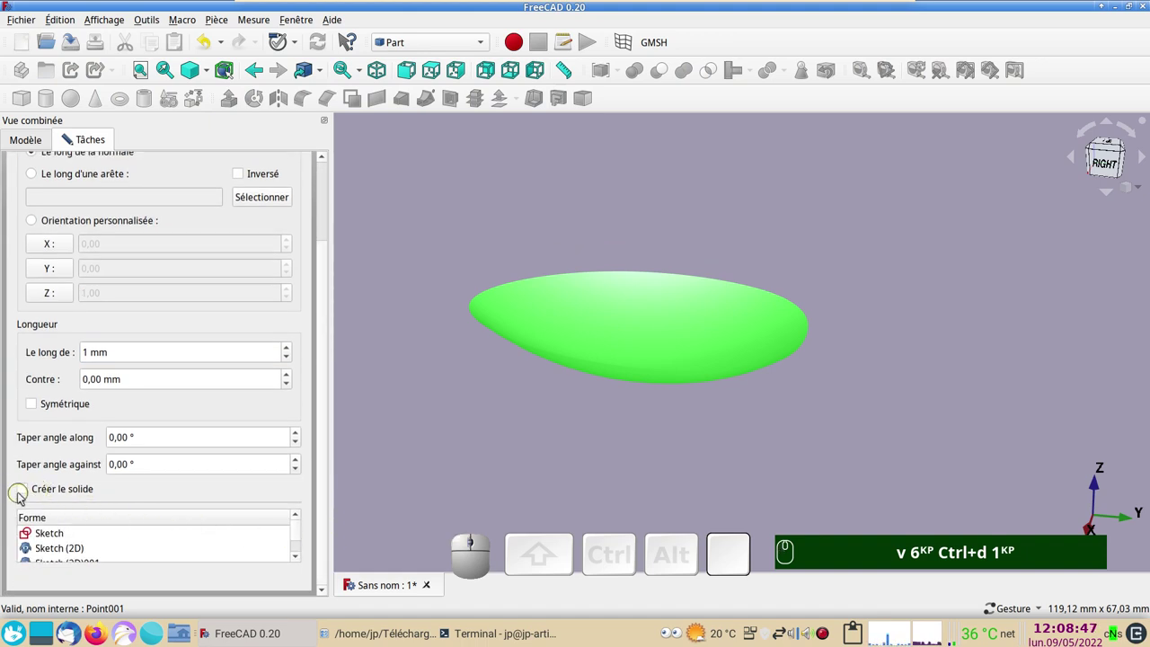
{"action": "left_click", "coordinate": [24, 494]}
{"action": "left_click_drag", "start_coordinate": [327, 484], "coordinate": [254, 186]}
{"action": "left_click", "coordinate": [231, 174]}
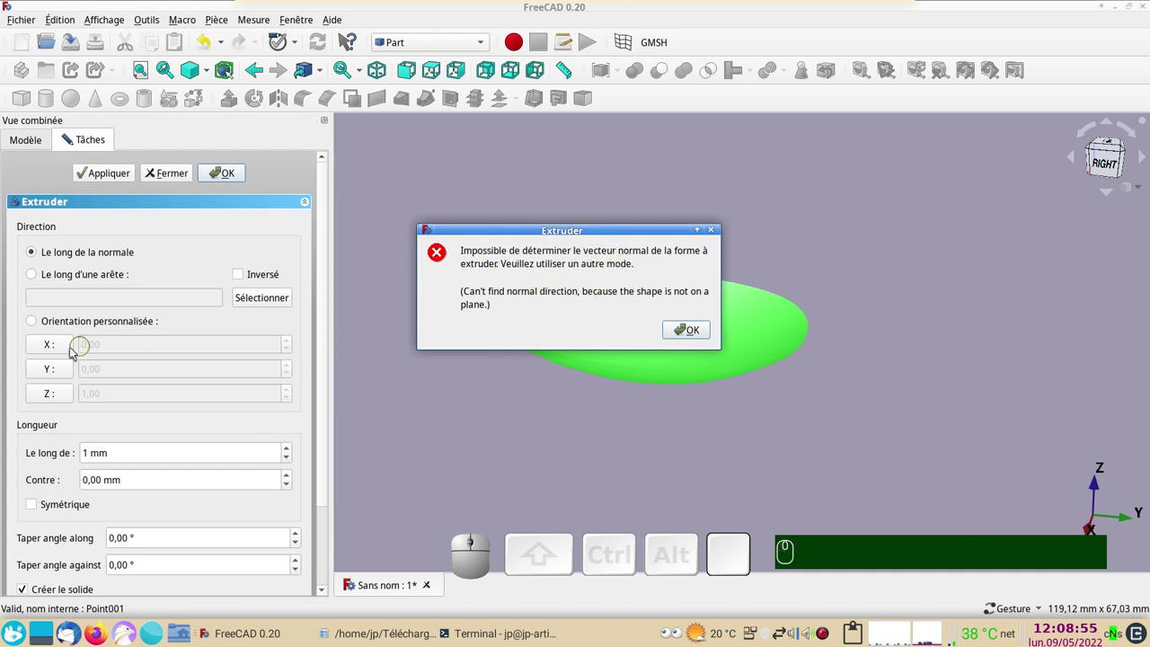
Step: Dismiss the error and switch to a custom extrusion direction along -Z
{"action": "left_click", "coordinate": [700, 335]}
{"action": "left_click", "coordinate": [55, 398]}
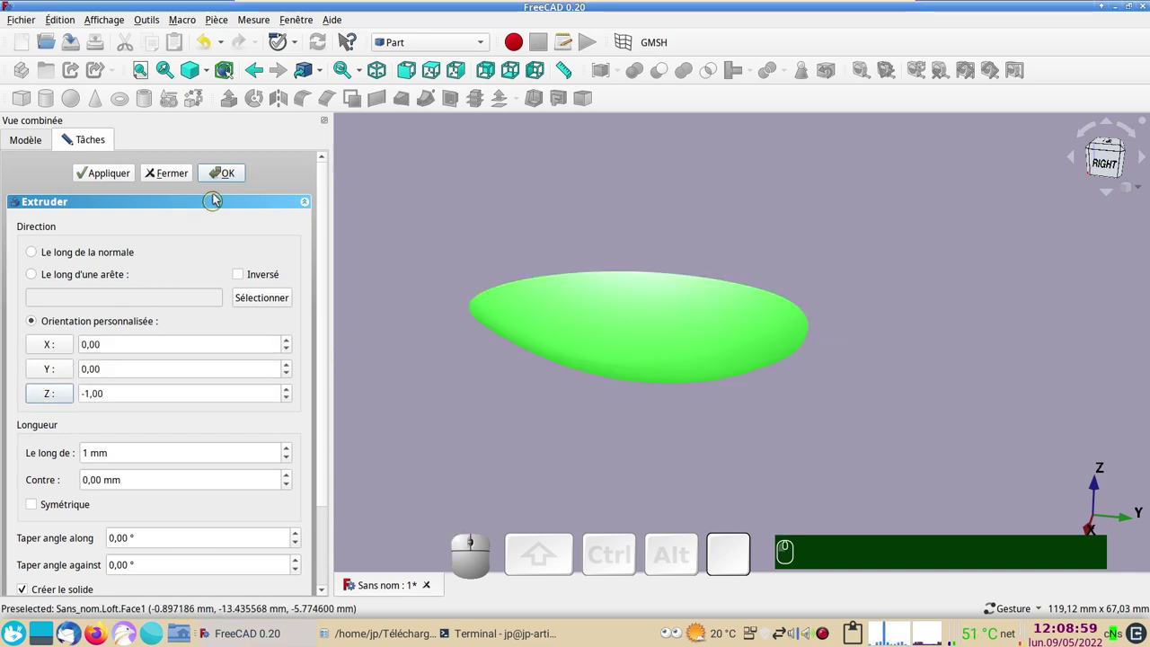
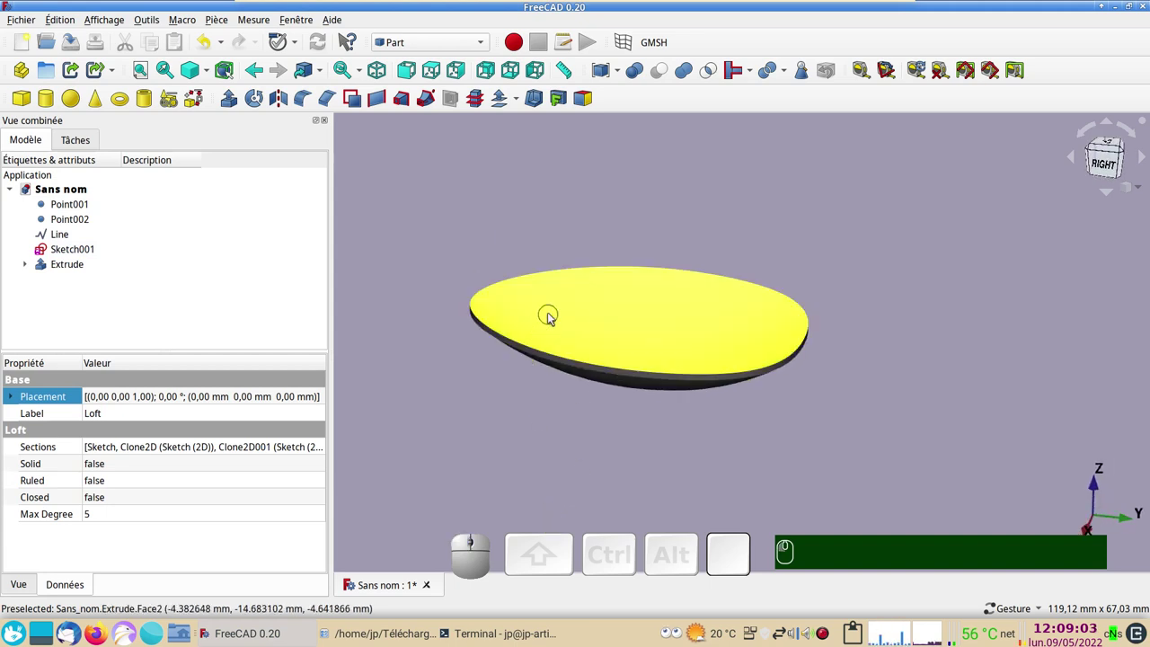
Step: Give the Extrude shell the Aluminium material and close the appearance settings
{"action": "left_click", "coordinate": [552, 316]}
{"action": "key", "text": "ctrl+d"}
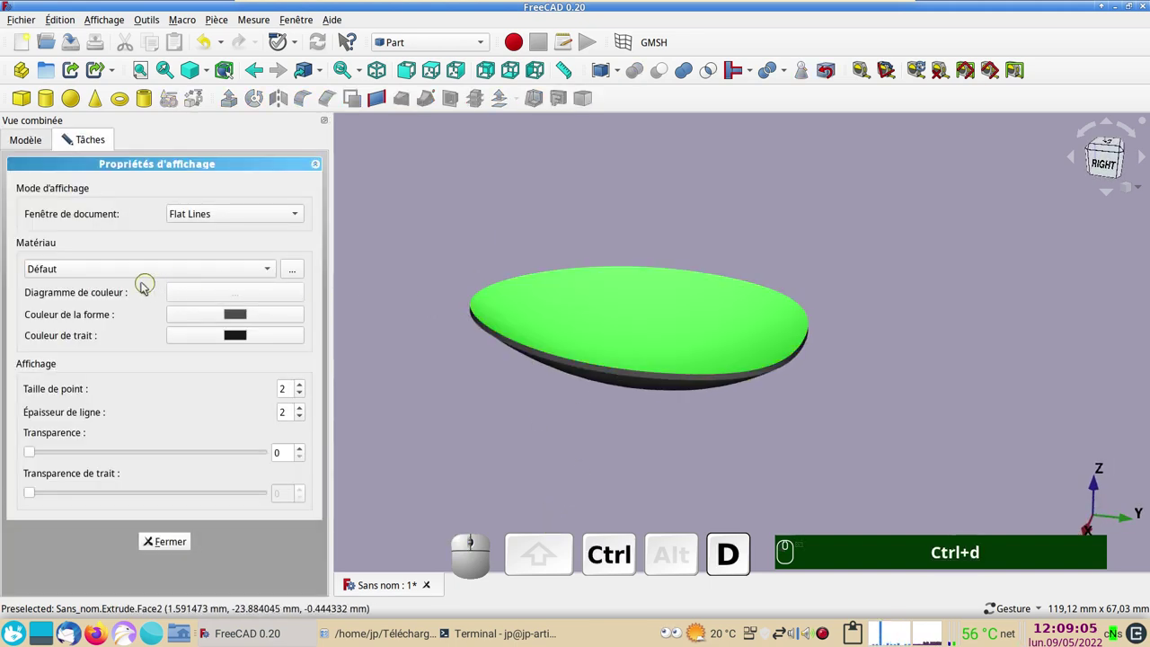
{"action": "left_click", "coordinate": [185, 265]}
{"action": "left_click", "coordinate": [115, 239]}
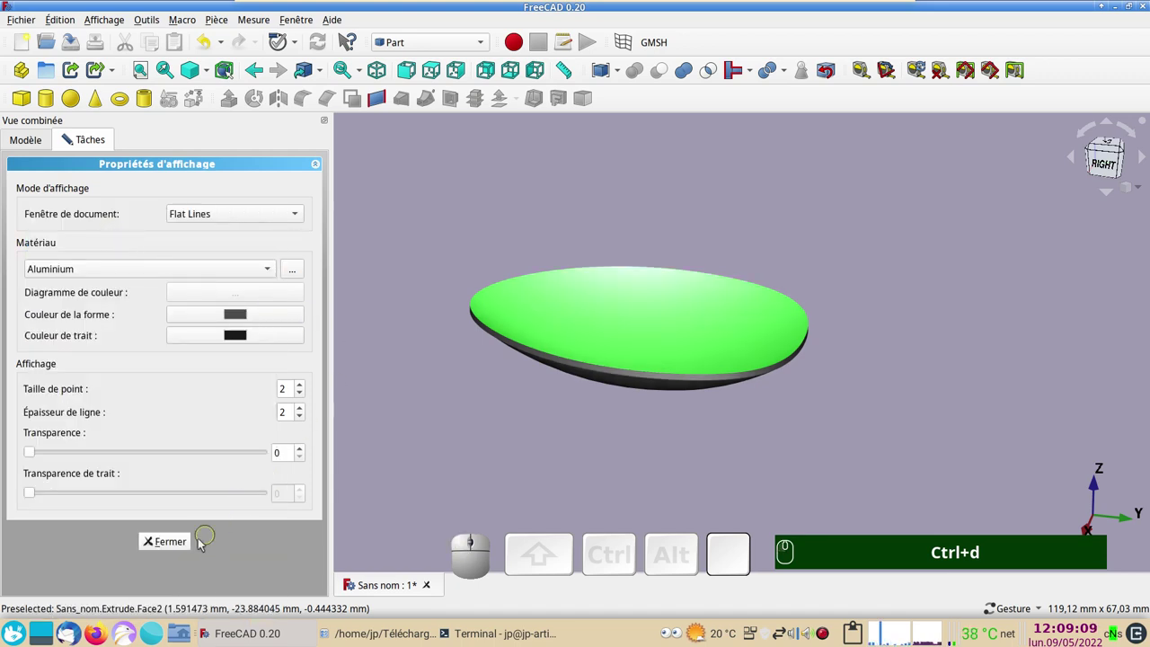
{"action": "left_click", "coordinate": [173, 548]}
{"action": "left_click", "coordinate": [397, 461]}
{"action": "left_click", "coordinate": [461, 422]}
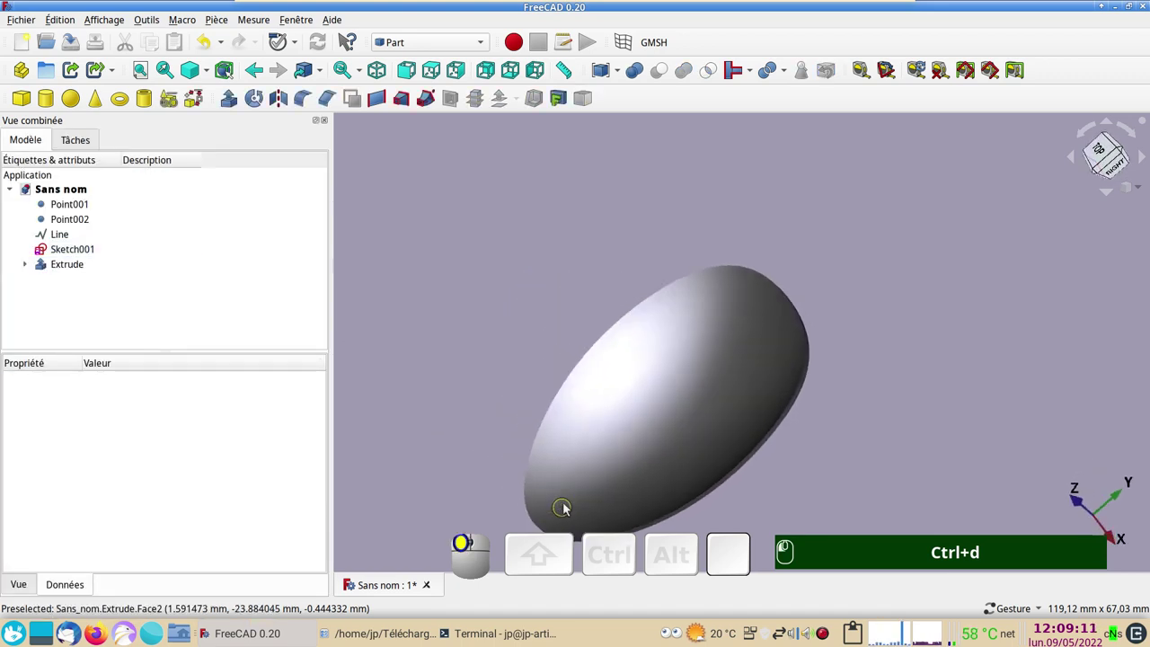
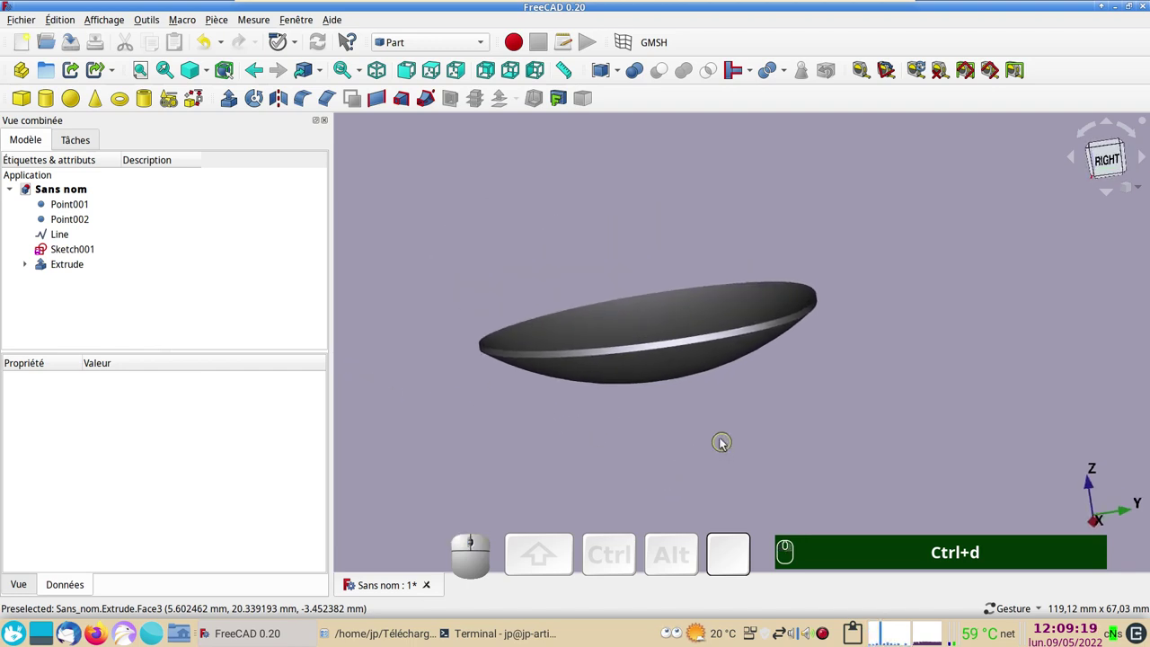
{"action": "left_click_drag", "start_coordinate": [738, 415], "coordinate": [741, 470]}
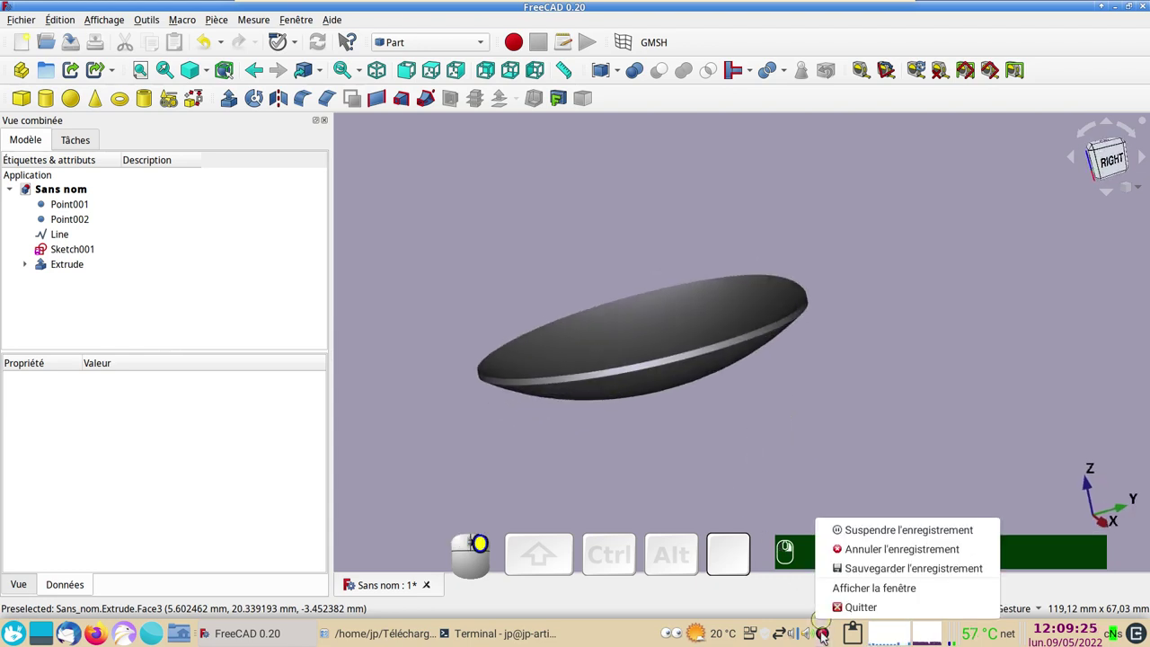